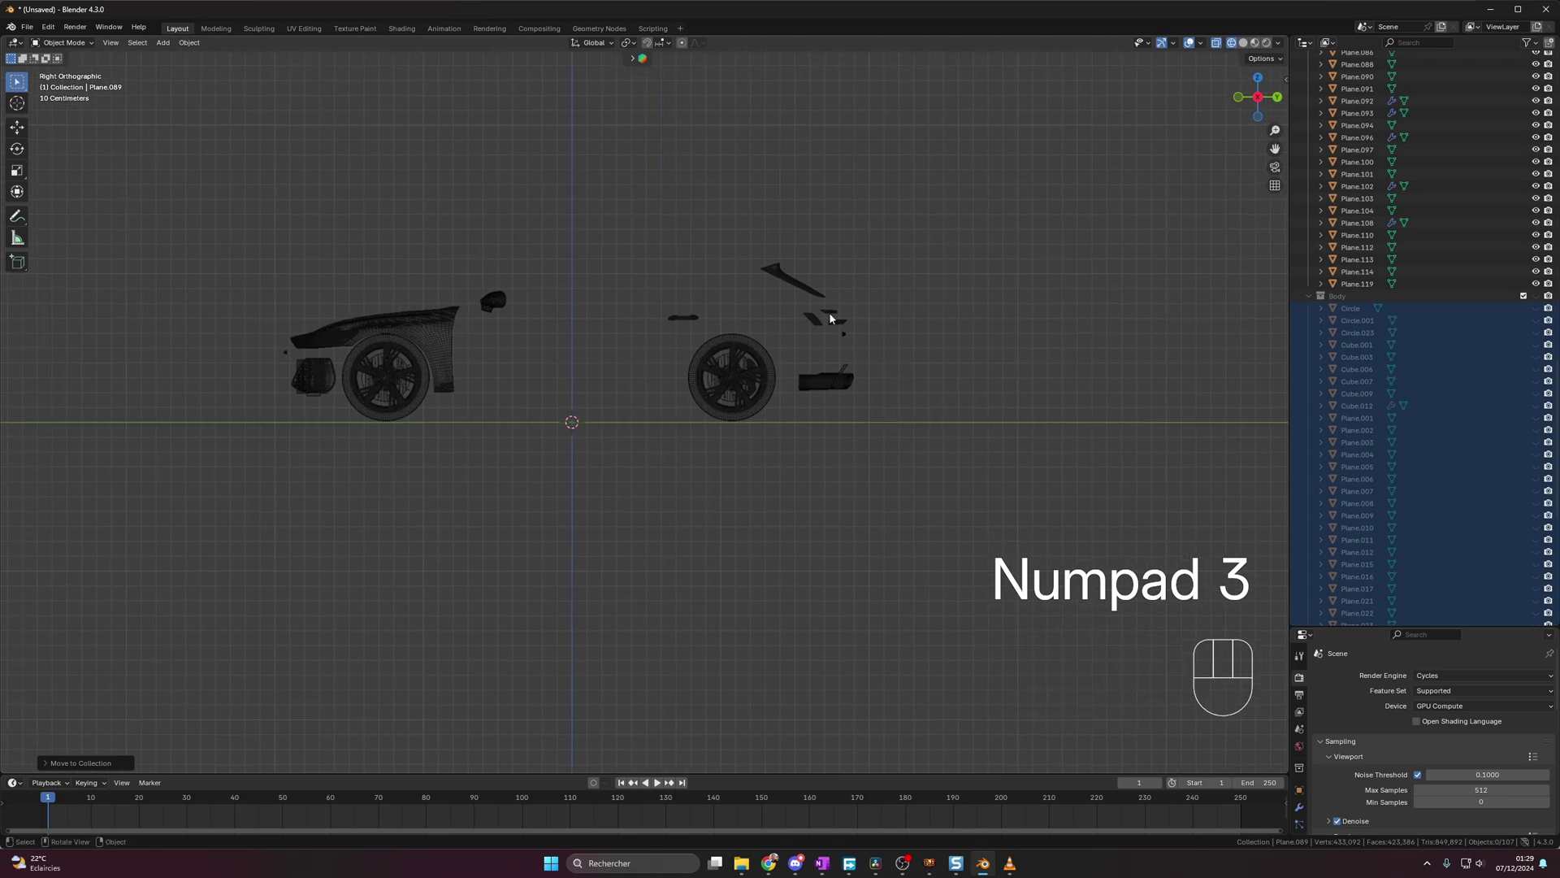
- Move the selected car body panels into the Body collection, leaving only the wheels shown
{"action": "left_click", "coordinate": [799, 230]}
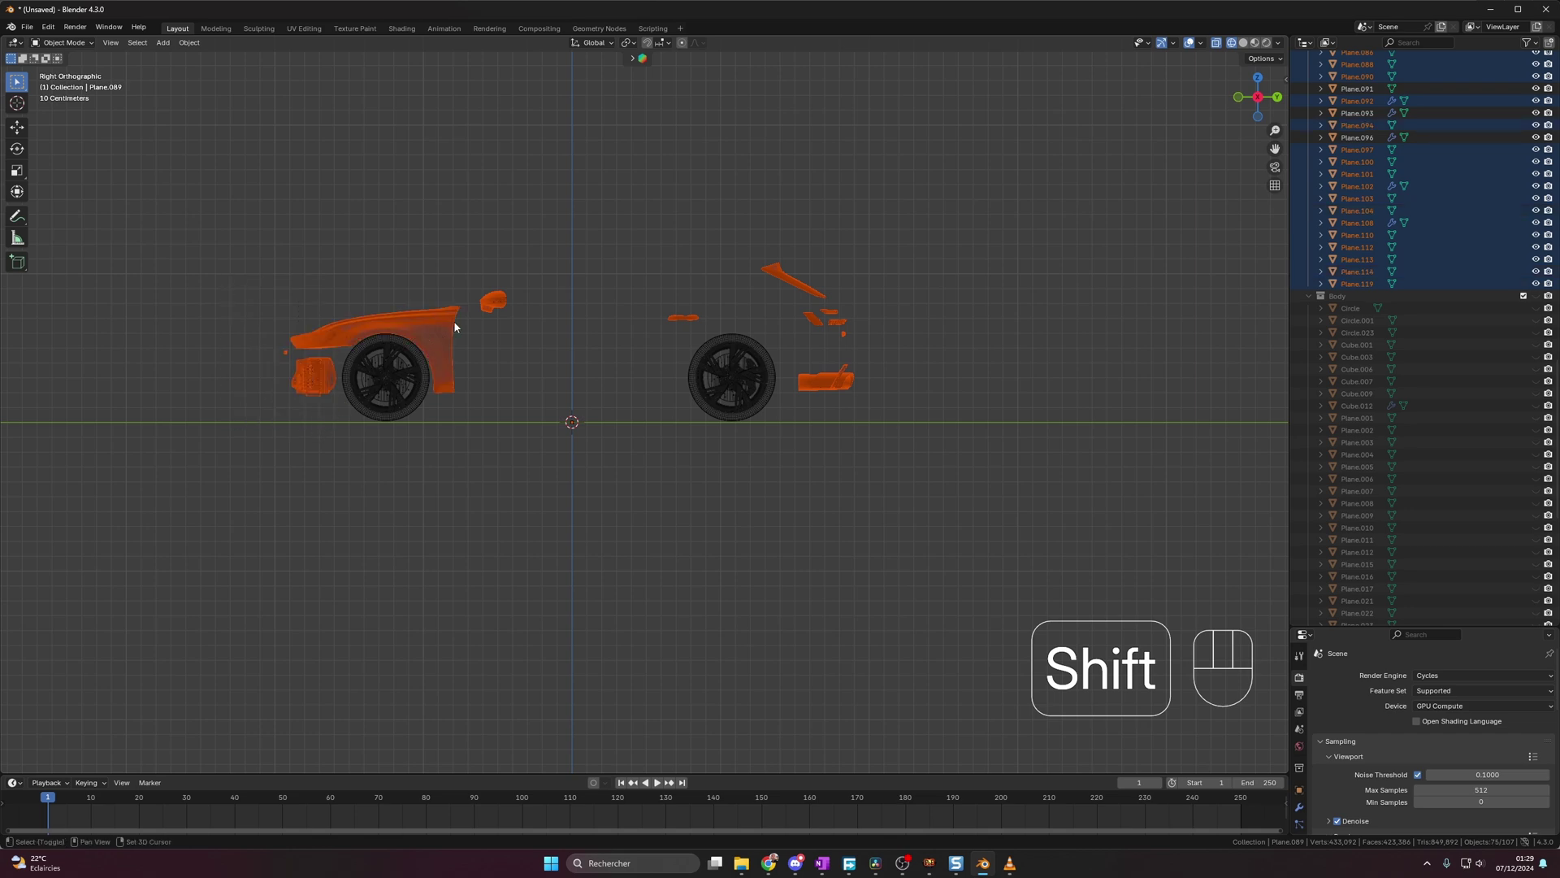
{"action": "key", "text": "m"}
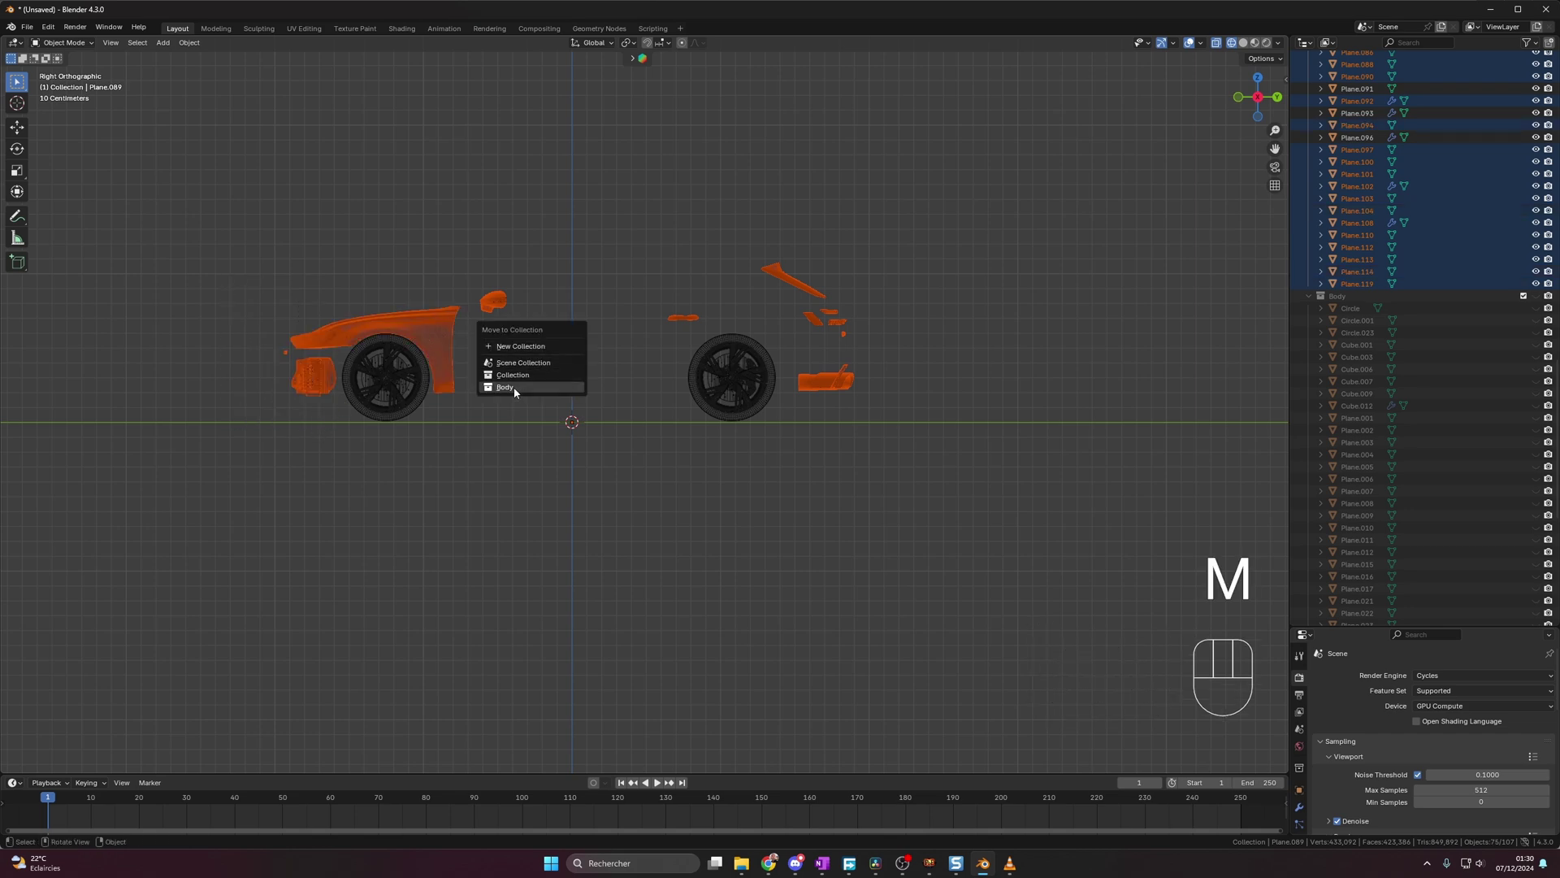
{"action": "left_click_drag", "start_coordinate": [296, 318], "coordinate": [329, 344]}
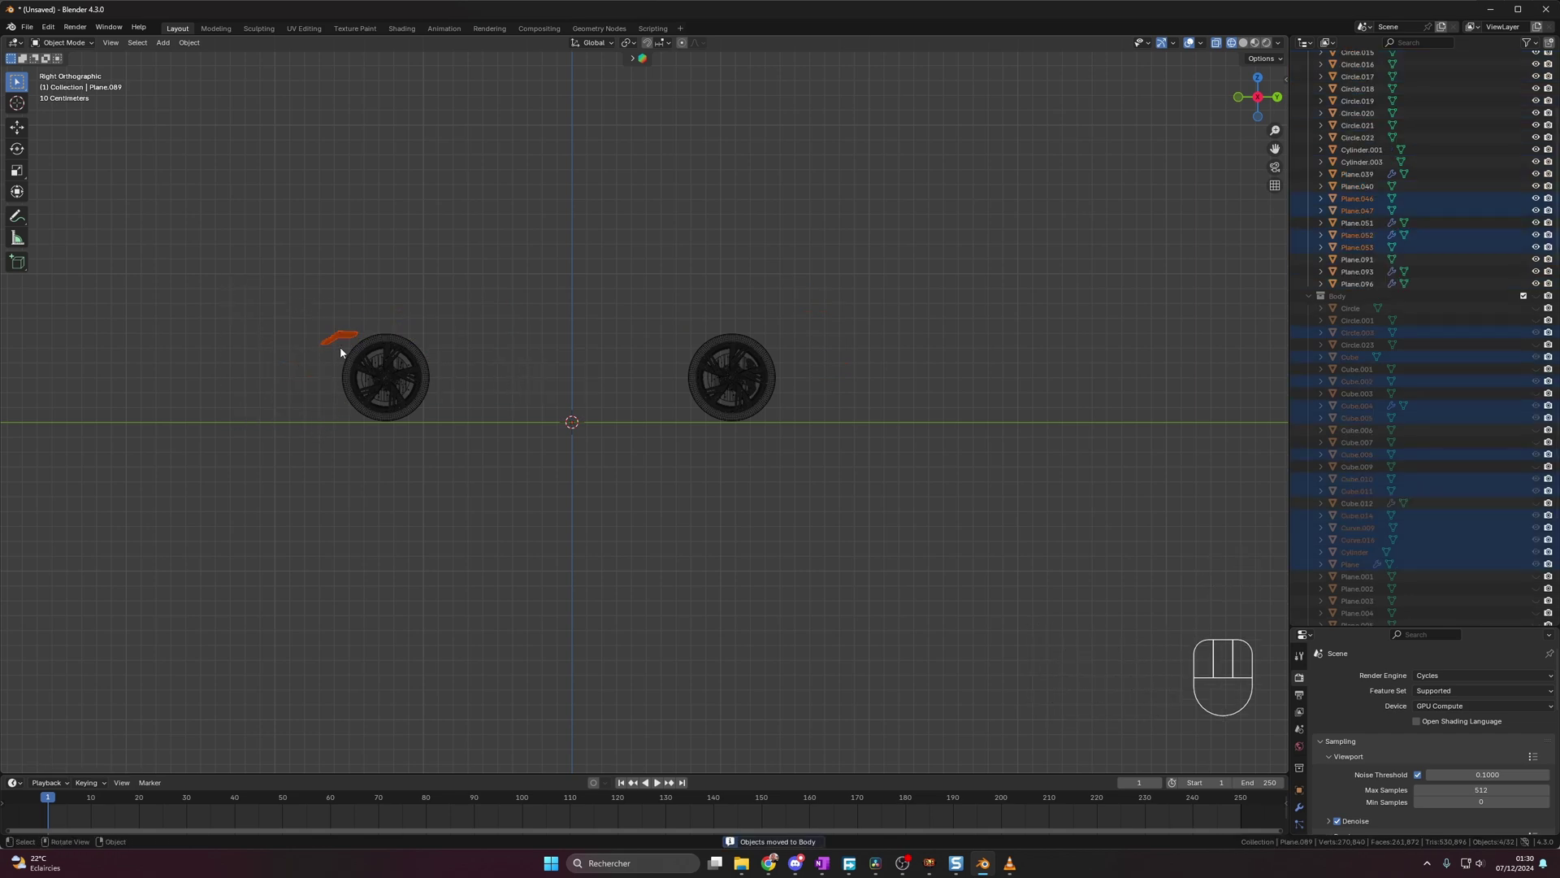
{"action": "key", "text": "m"}
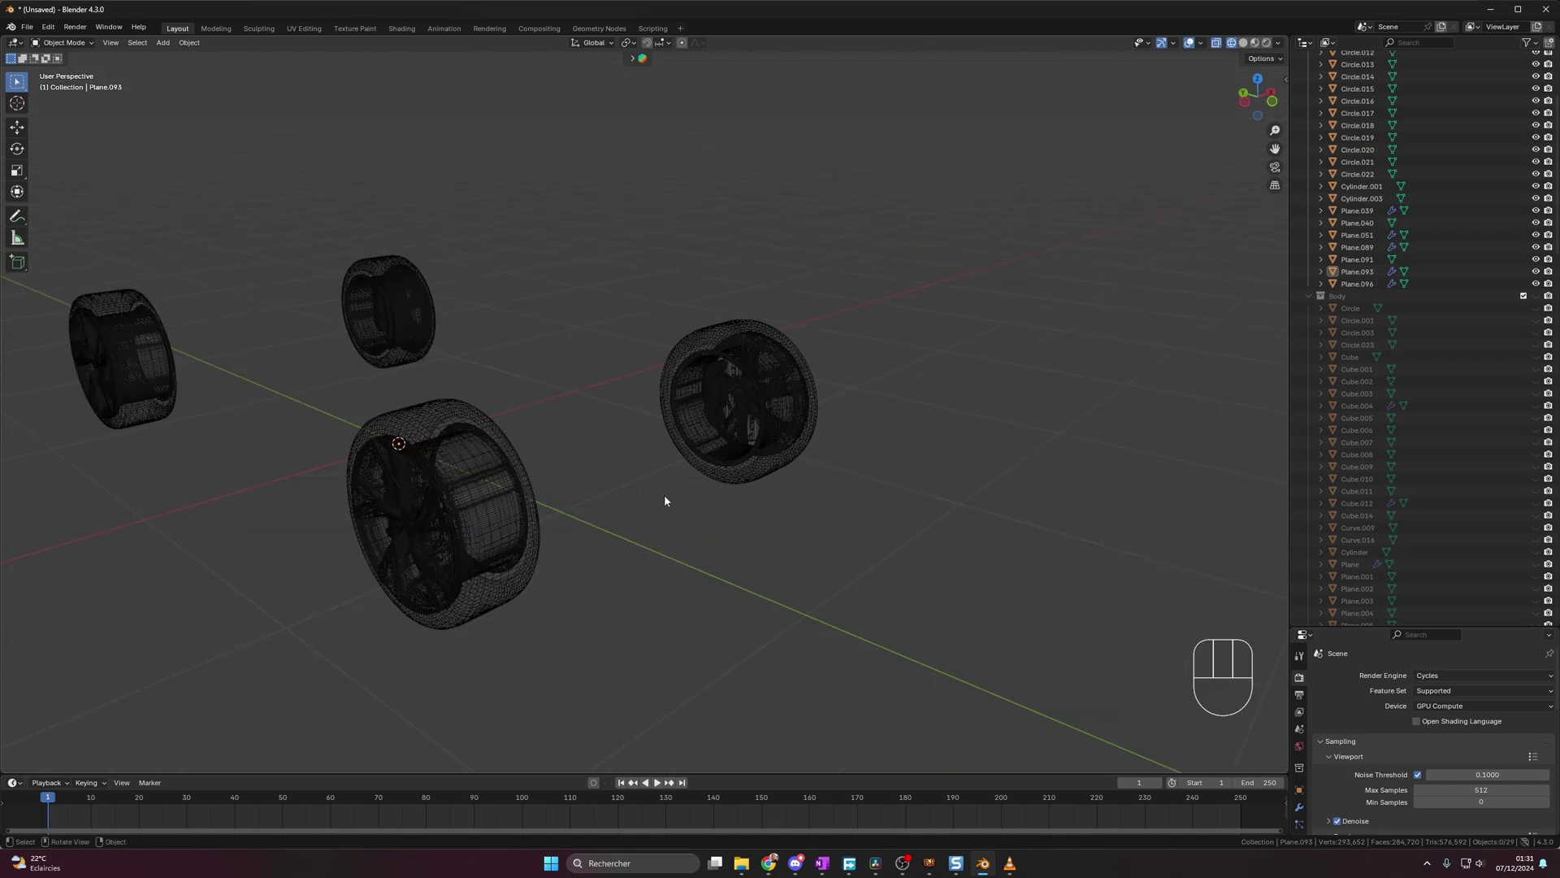
- Select the brake caliper object and inspect its mesh around the front wheel
{"action": "left_click", "coordinate": [722, 393]}
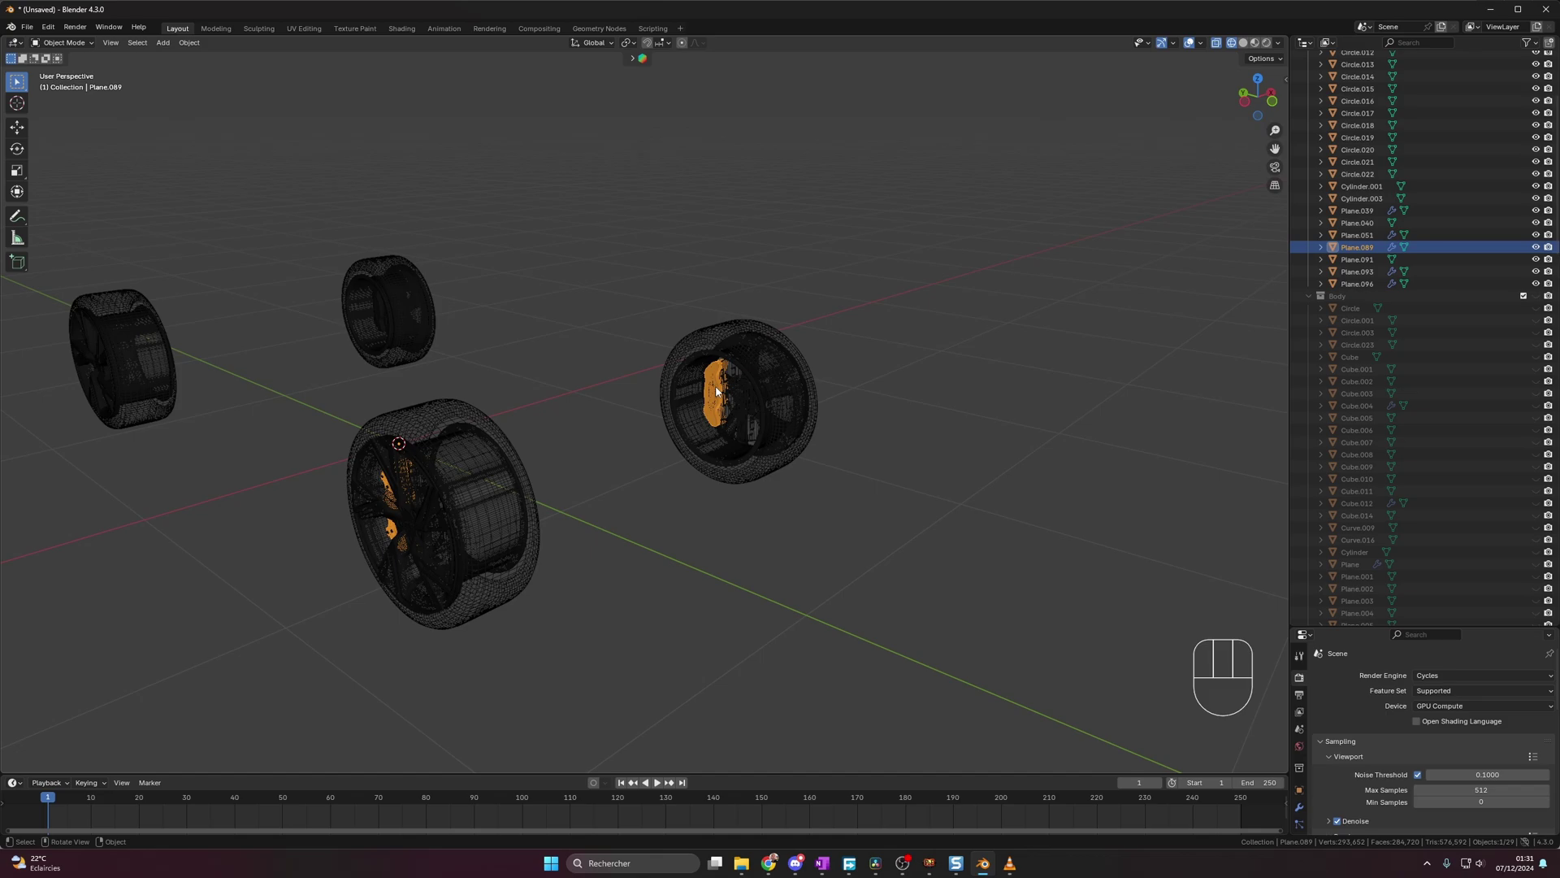
{"action": "key", "text": "Tab"}
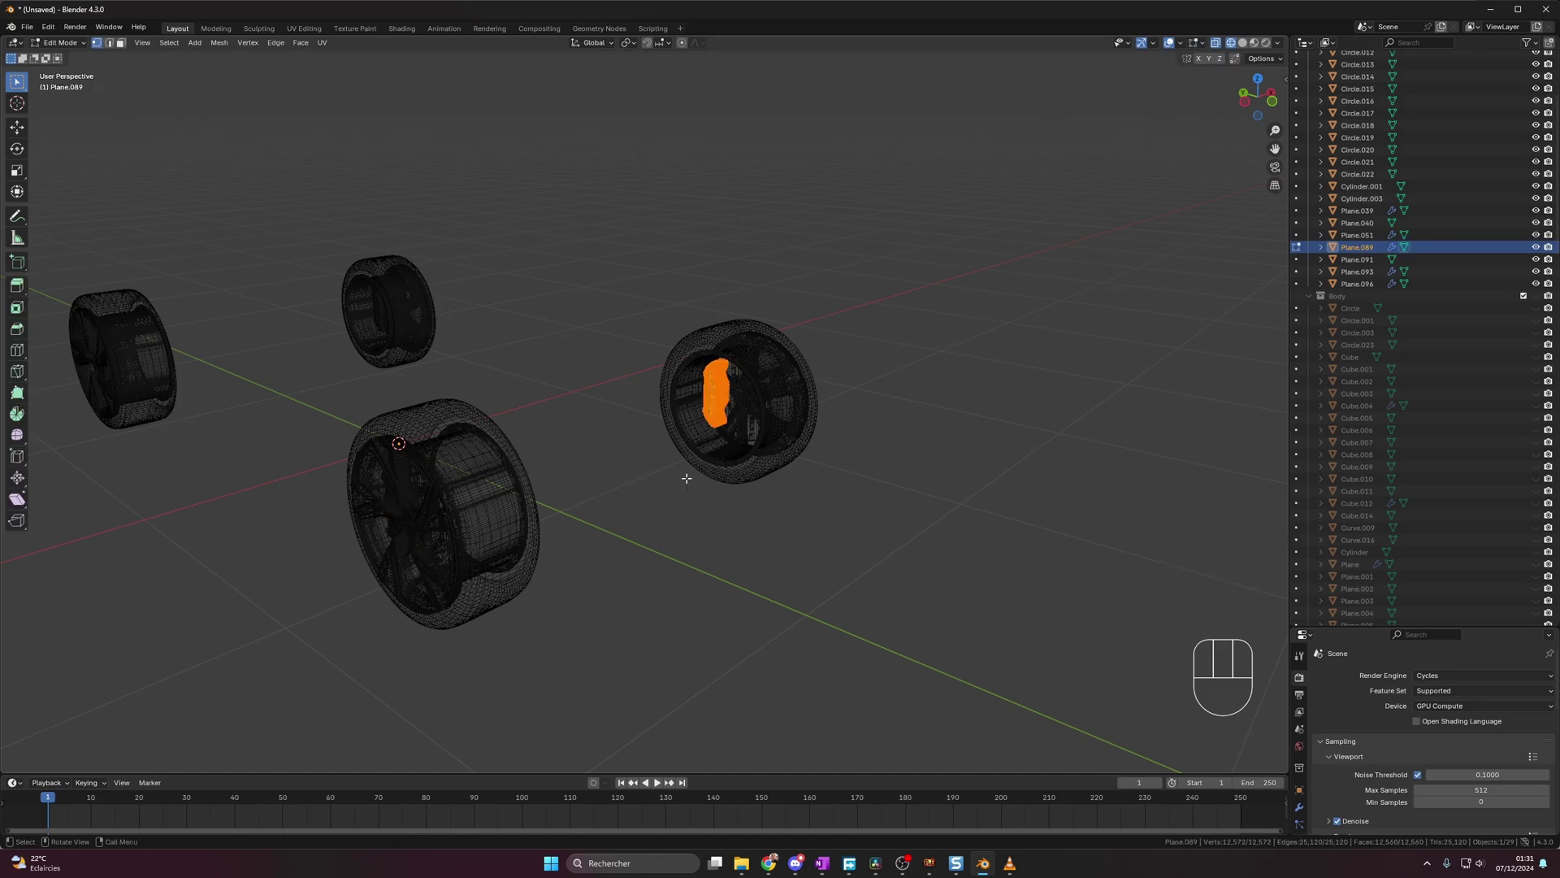
{"action": "key", "text": "Tab"}
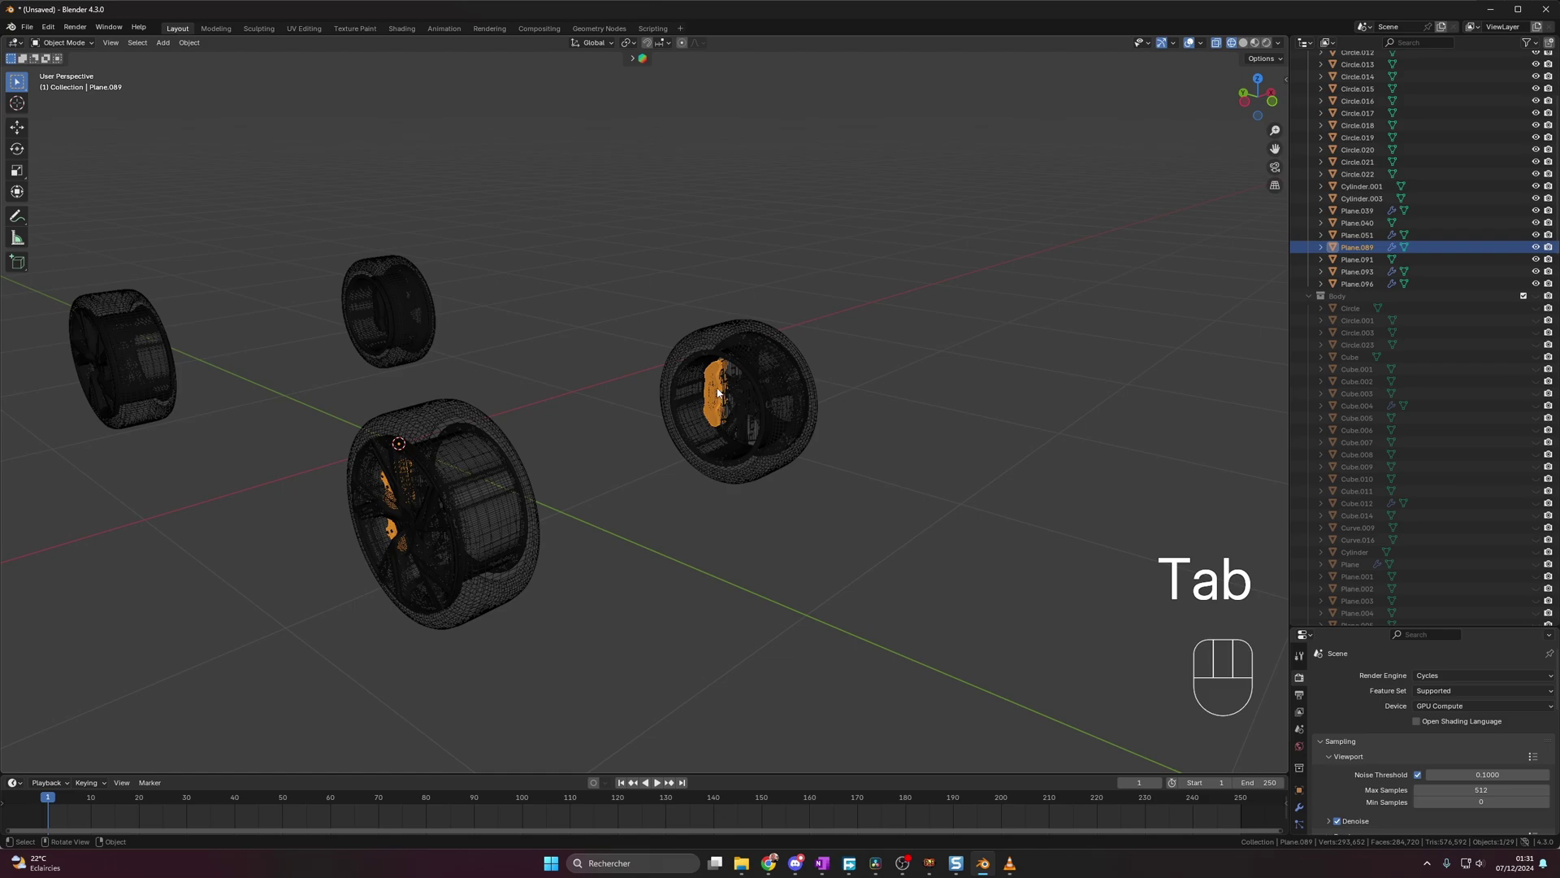
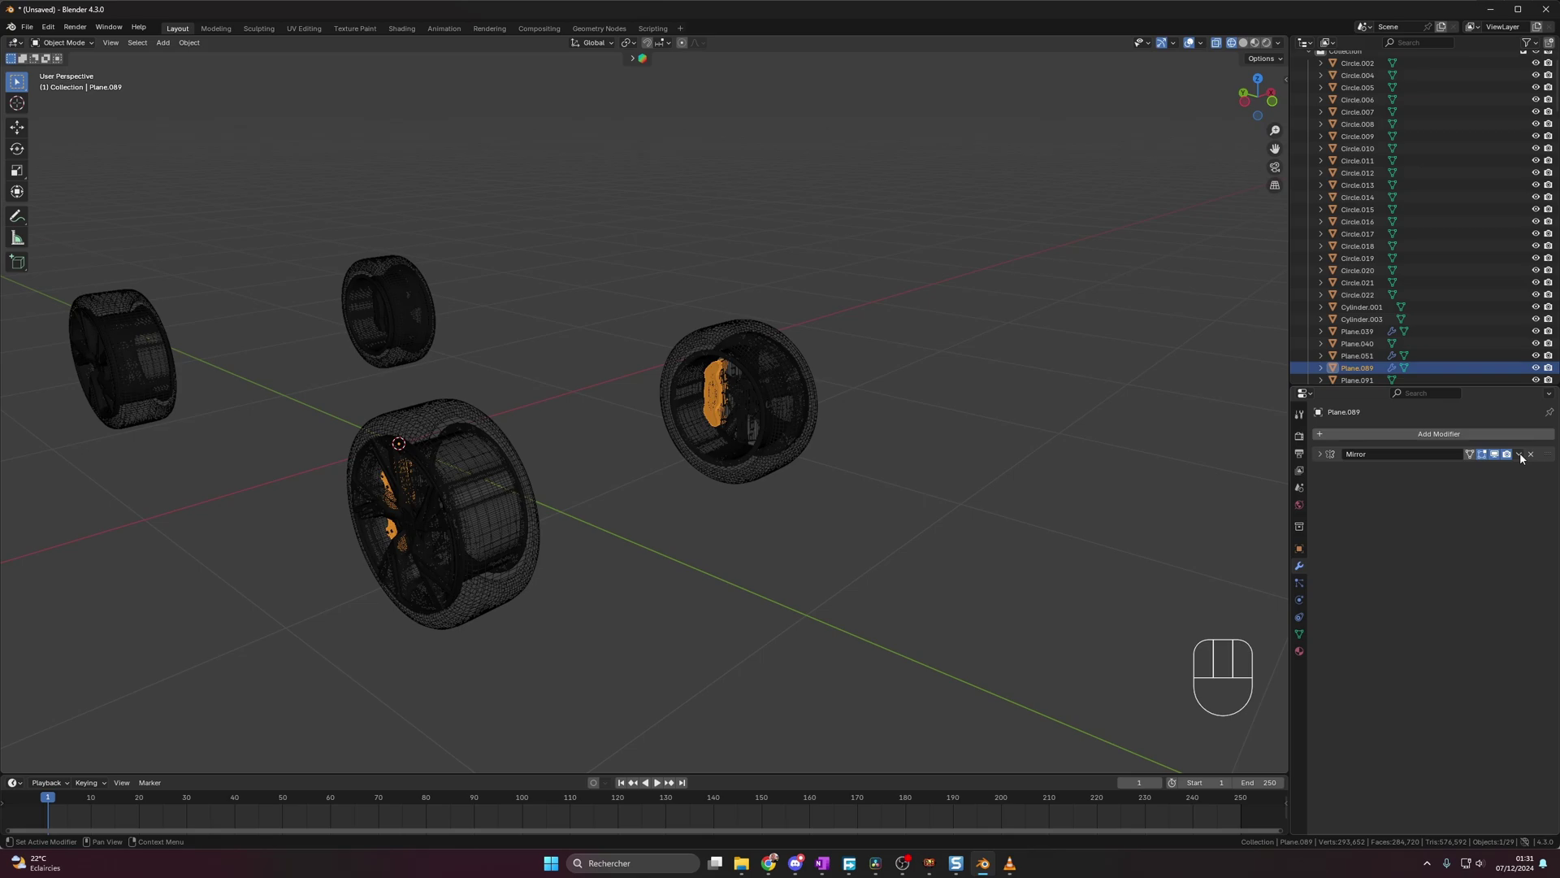
{"action": "left_click_drag", "start_coordinate": [1524, 460], "coordinate": [1486, 475]}
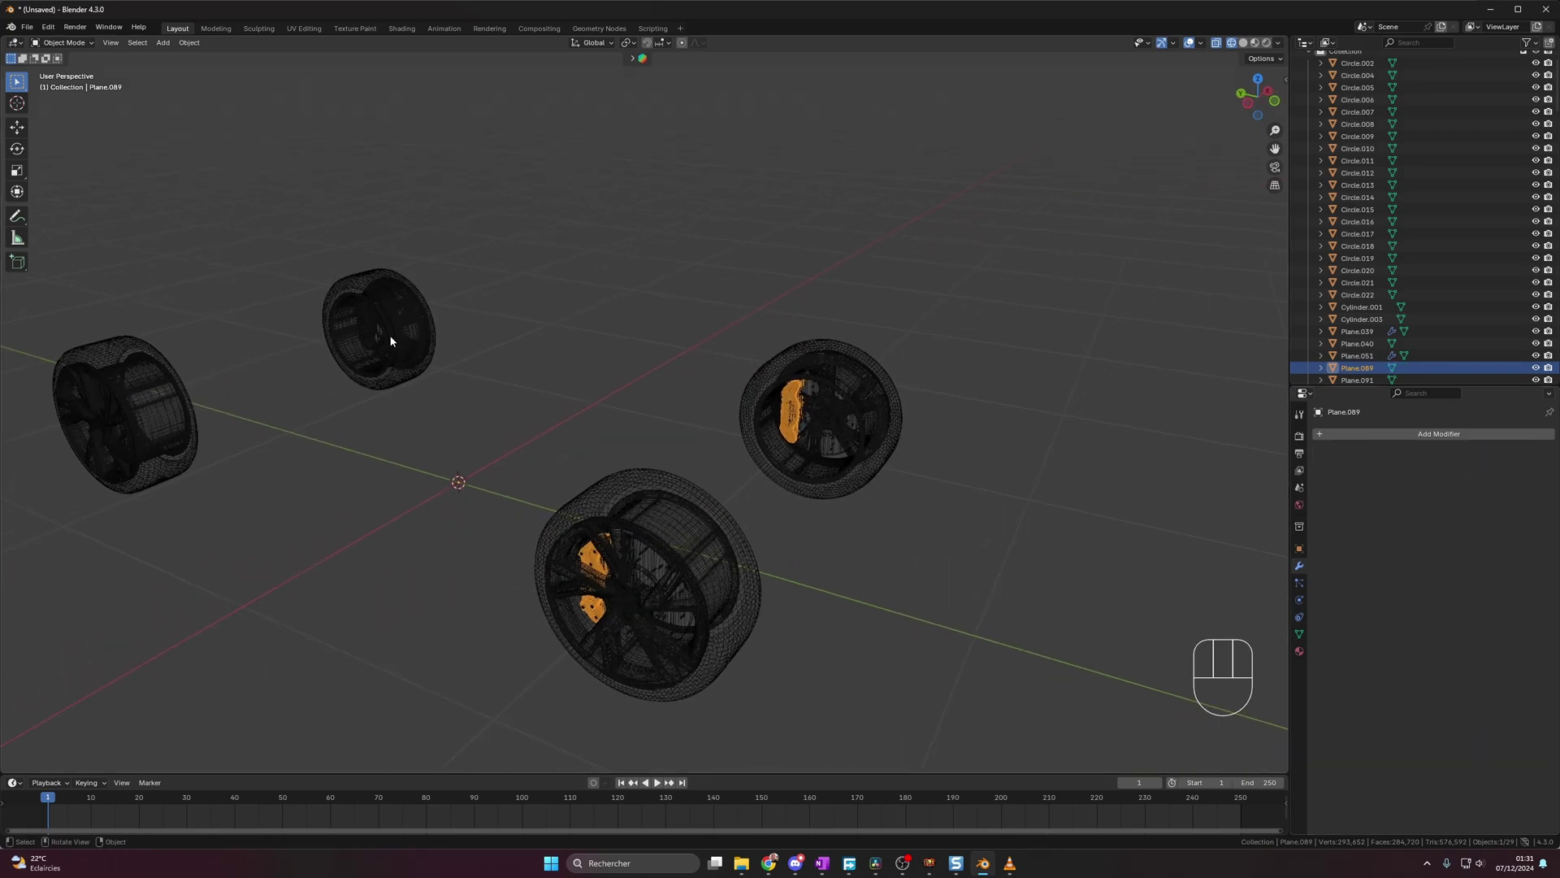
{"action": "left_click", "coordinate": [513, 332]}
{"action": "left_click_drag", "start_coordinate": [1523, 456], "coordinate": [1489, 475]}
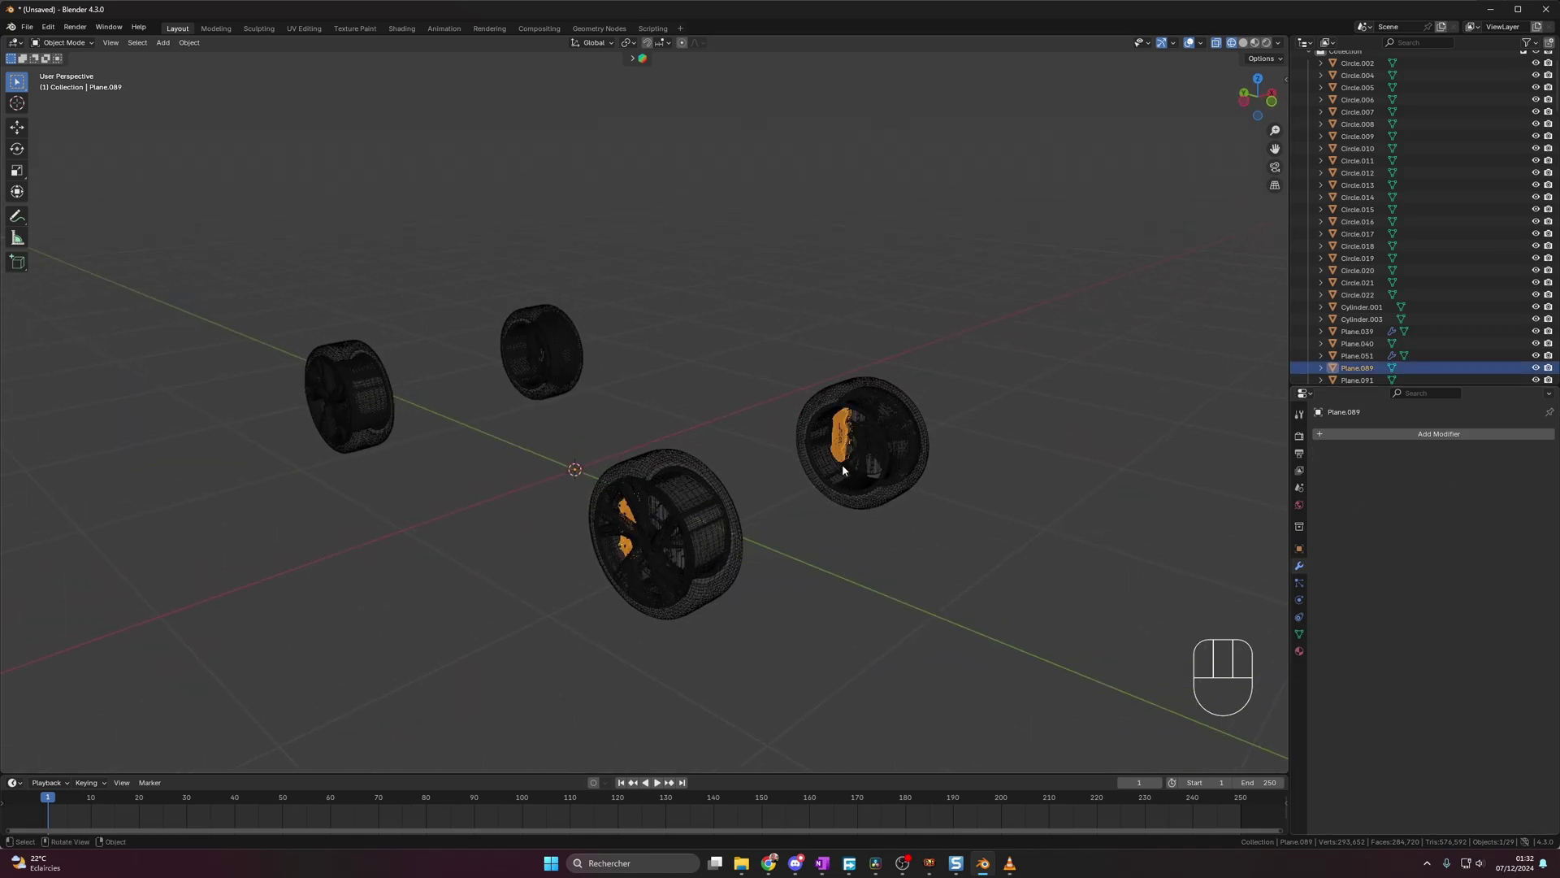
- Separate each wheel's caliper geometry into its own object with P > Selection
{"action": "key", "text": "Tab"}
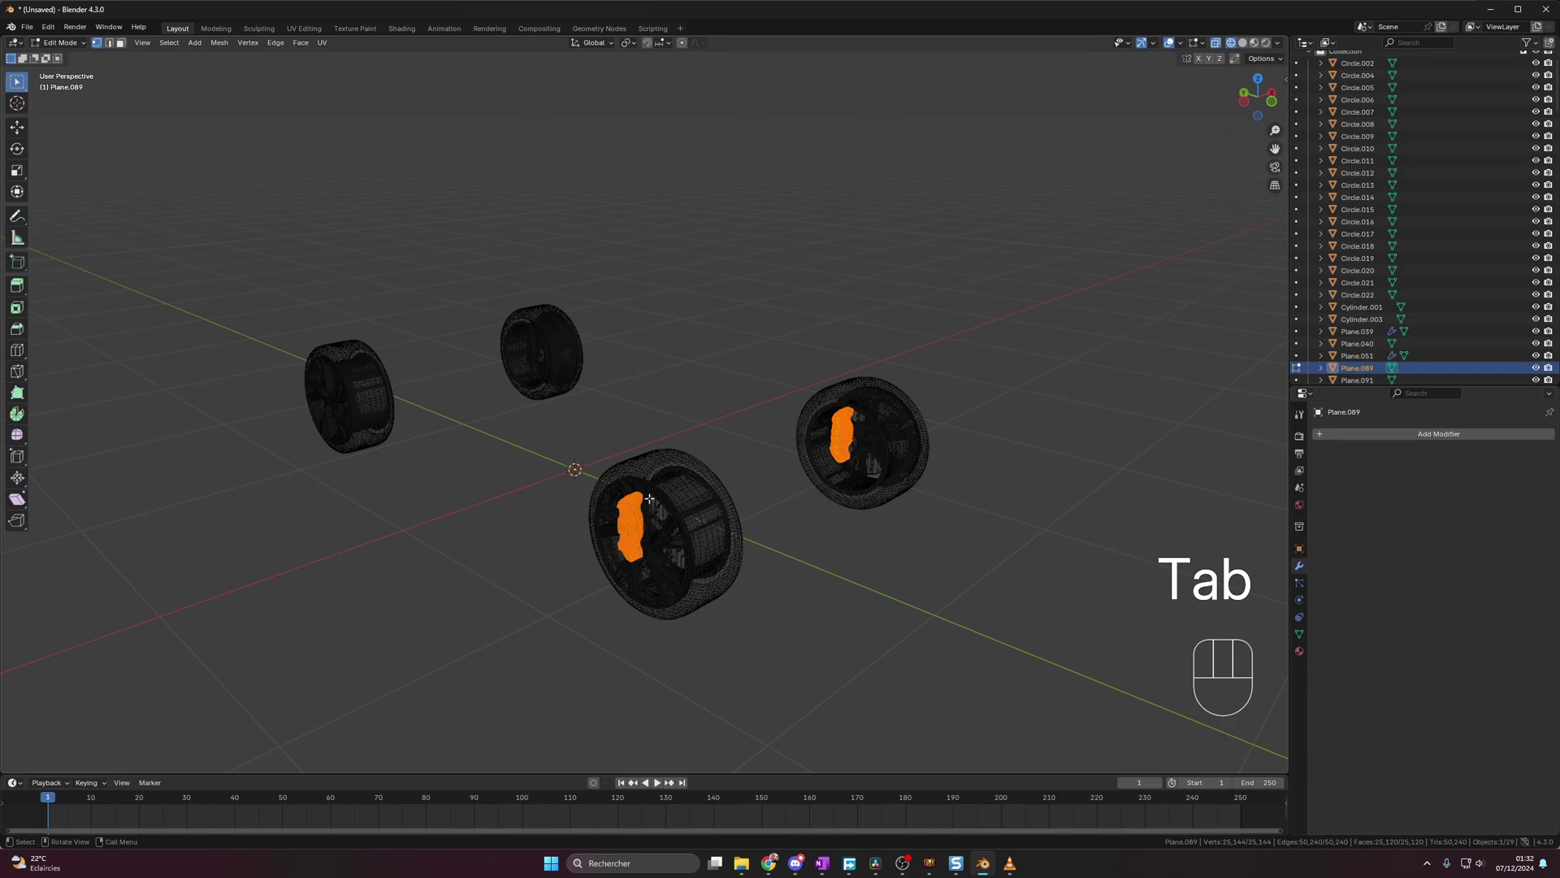
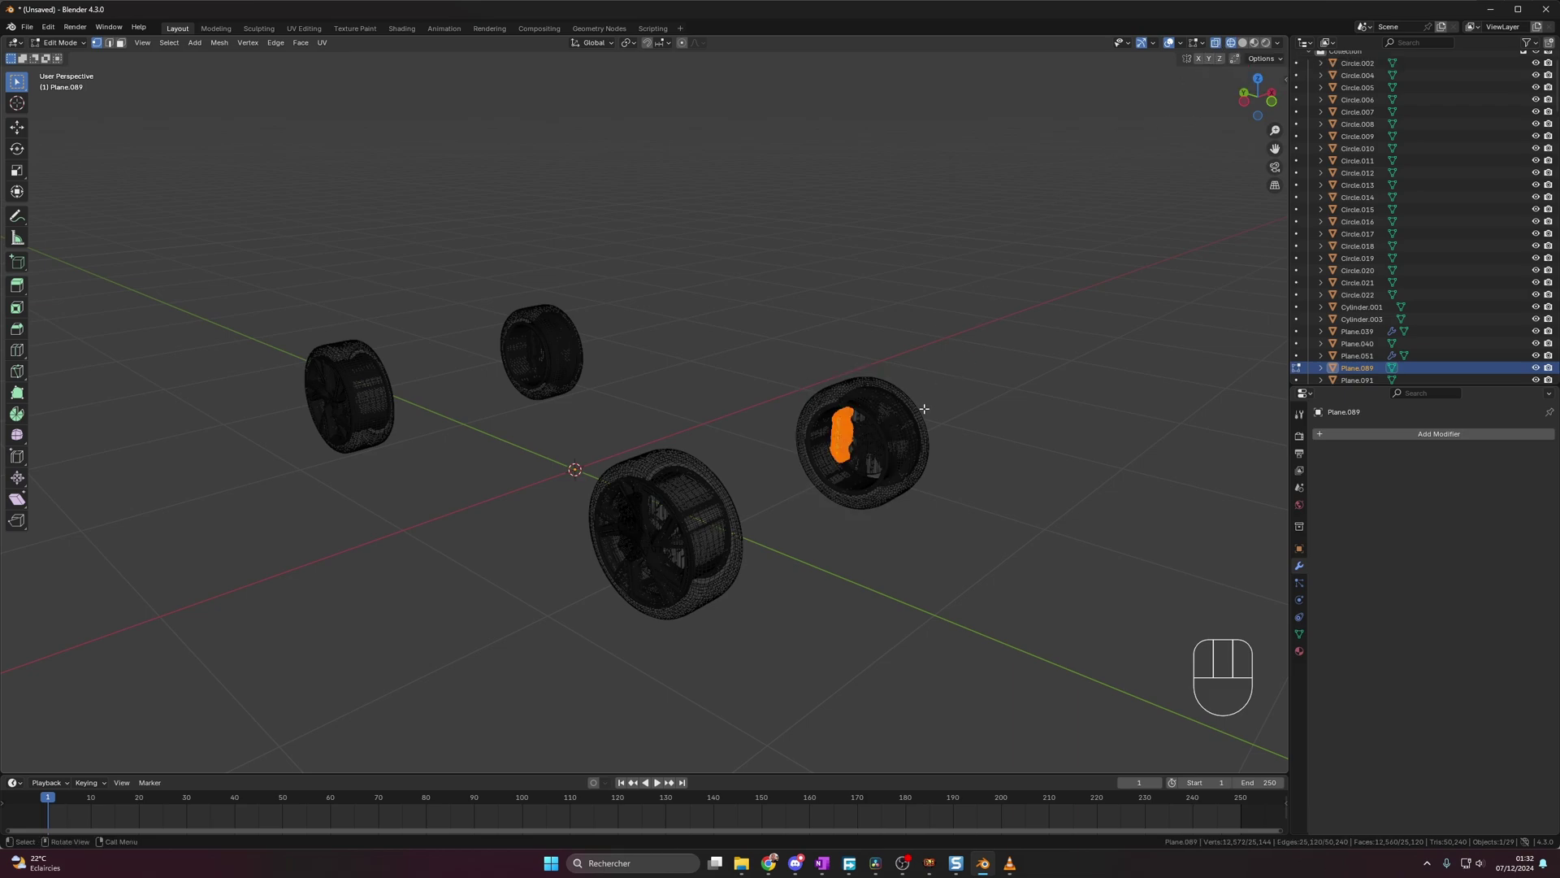
{"action": "key", "text": "p"}
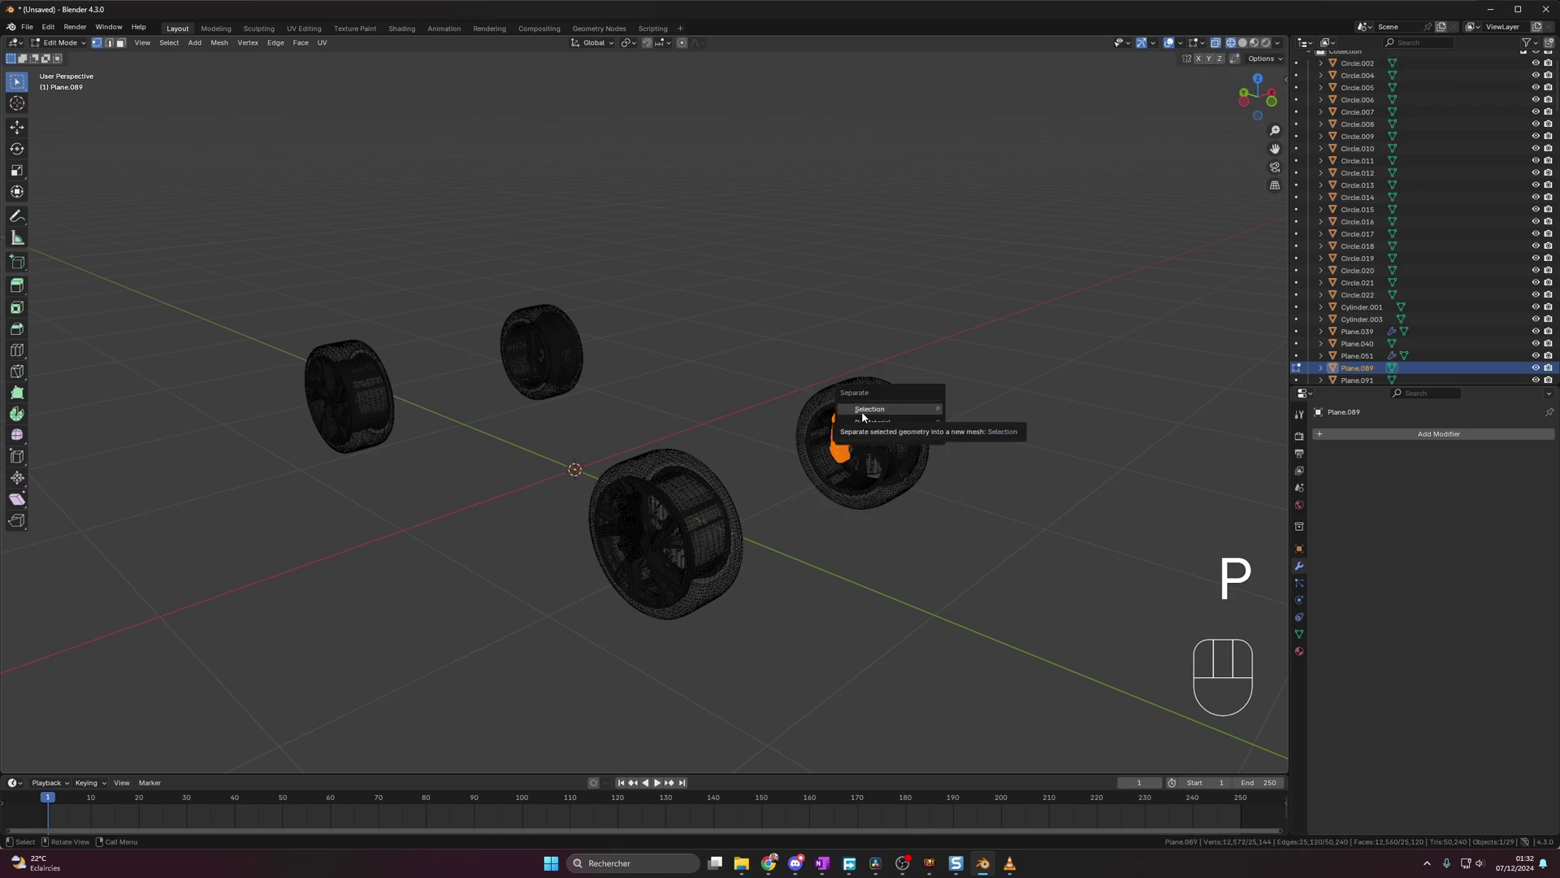
{"action": "key", "text": "Tab"}
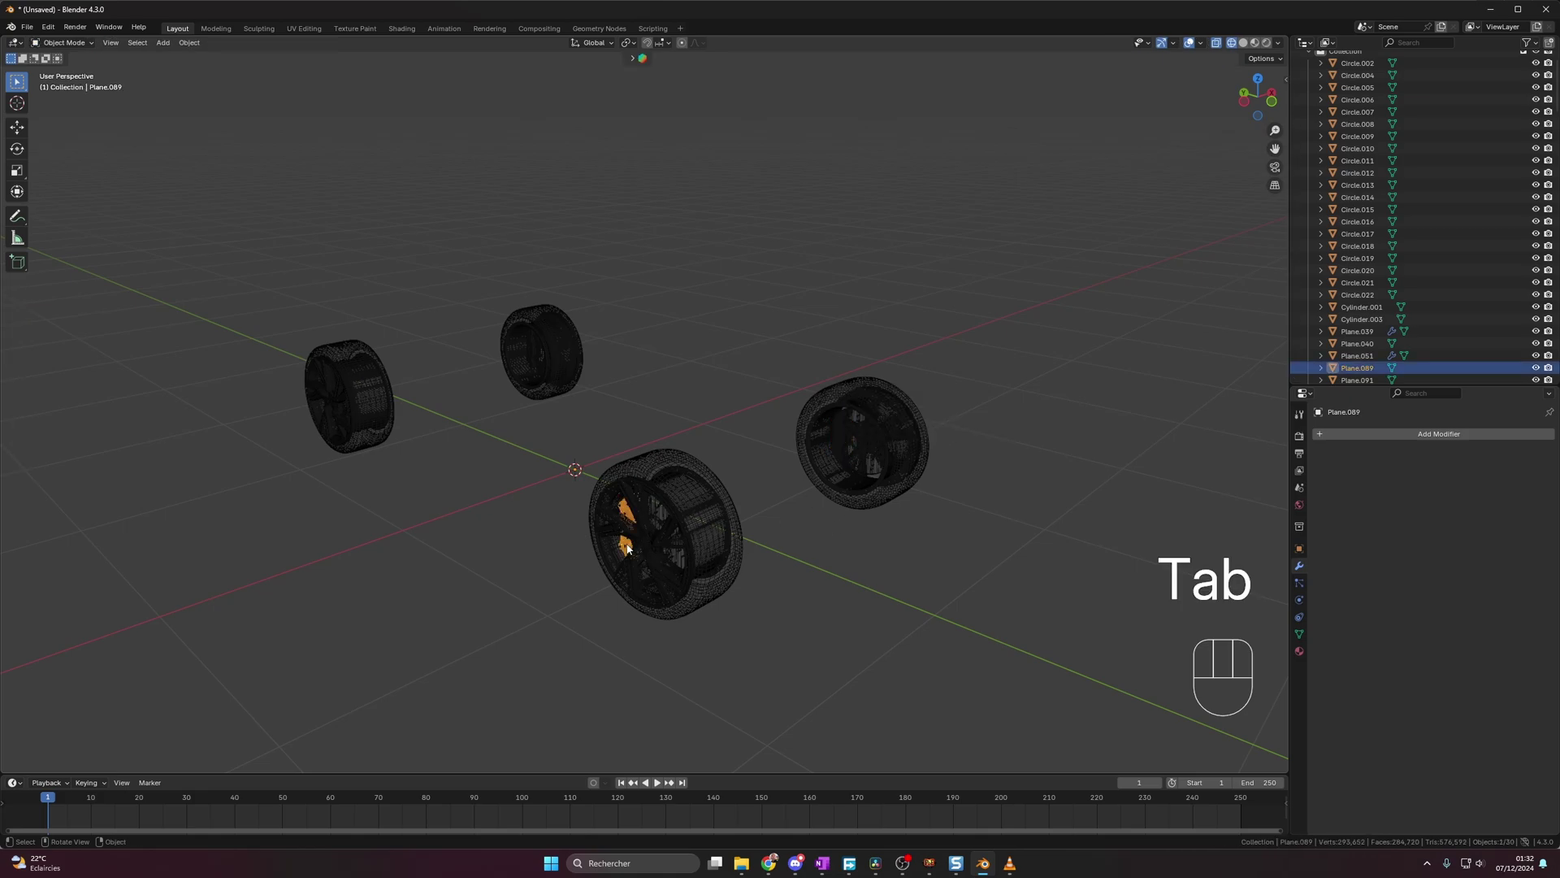
{"action": "middle_click", "coordinate": [481, 441]}
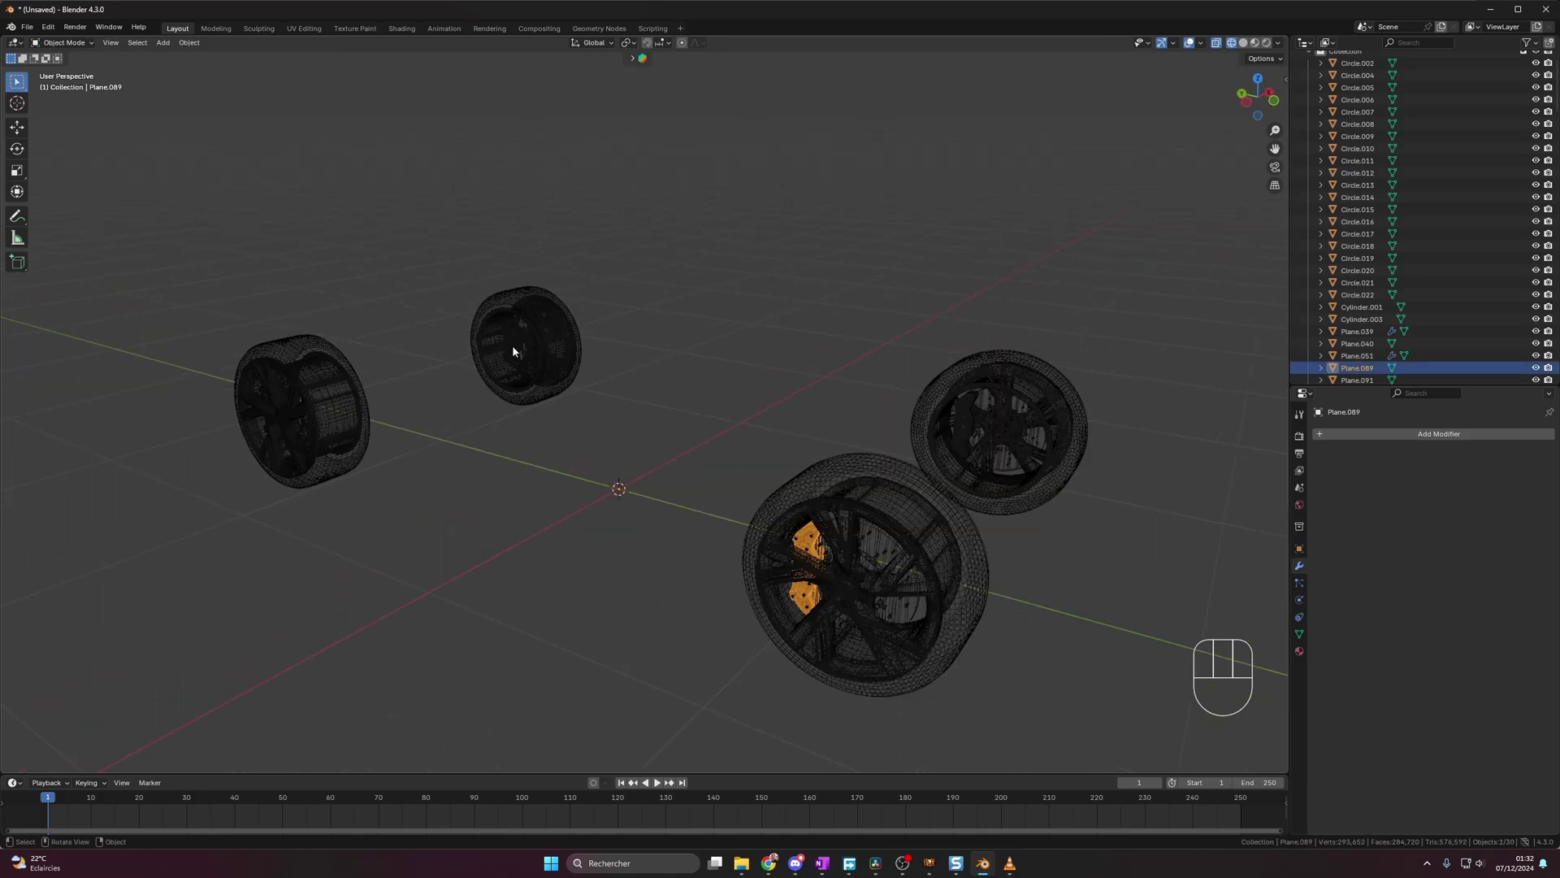
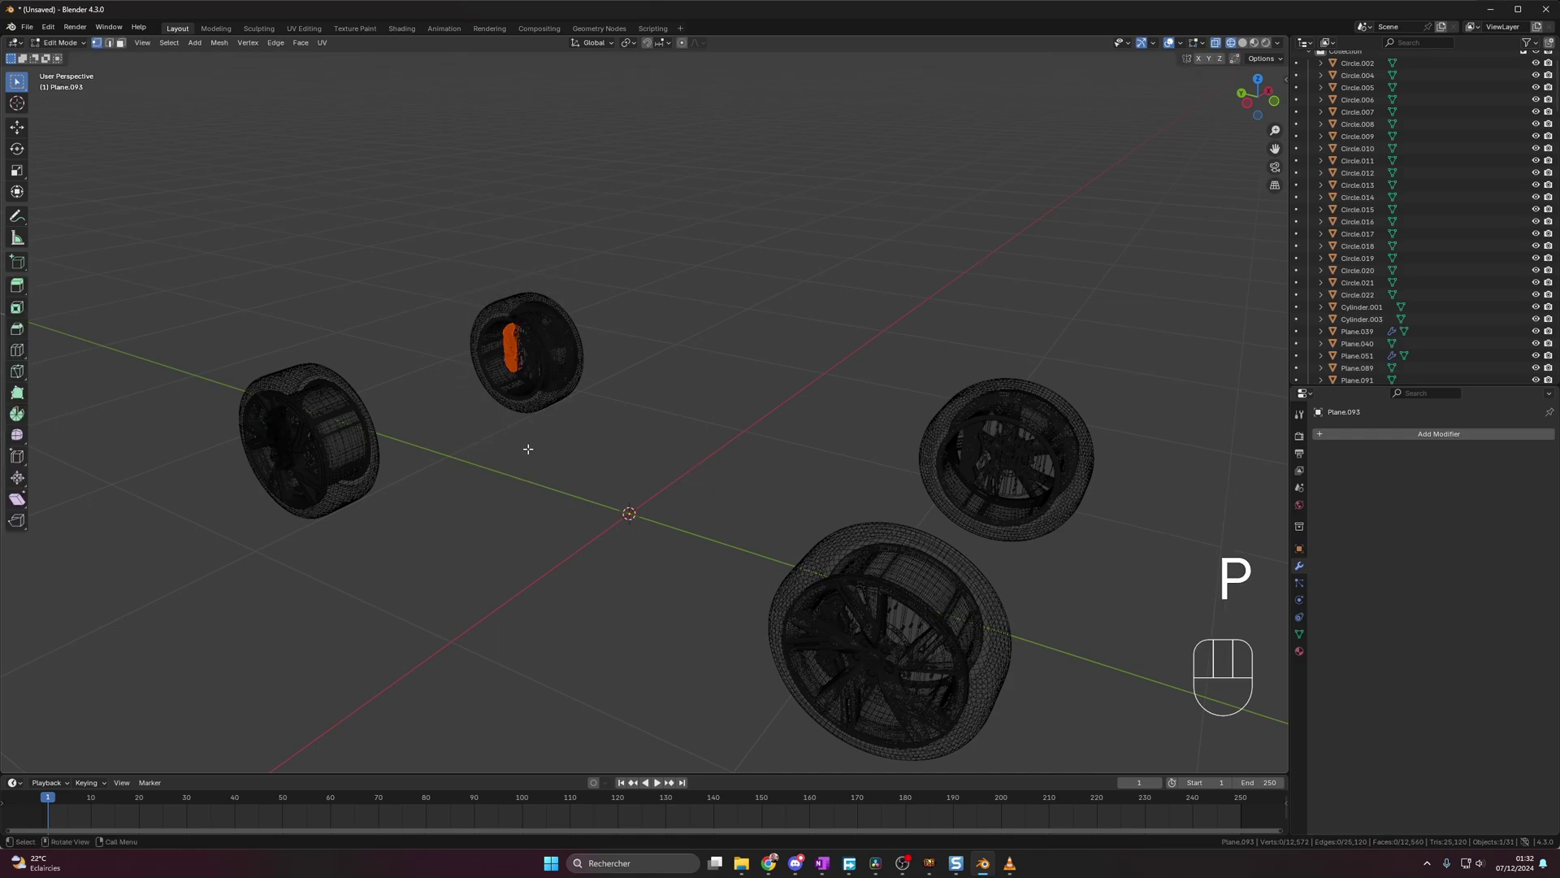
{"action": "key", "text": "Tab"}
{"action": "left_click", "coordinate": [553, 369]}
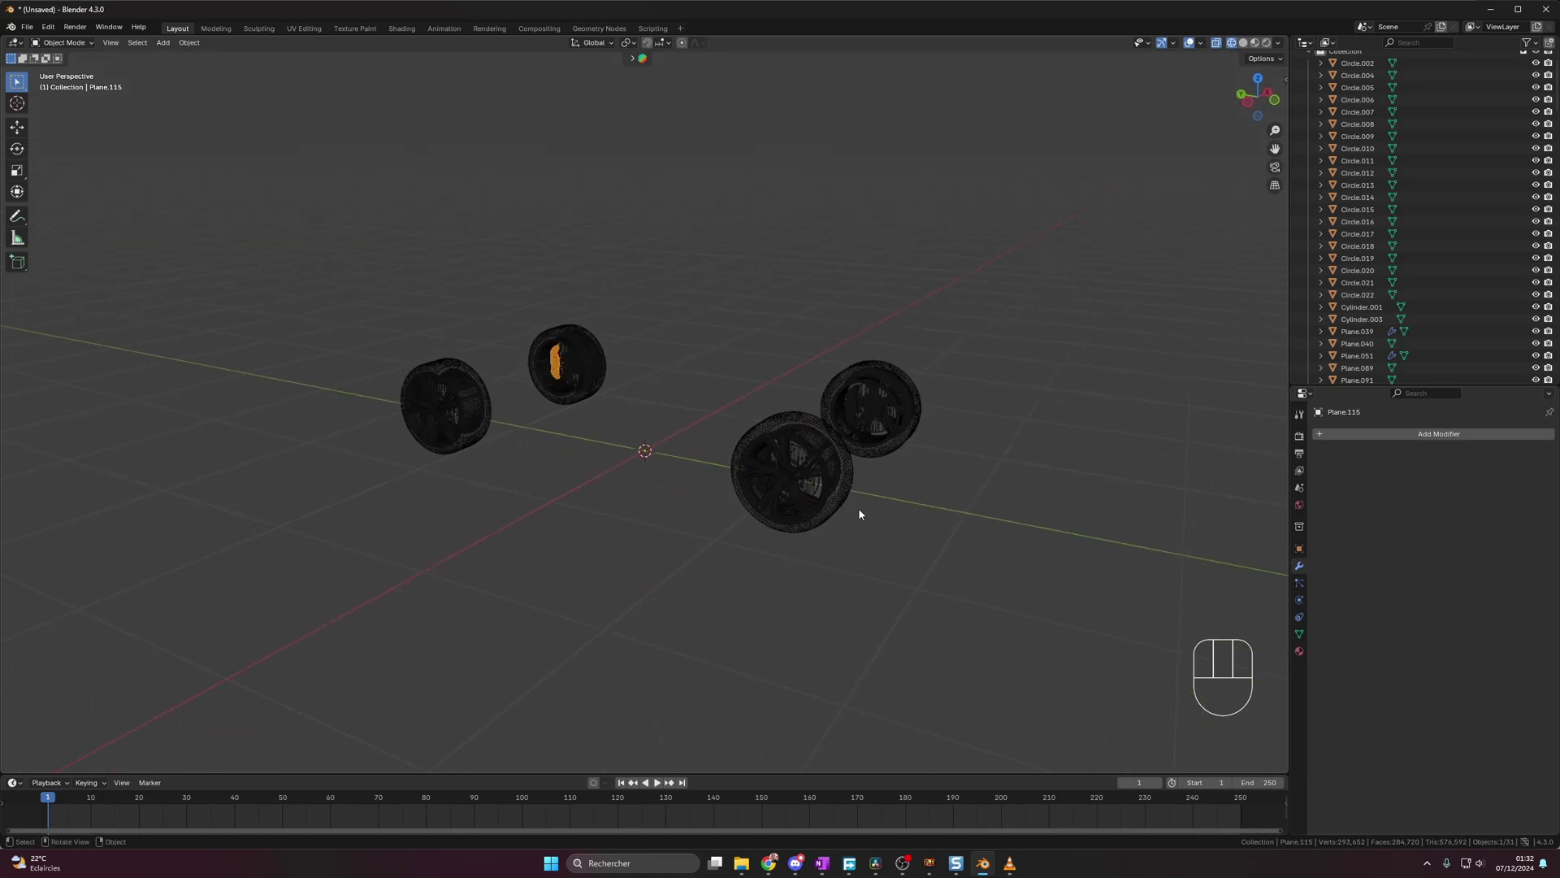
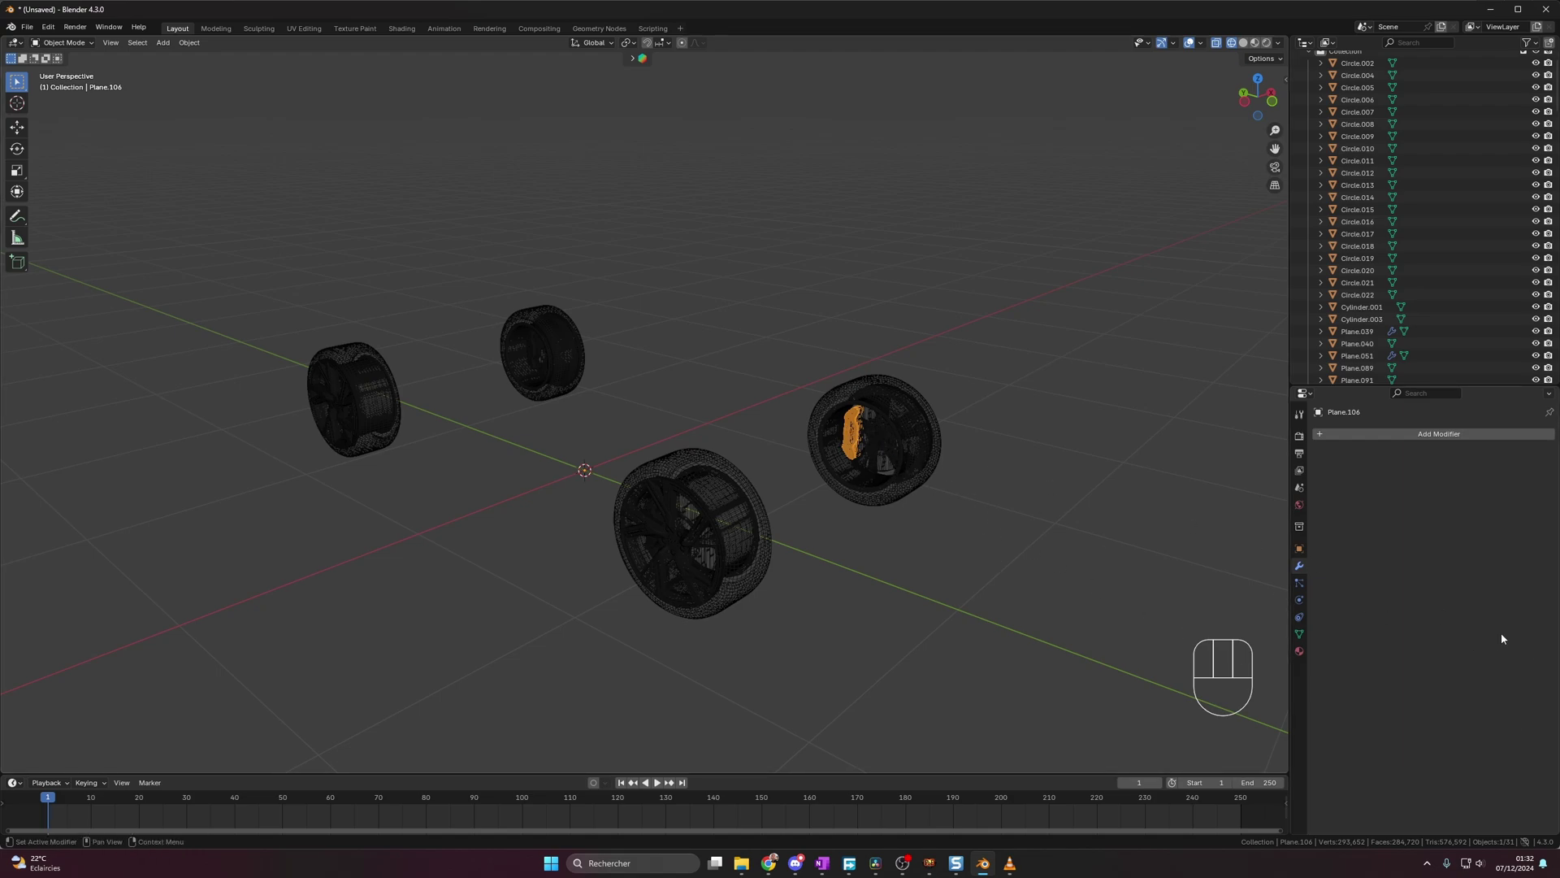
- Rename the front calipers wheelbrake.Ft.L and wheelbrake.Ft.R in the Outliner
{"action": "key", "text": "KP_Decimal"}
{"action": "left_click", "coordinate": [1370, 216]}
{"action": "left_click_drag", "start_coordinate": [1371, 217], "coordinate": [1249, 211]}
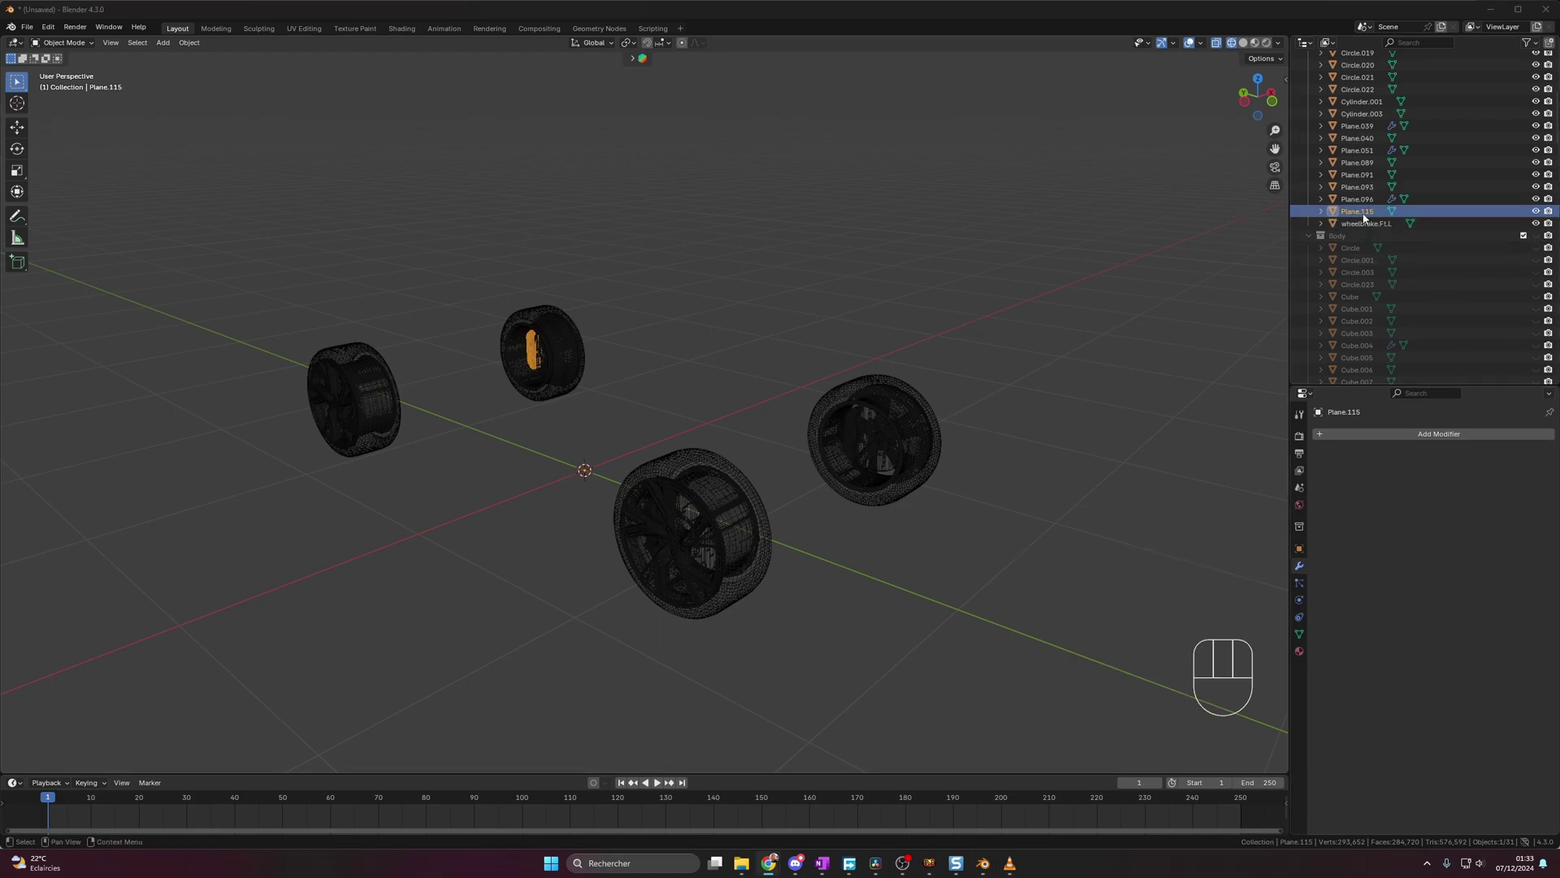
{"action": "left_click_drag", "start_coordinate": [1367, 220], "coordinate": [1274, 219]}
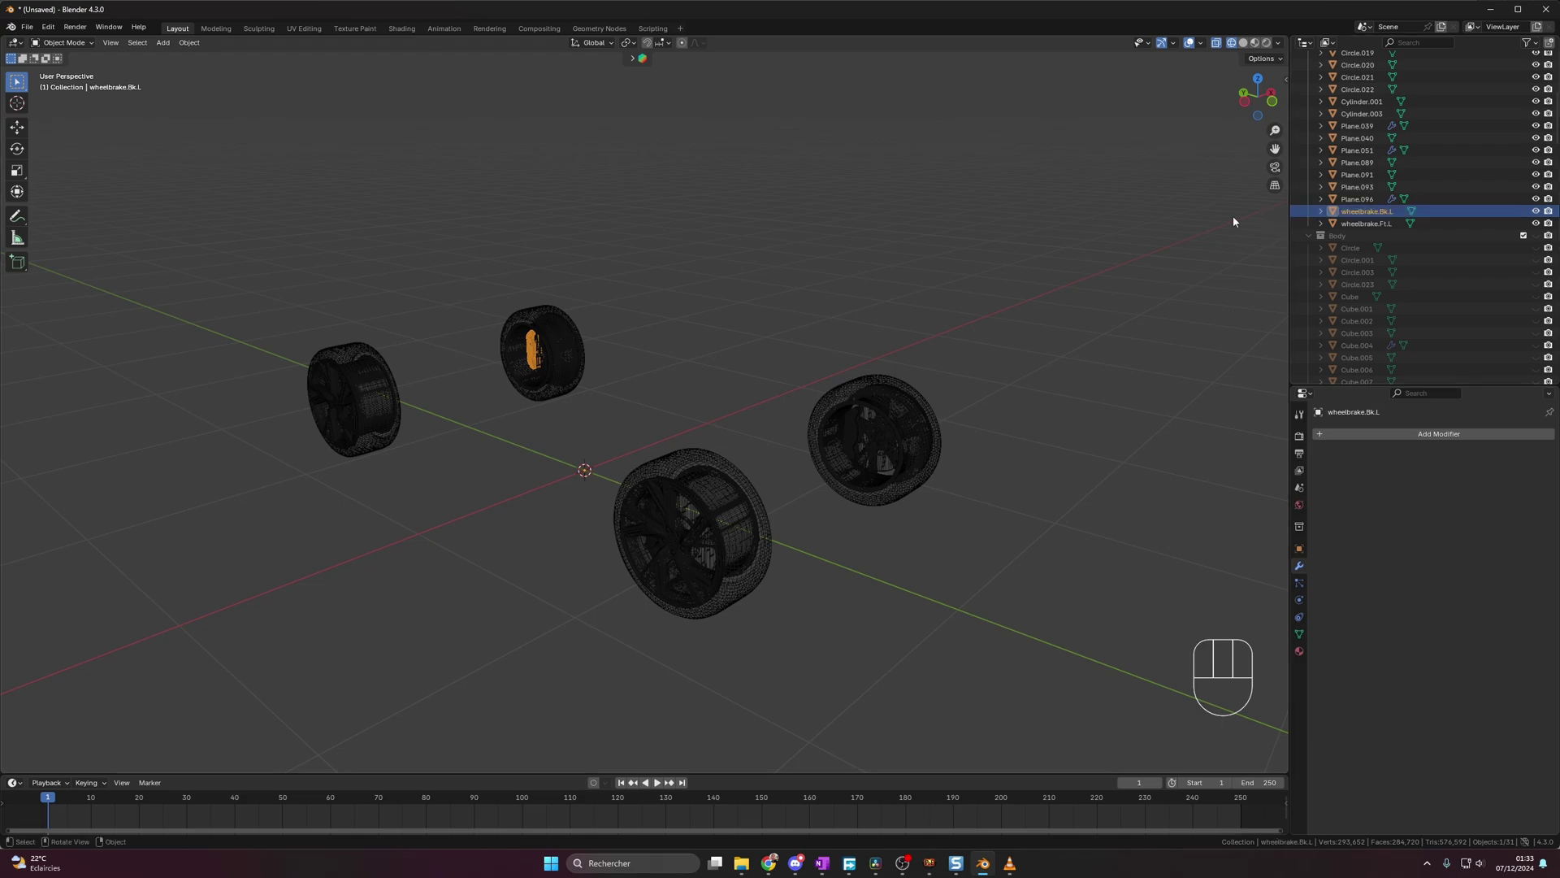
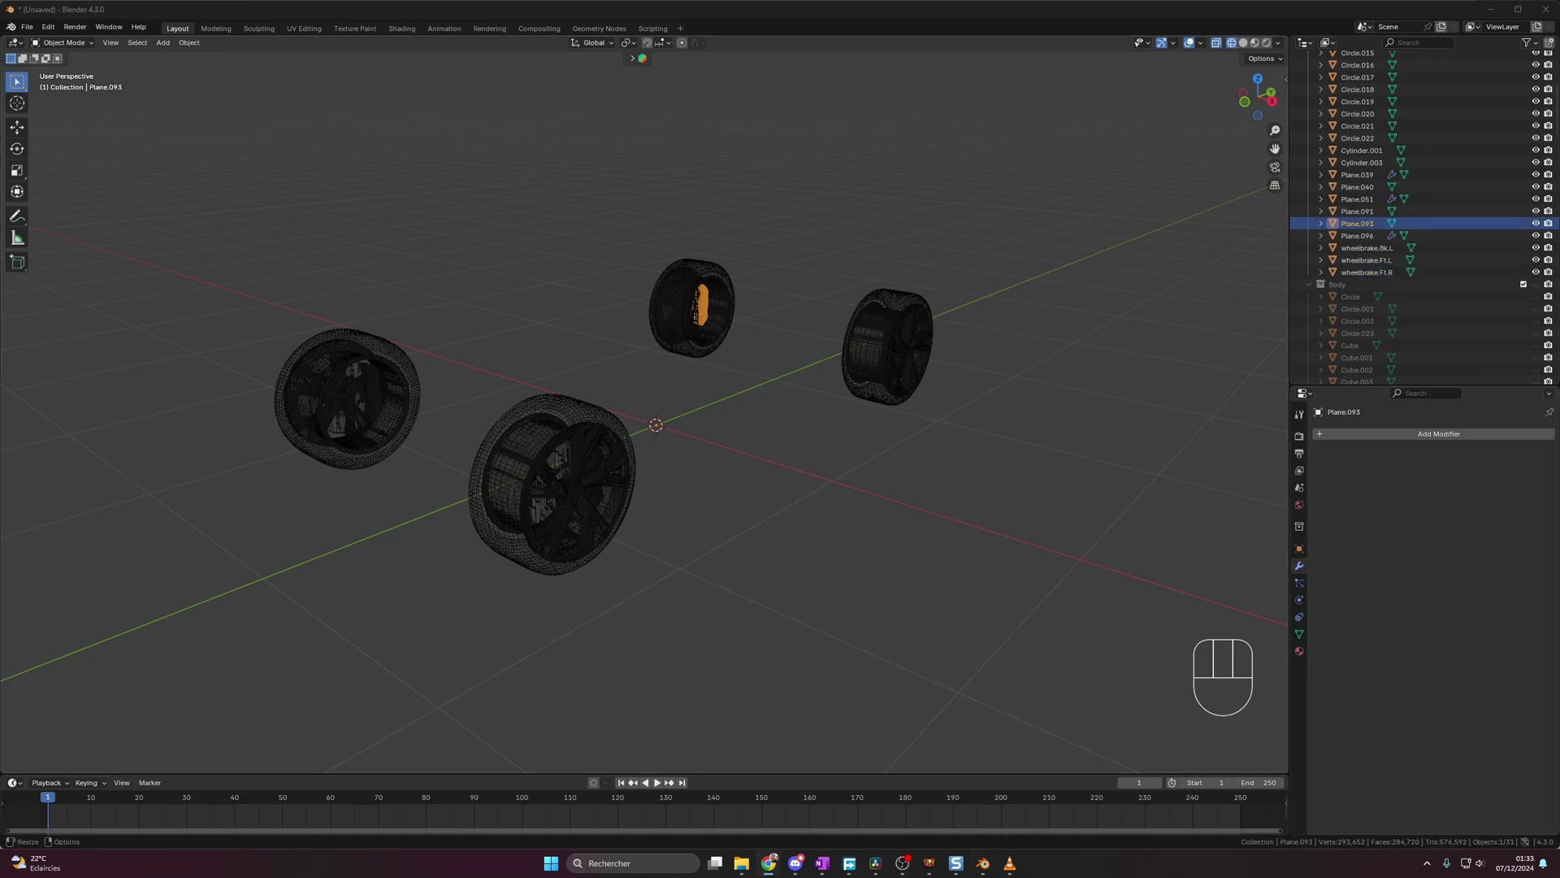
- Rename the rear calipers wheelbrake.Bk.L and wheelbrake.Bk.R and hide all four
{"action": "left_click", "coordinate": [1369, 252]}
{"action": "left_click", "coordinate": [1371, 240]}
{"action": "left_click", "coordinate": [1374, 257]}
{"action": "left_click", "coordinate": [1383, 242]}
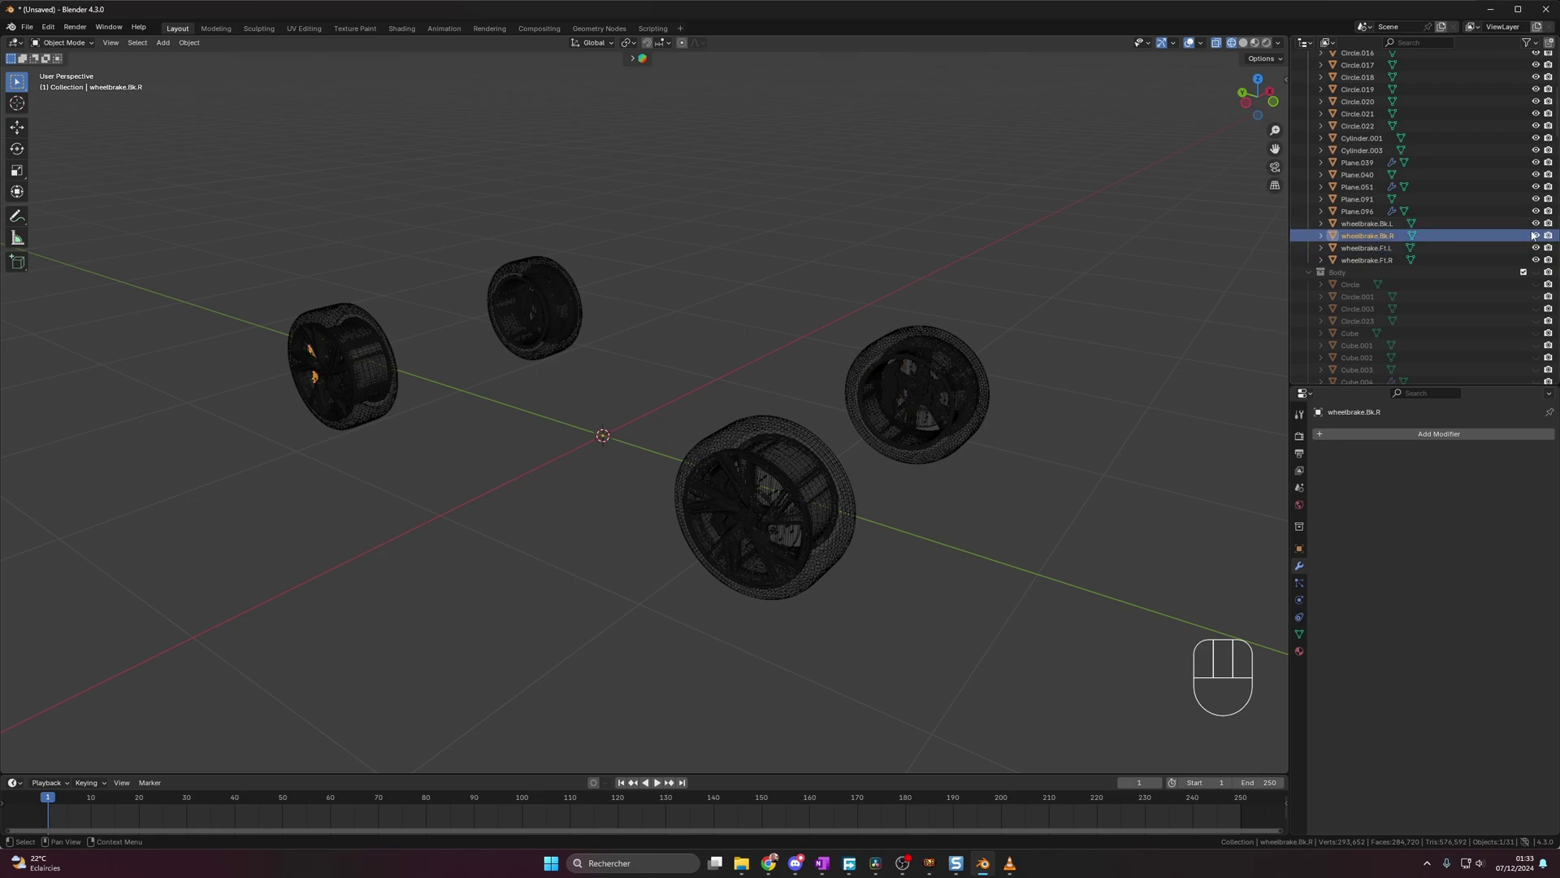
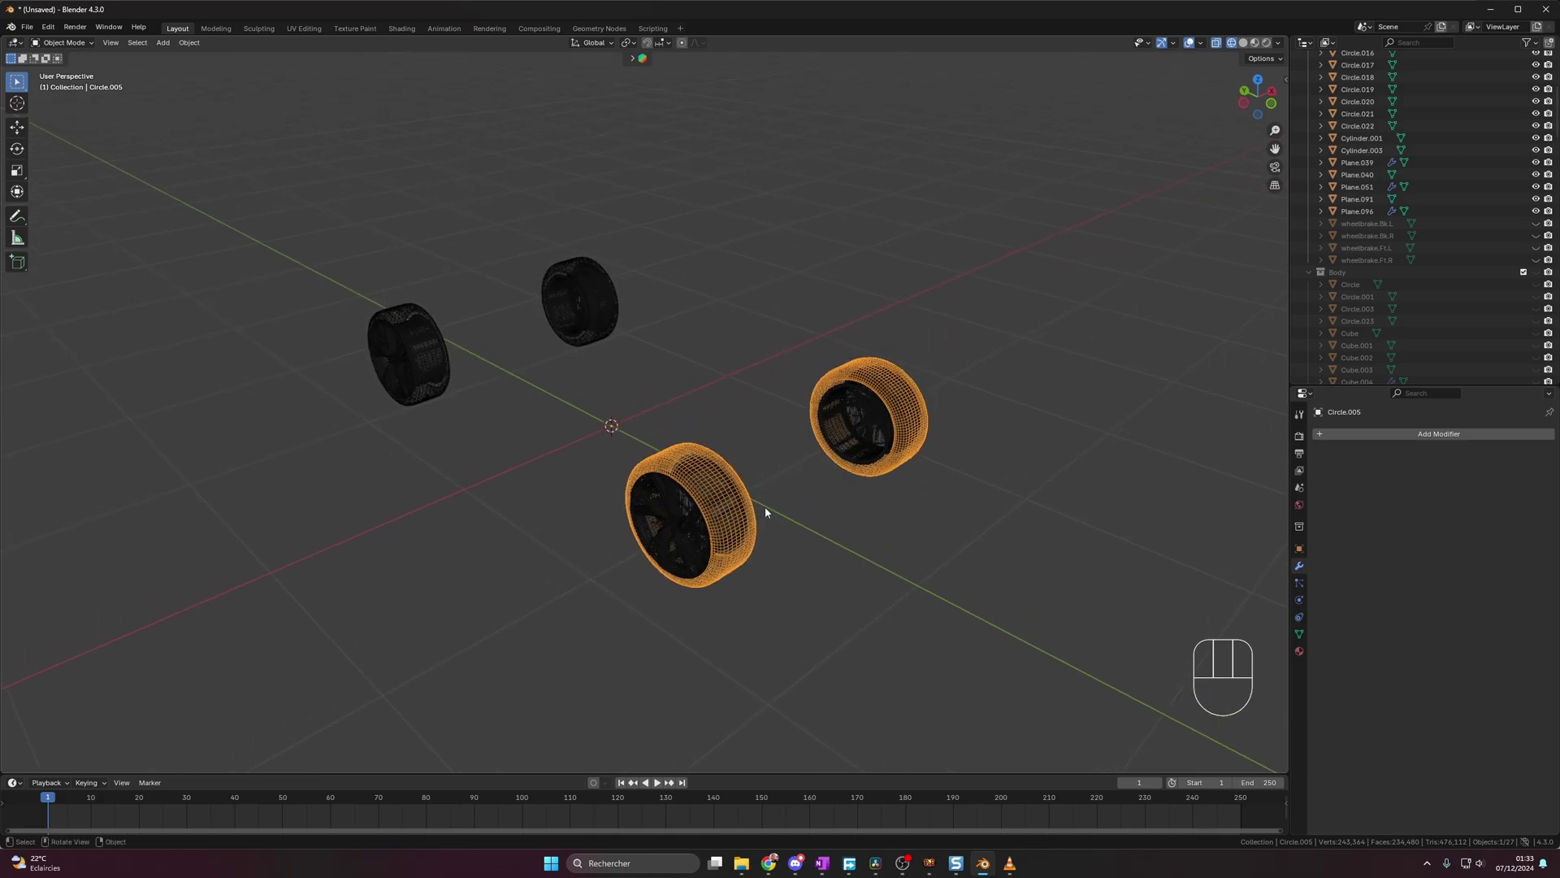
- Select the front wheel pieces and attempt to separate the brake geometry in Edit Mode
{"action": "left_click", "coordinate": [870, 544]}
{"action": "left_click", "coordinate": [917, 422]}
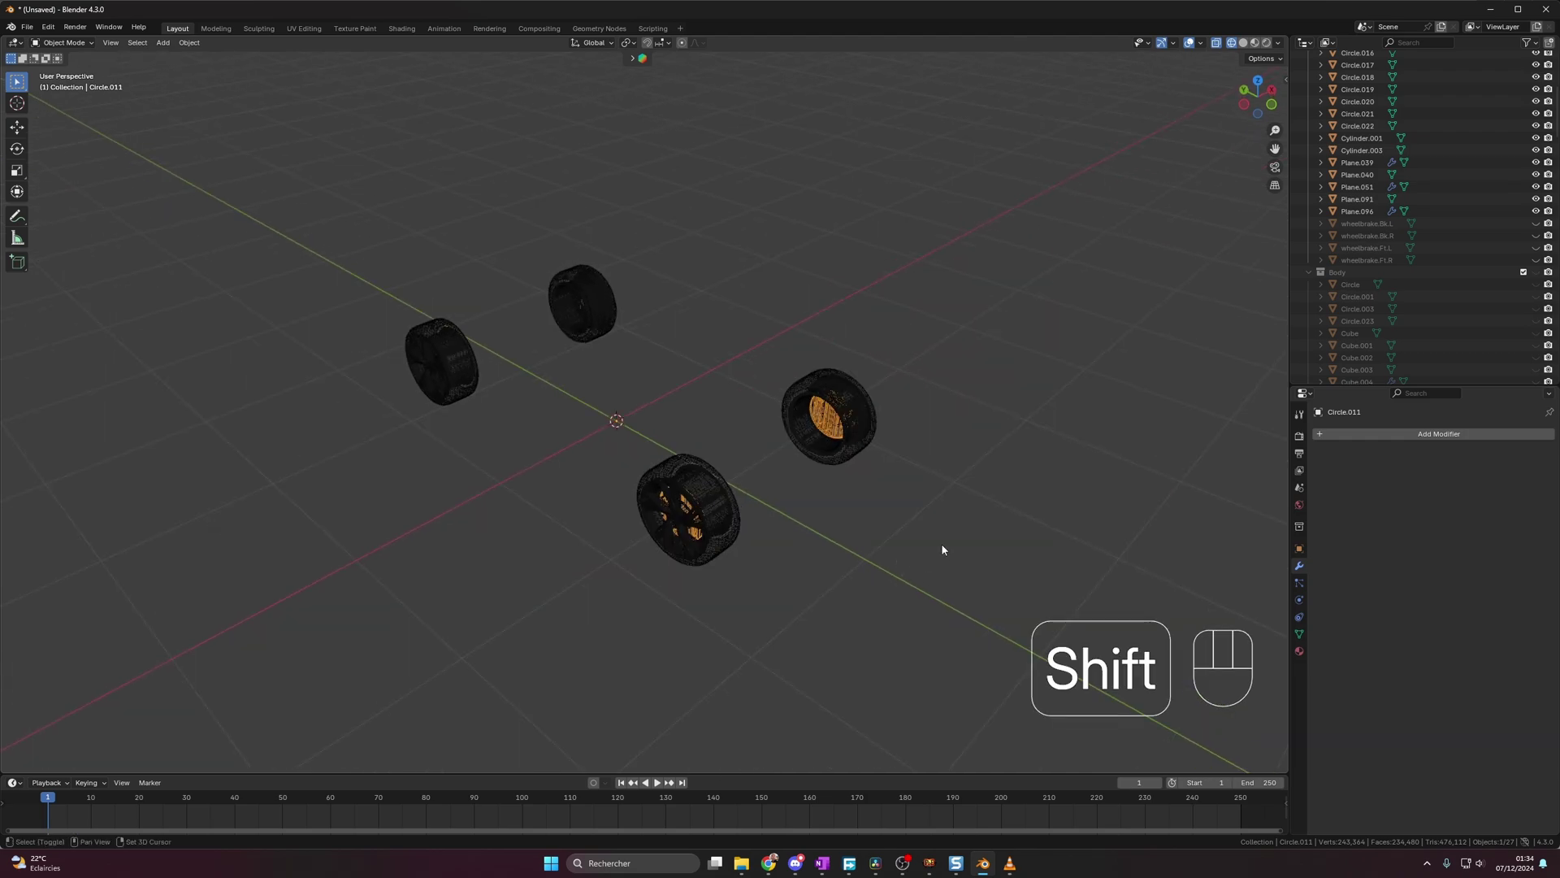
{"action": "middle_click", "coordinate": [865, 552]}
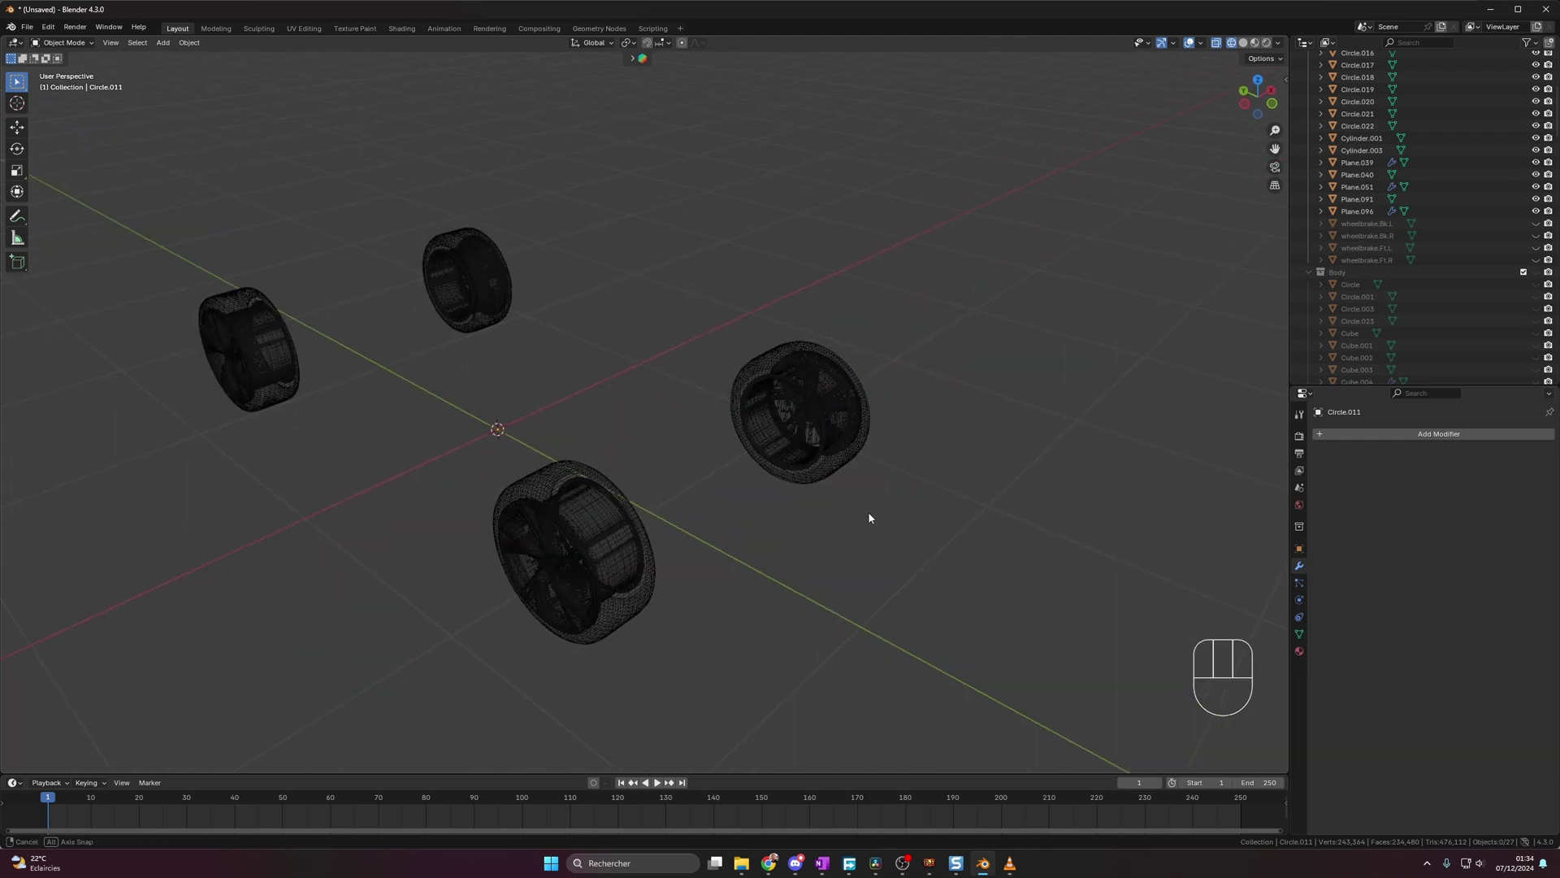
{"action": "left_click_drag", "start_coordinate": [707, 317], "coordinate": [750, 360]}
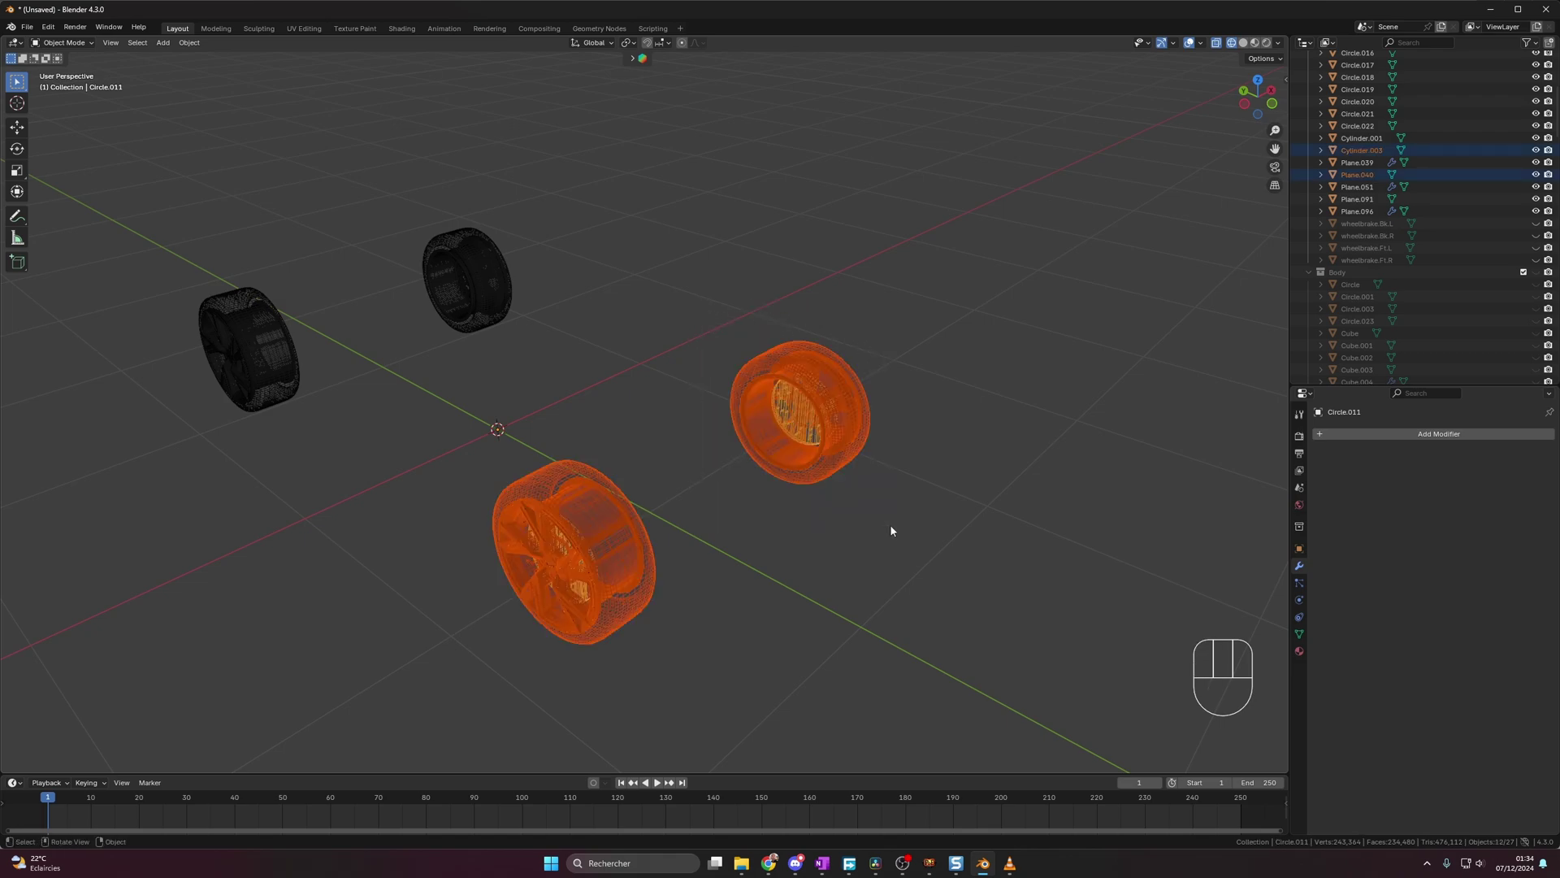
{"action": "key", "text": "Tab"}
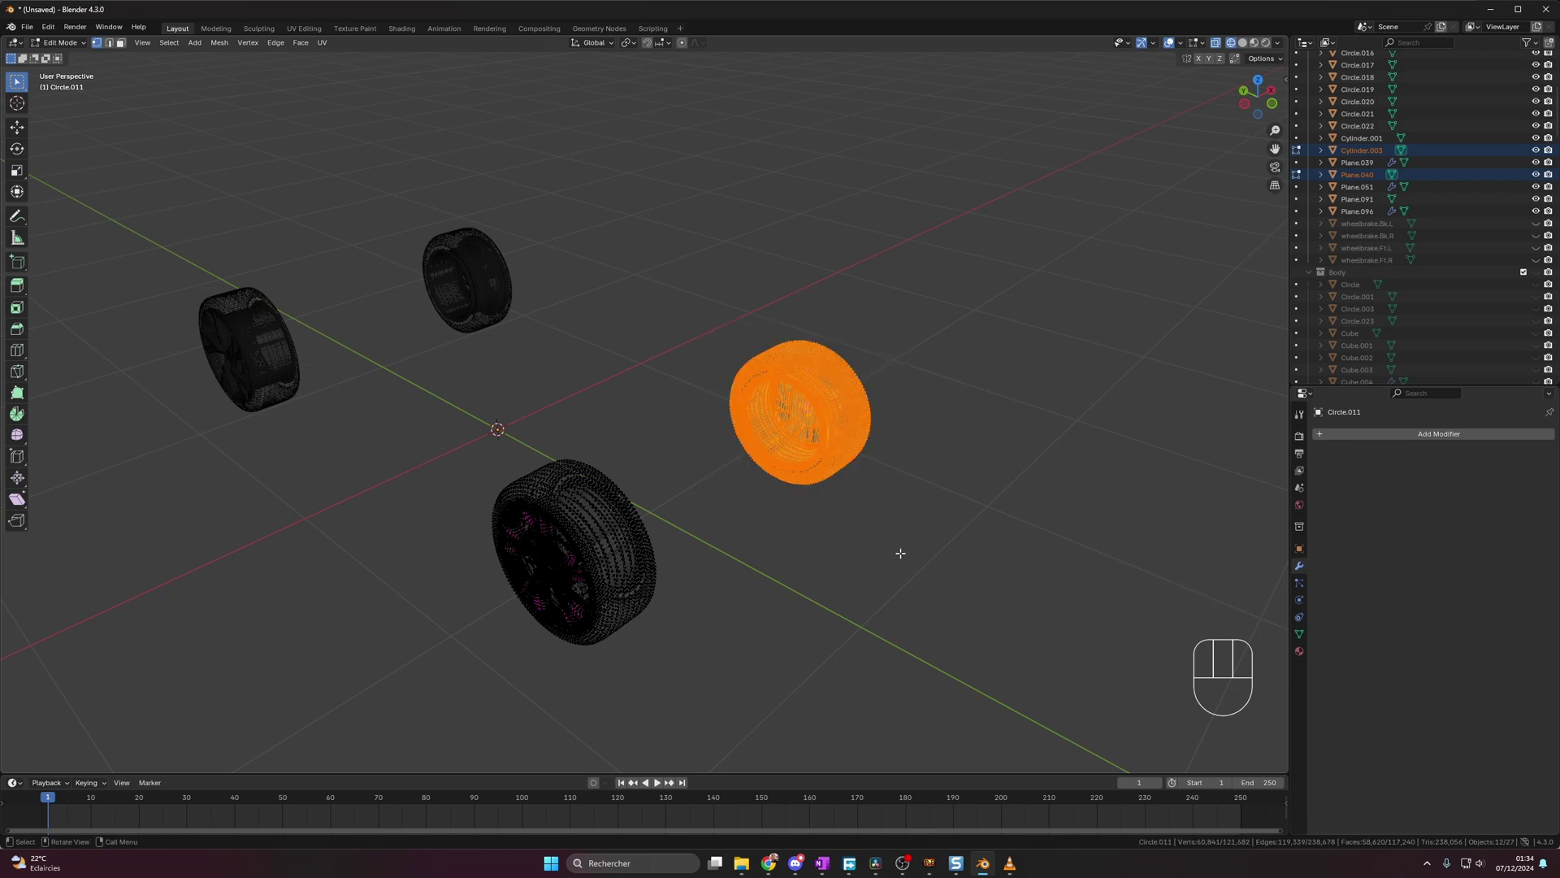
{"action": "key", "text": "ctrl+z"}
{"action": "key", "text": "p"}
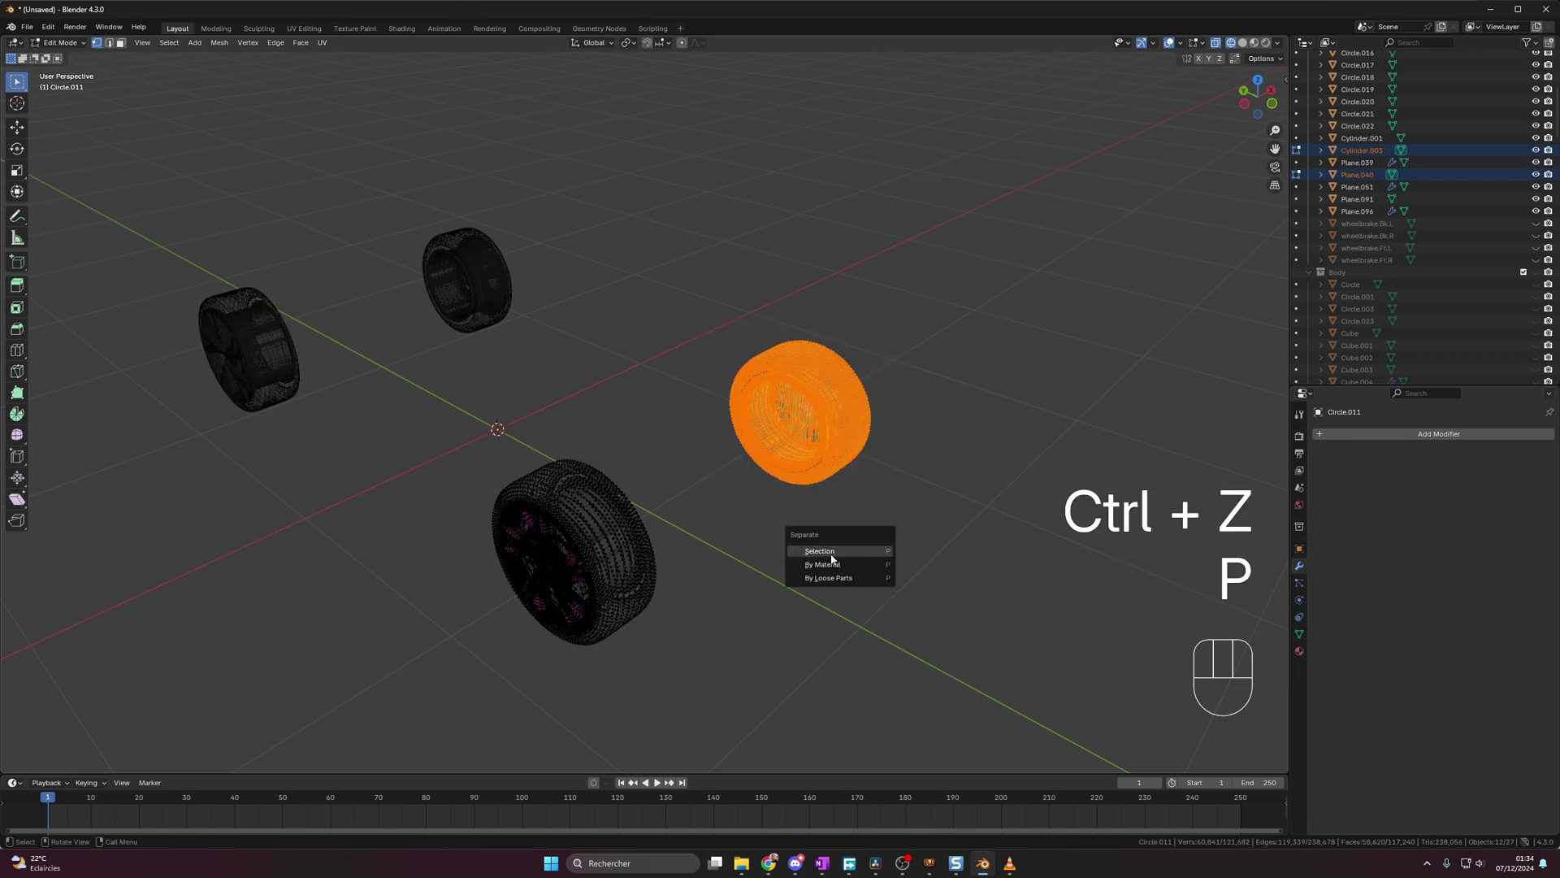
{"action": "key", "text": "Tab"}
- Join the loose wheel parts of the front and rear wheels into single objects with Ctrl+J
{"action": "left_click", "coordinate": [889, 526]}
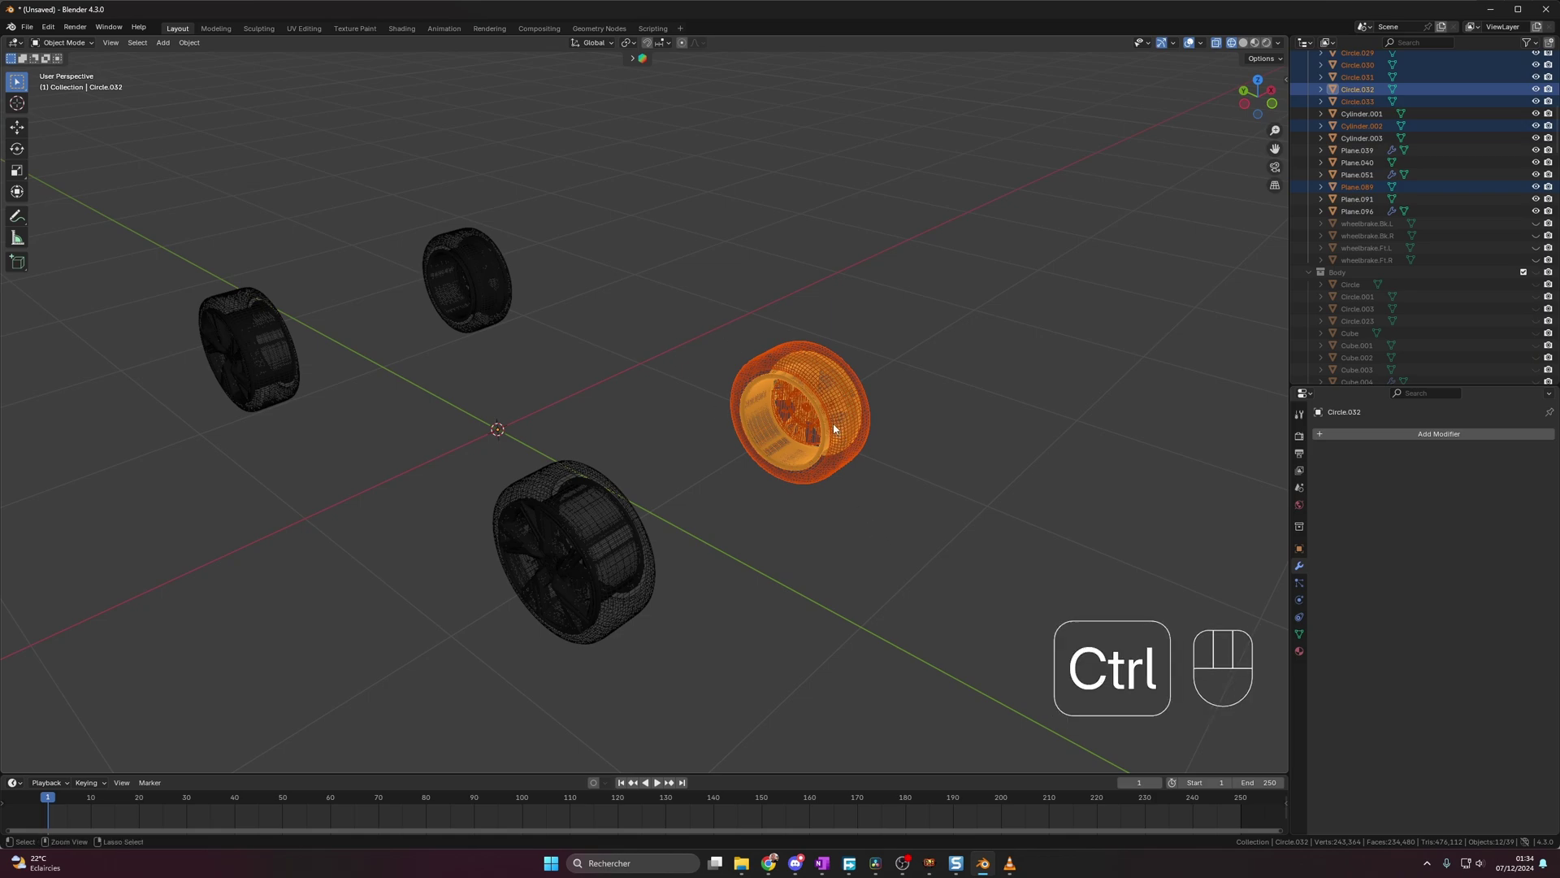
{"action": "key", "text": "ctrl+j"}
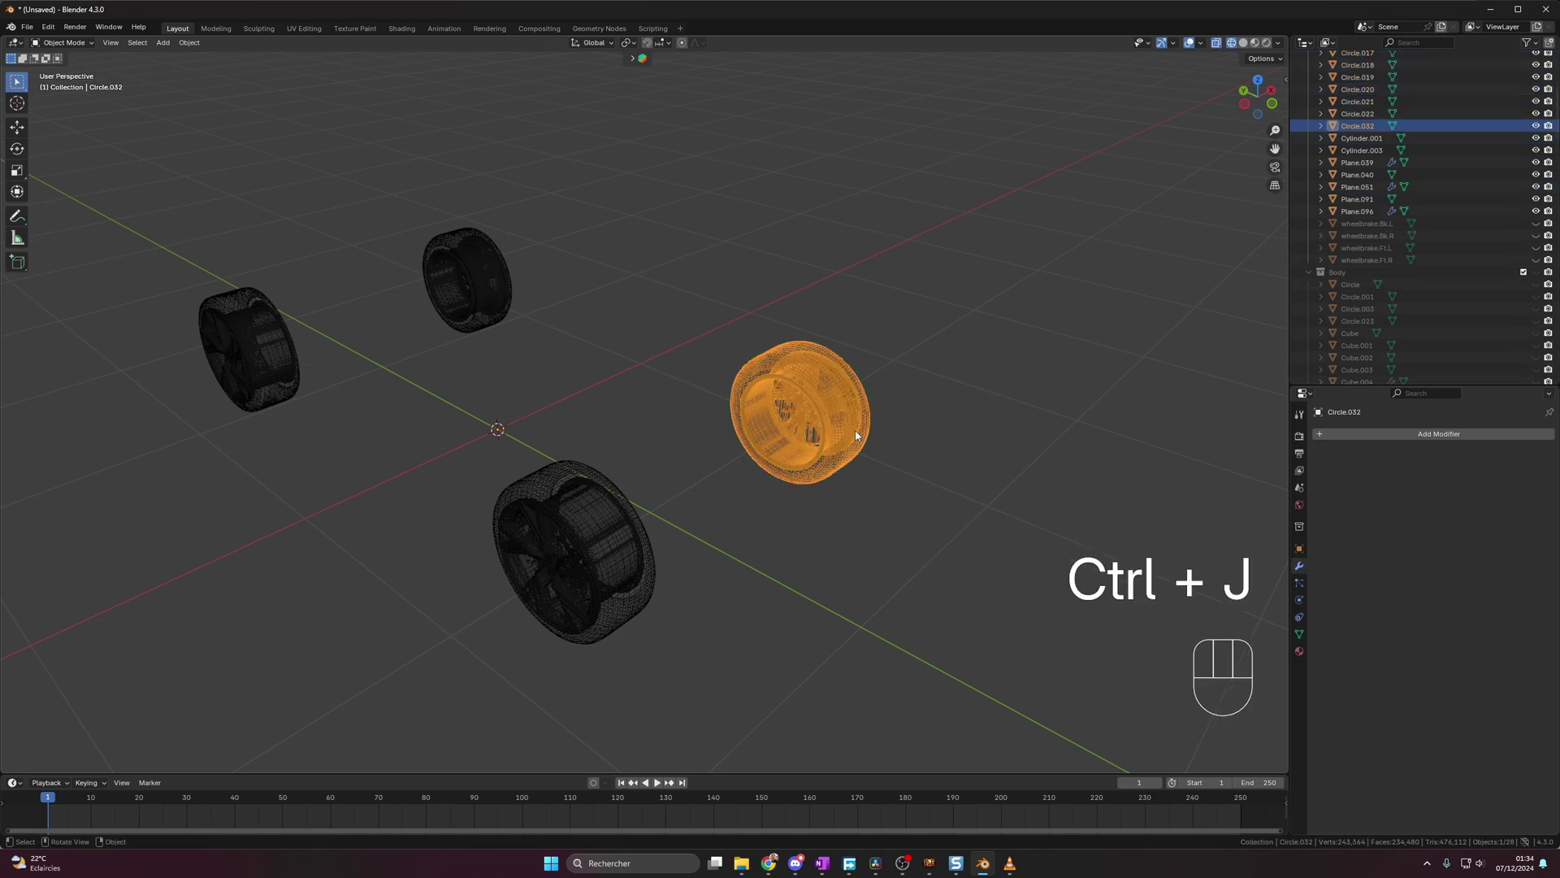
{"action": "middle_click", "coordinate": [674, 564]}
{"action": "left_click", "coordinate": [566, 613]}
{"action": "left_click_drag", "start_coordinate": [514, 447], "coordinate": [565, 510]}
{"action": "key", "text": "ctrl+j"}
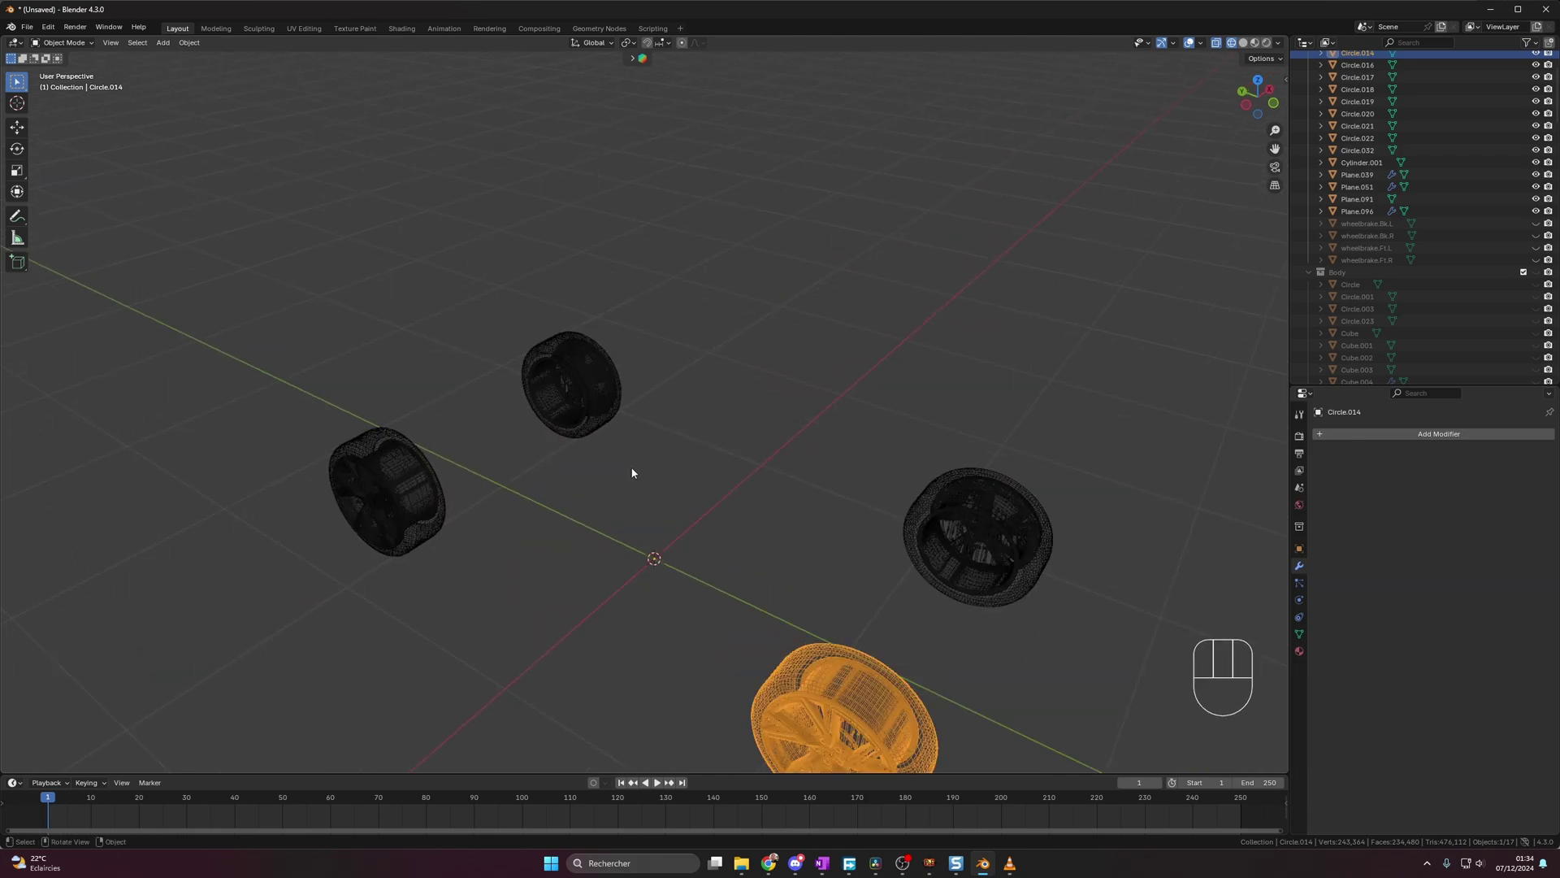
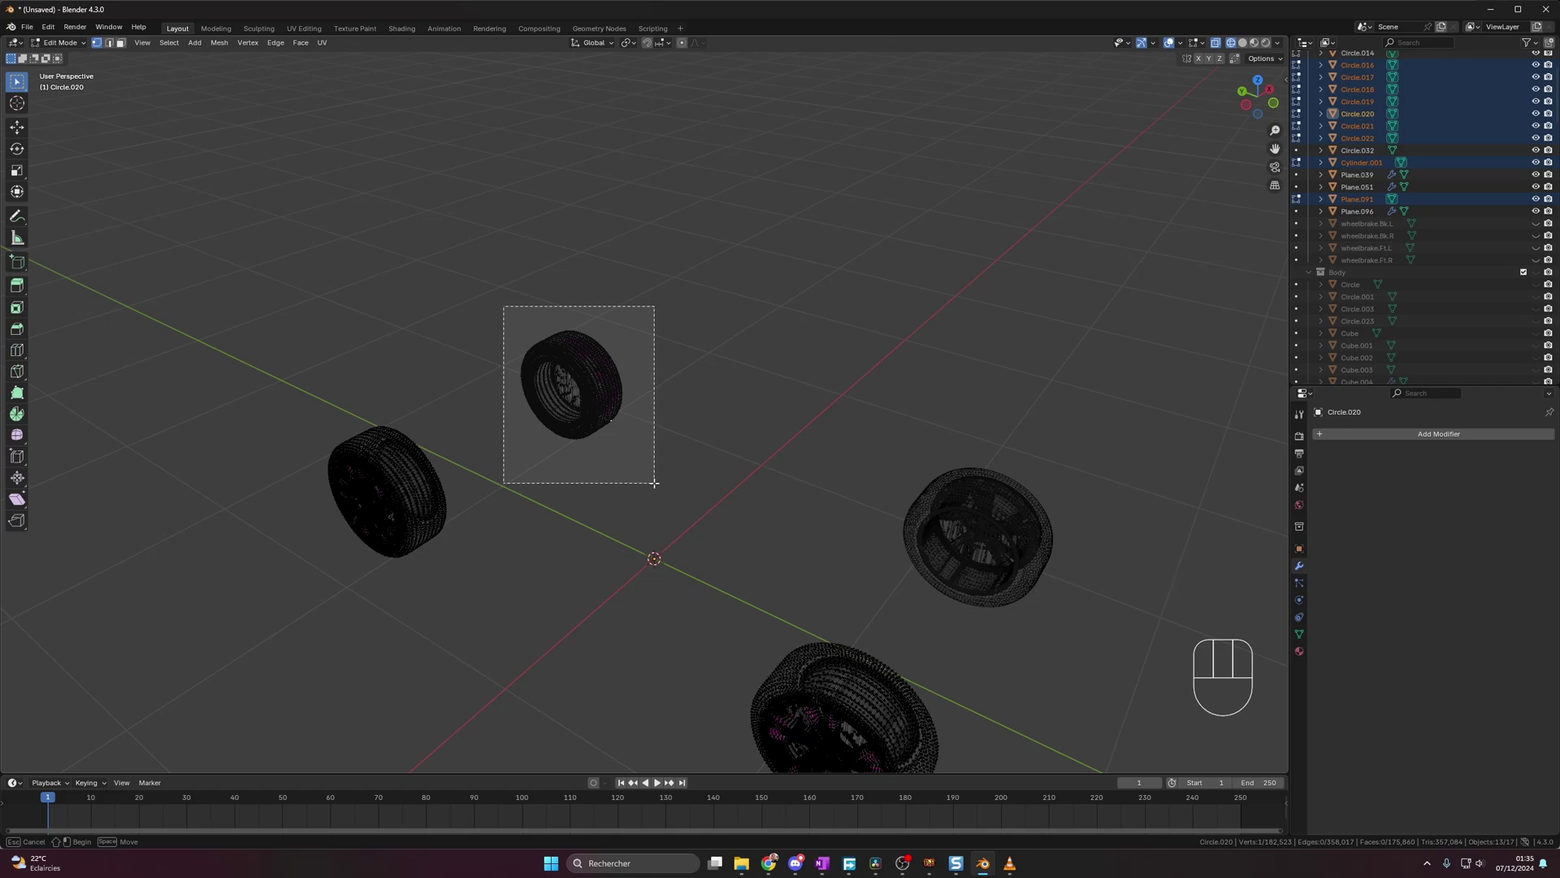
- Separate the inner brake part from the wheel into its own object
{"action": "key", "text": "p"}
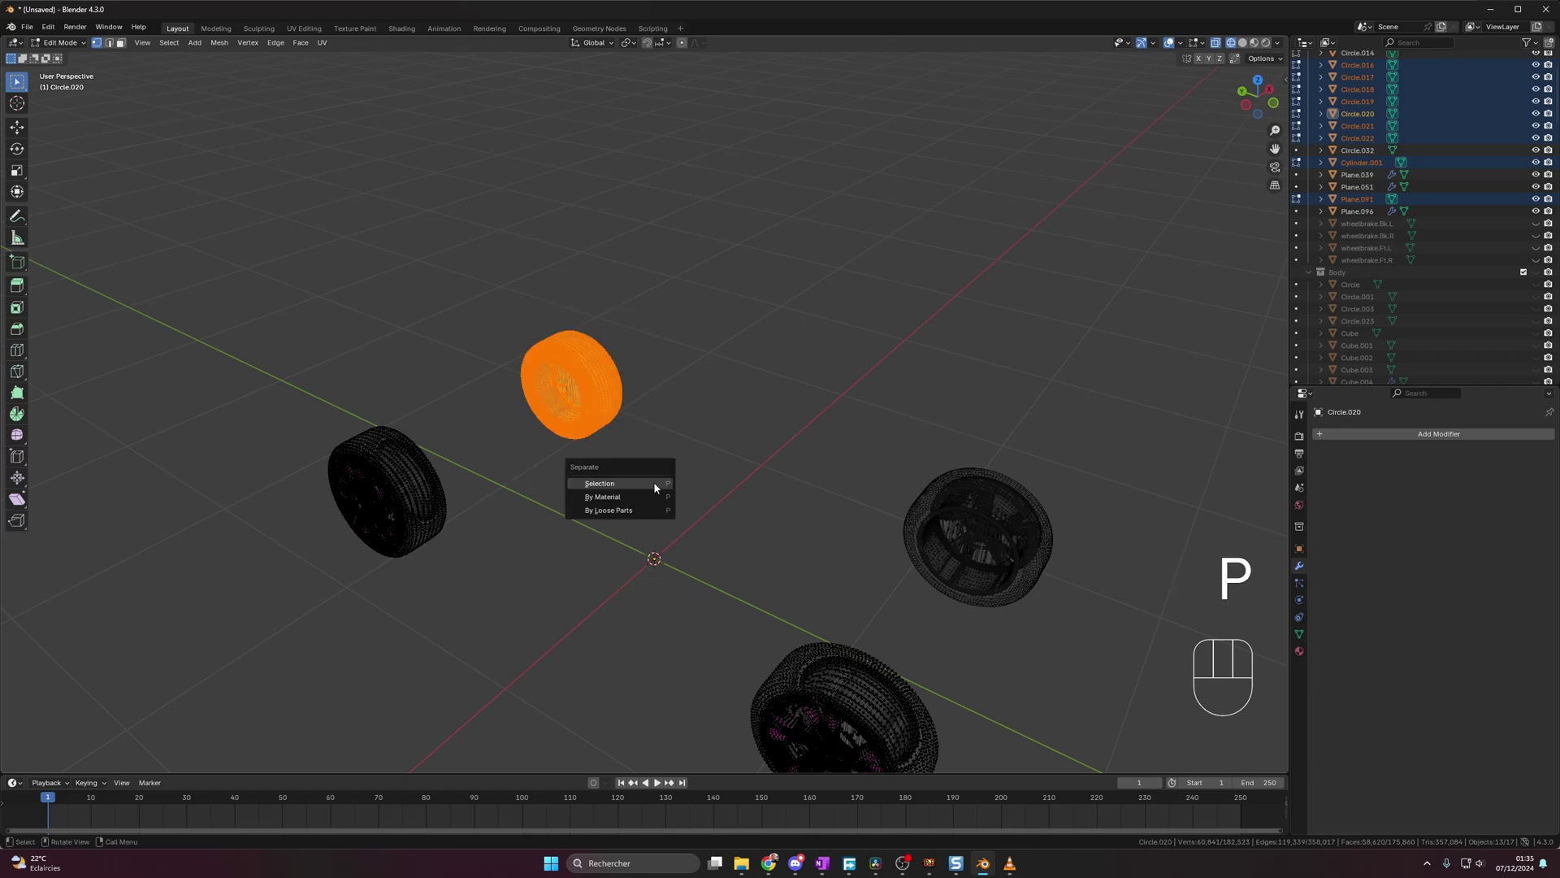
{"action": "key", "text": "Tab"}
{"action": "left_click", "coordinate": [644, 475]}
{"action": "left_click", "coordinate": [567, 420]}
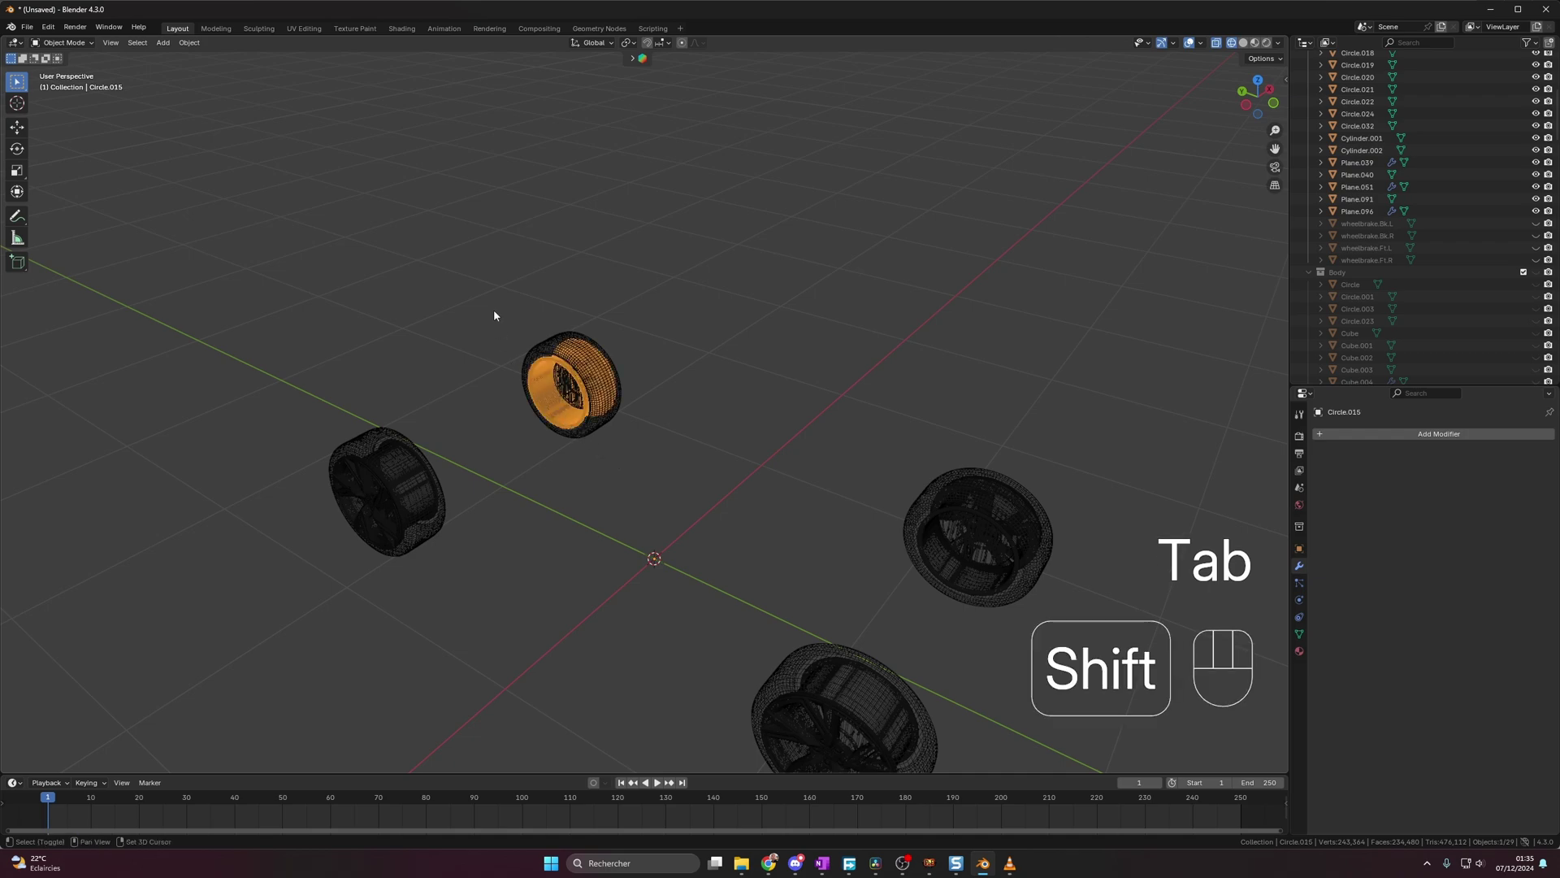
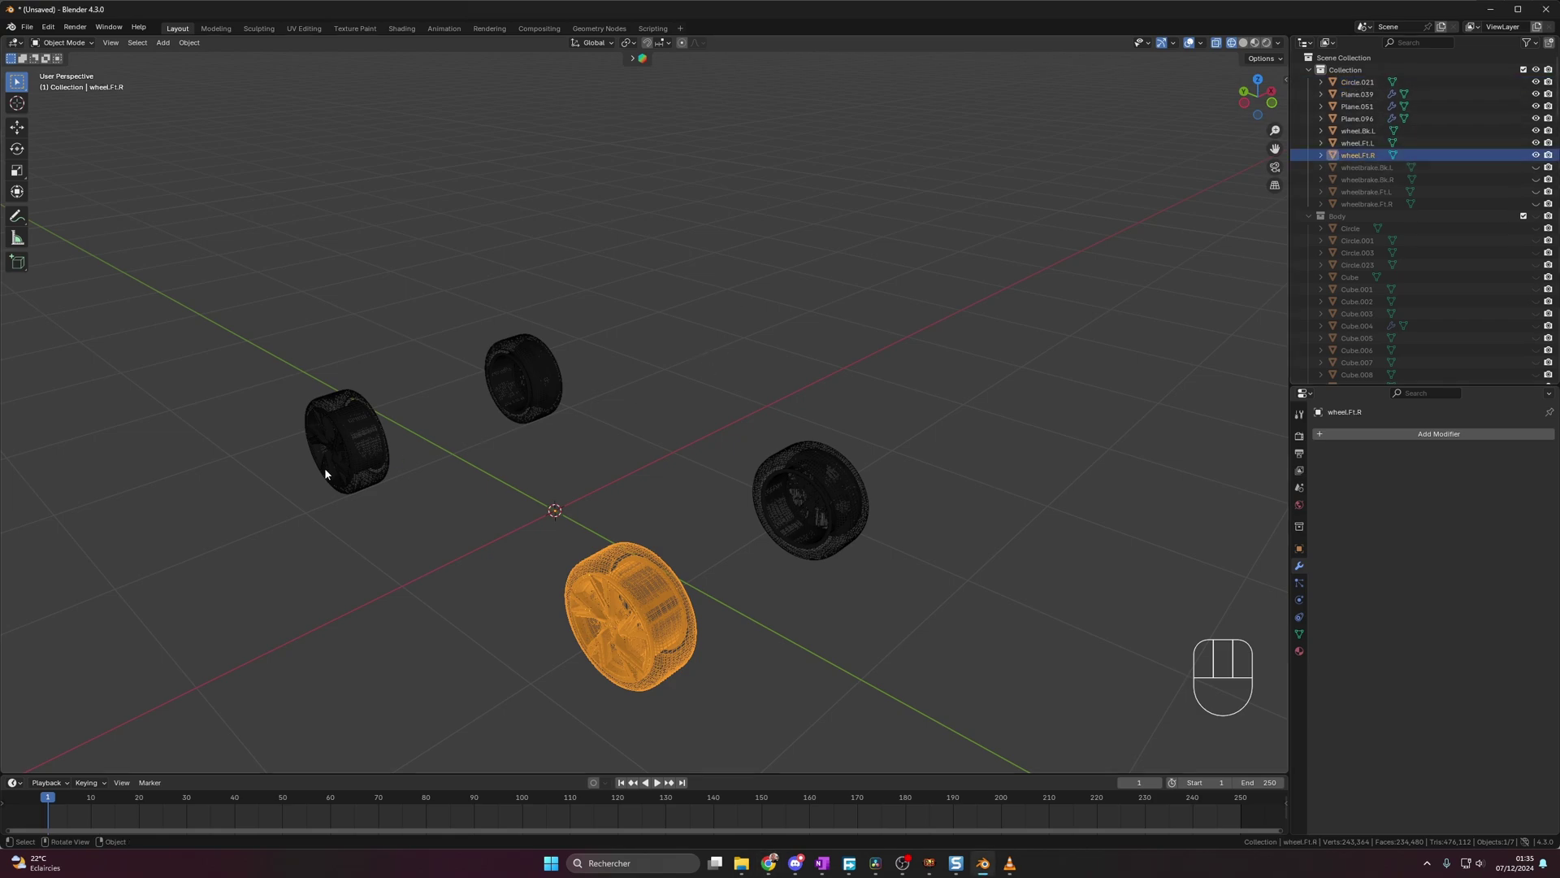
- Select the remaining back wheel and name it to match wheel.Bk.L / wheel.Fr.L / wheel.Fr.R
{"action": "left_click", "coordinate": [377, 456]}
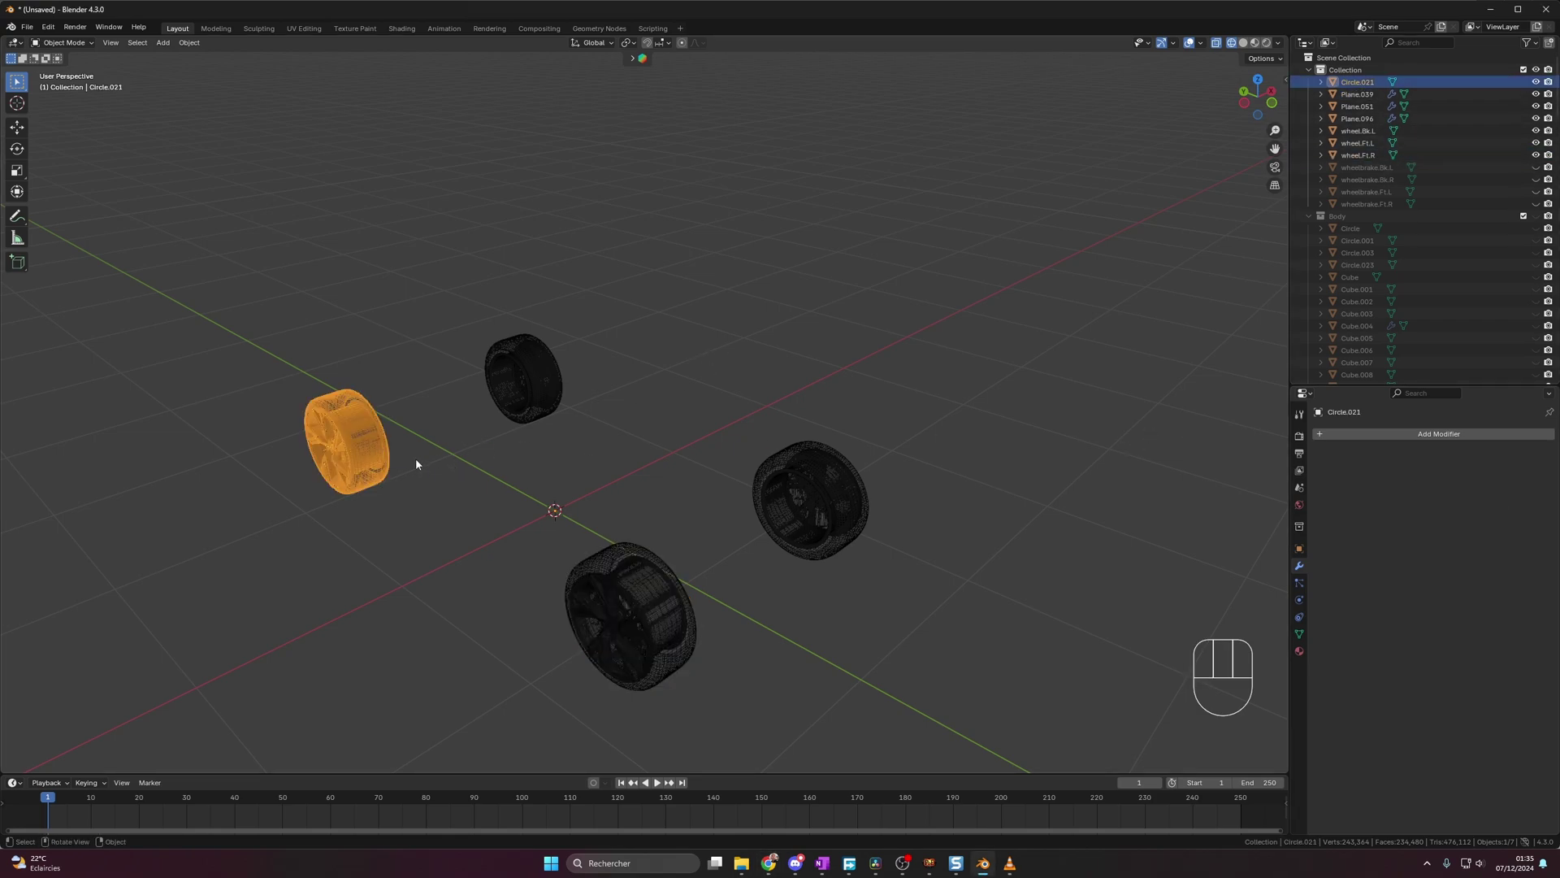
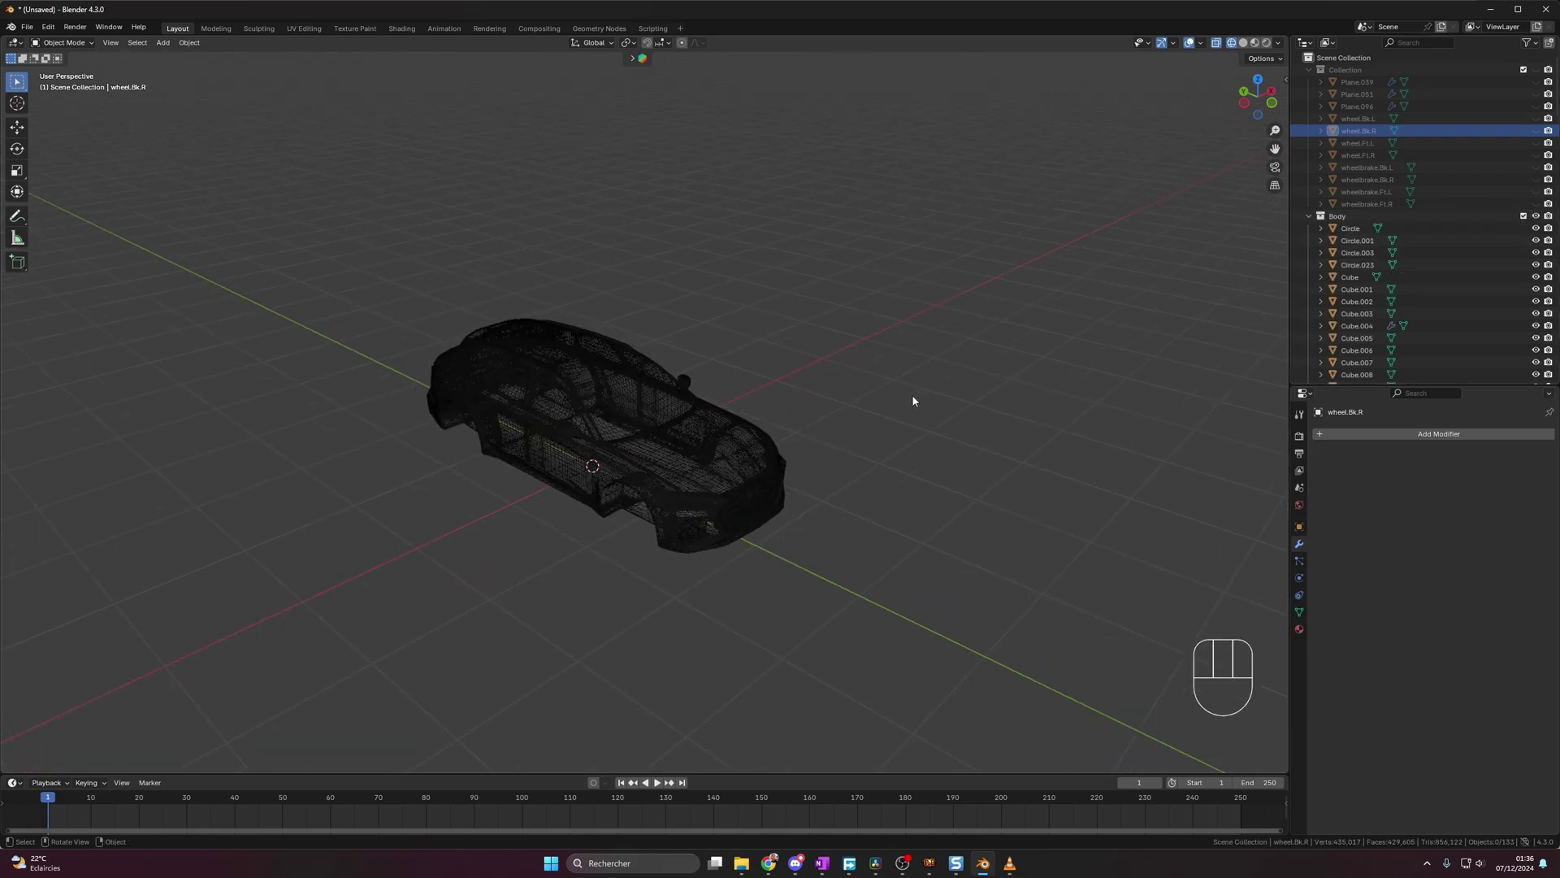
- Join every object in the Body collection into a single Body object
{"action": "left_click", "coordinate": [660, 473]}
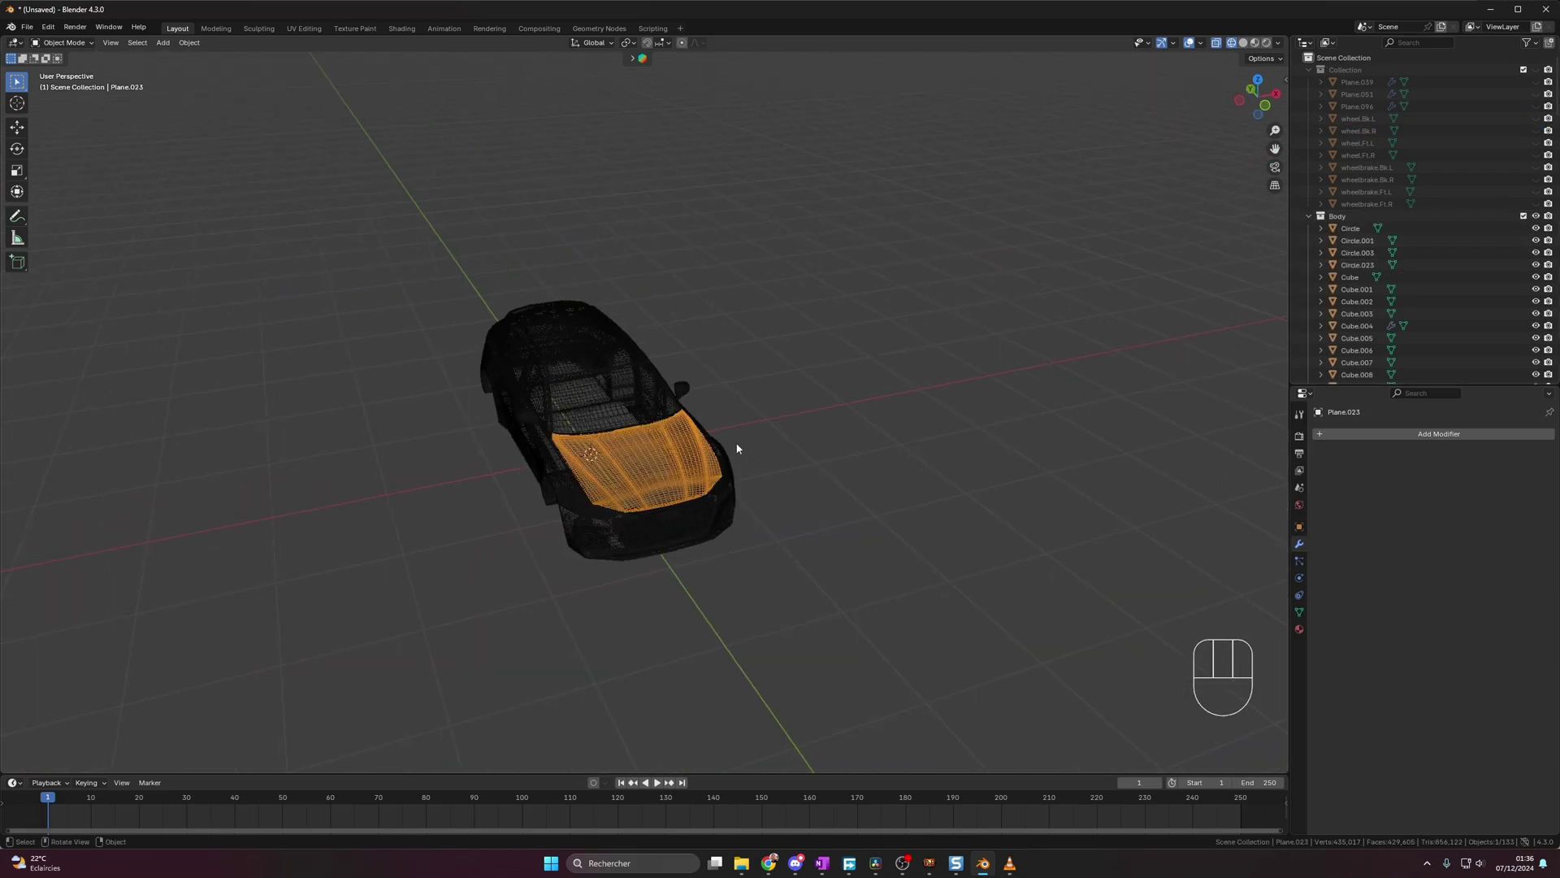
{"action": "left_click", "coordinate": [434, 252]}
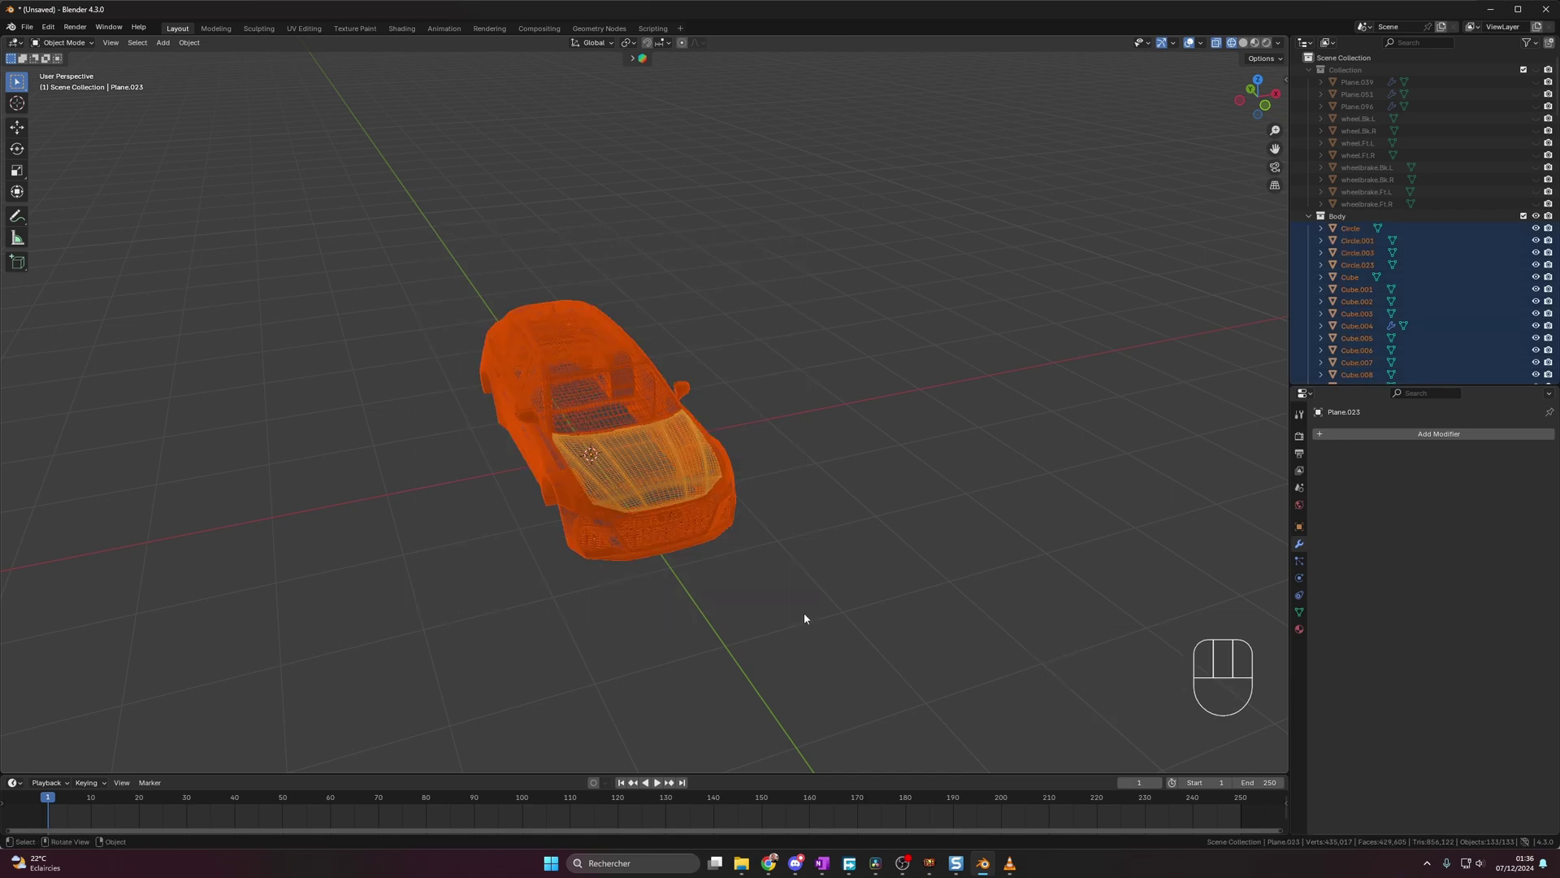
{"action": "key", "text": "ctrl+j"}
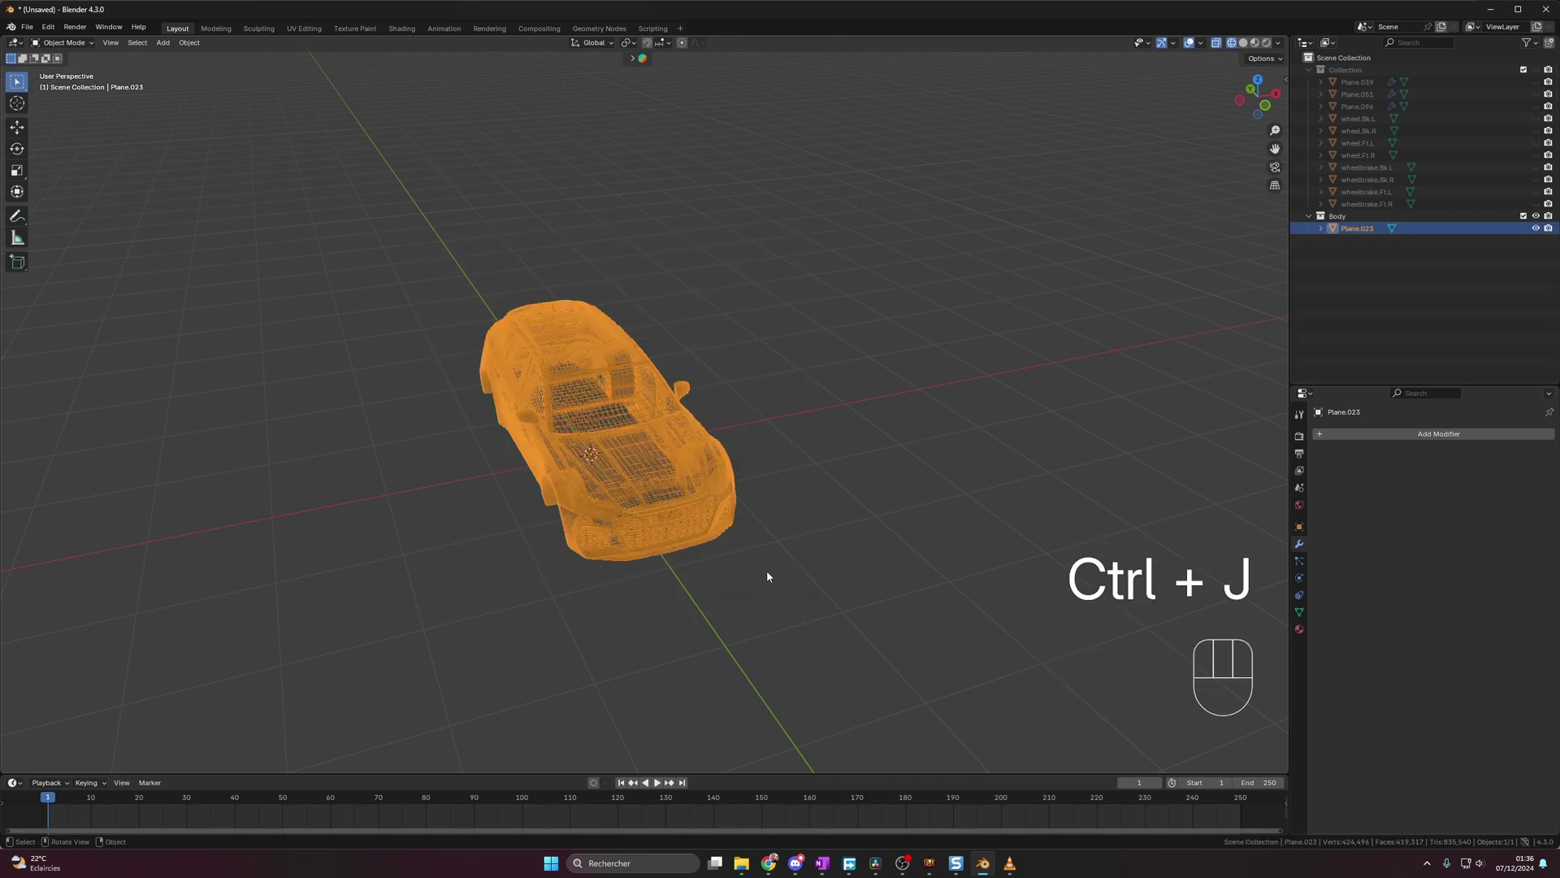
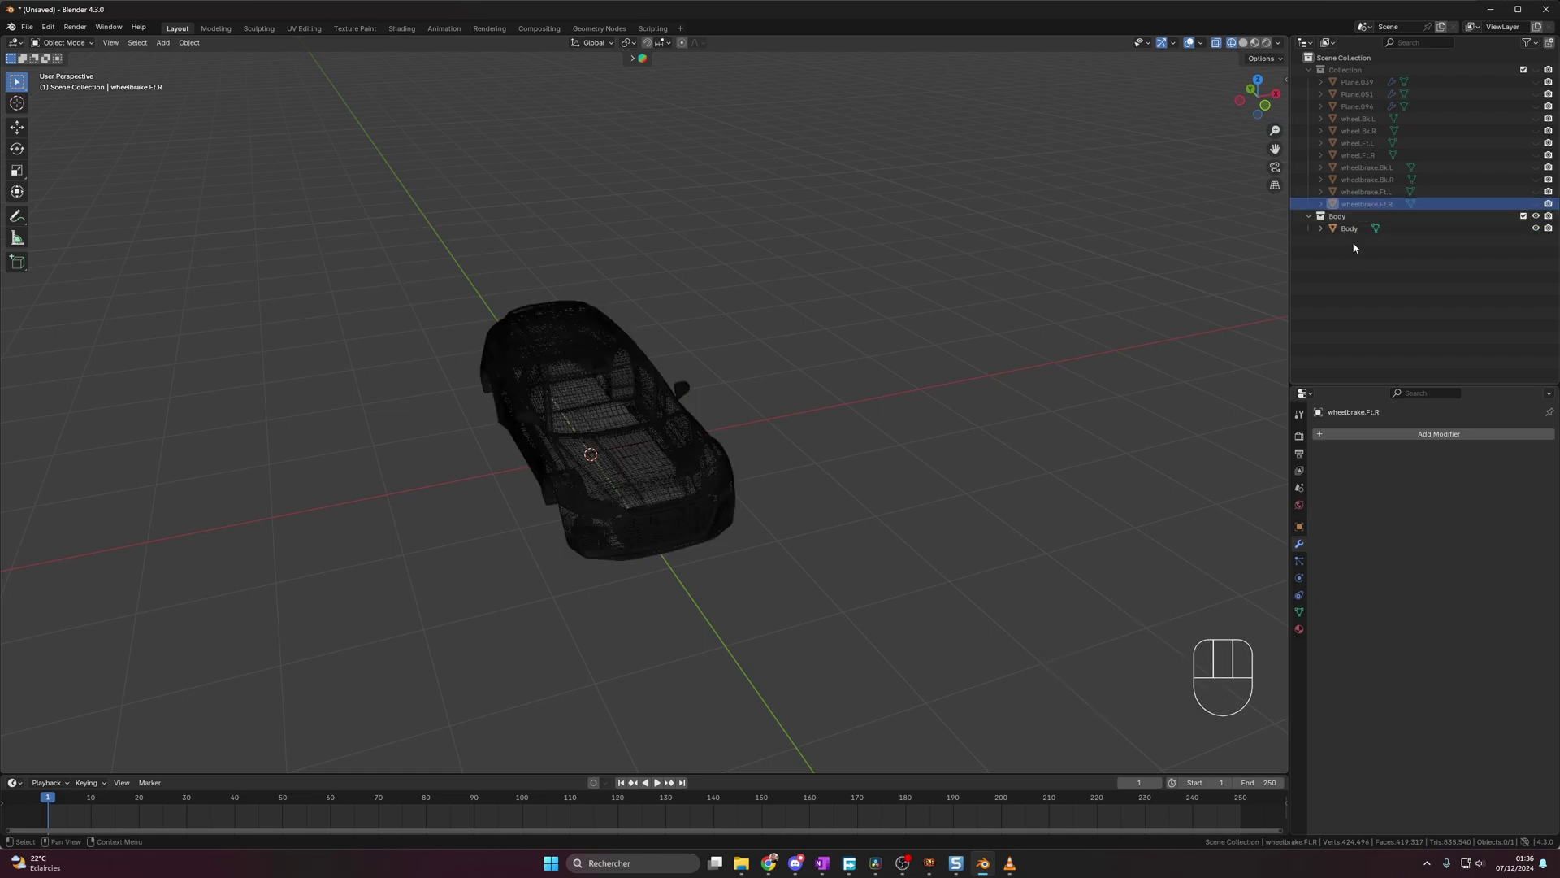
- Move the wheels and brakes in with the body as a Car collection and select the leftover planes
{"action": "left_click", "coordinate": [1371, 205]}
{"action": "right_click", "coordinate": [1369, 130]}
{"action": "key", "text": "m"}
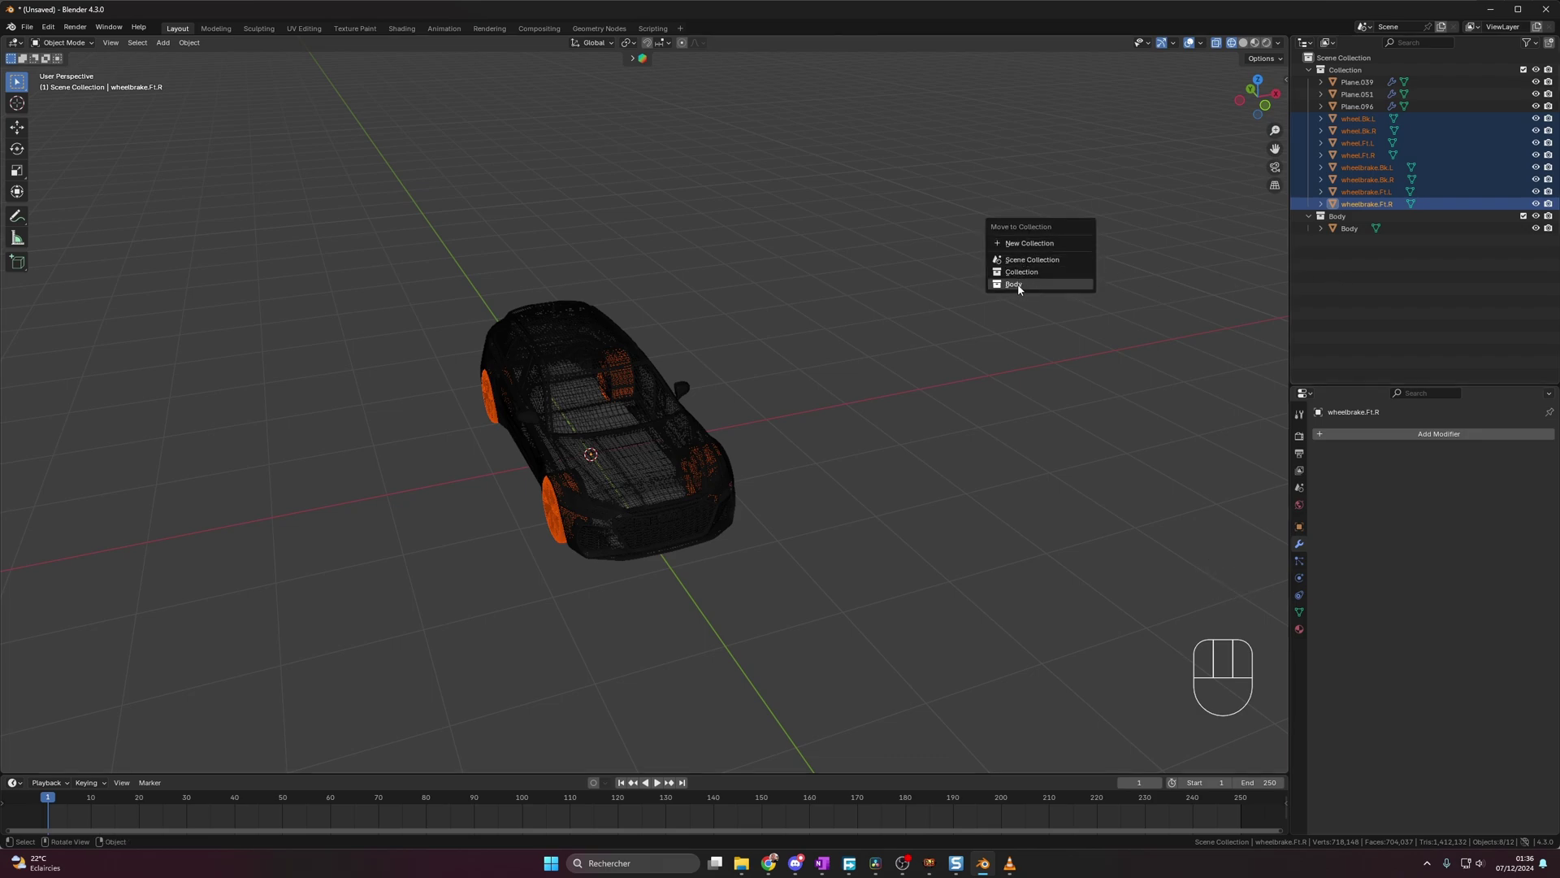
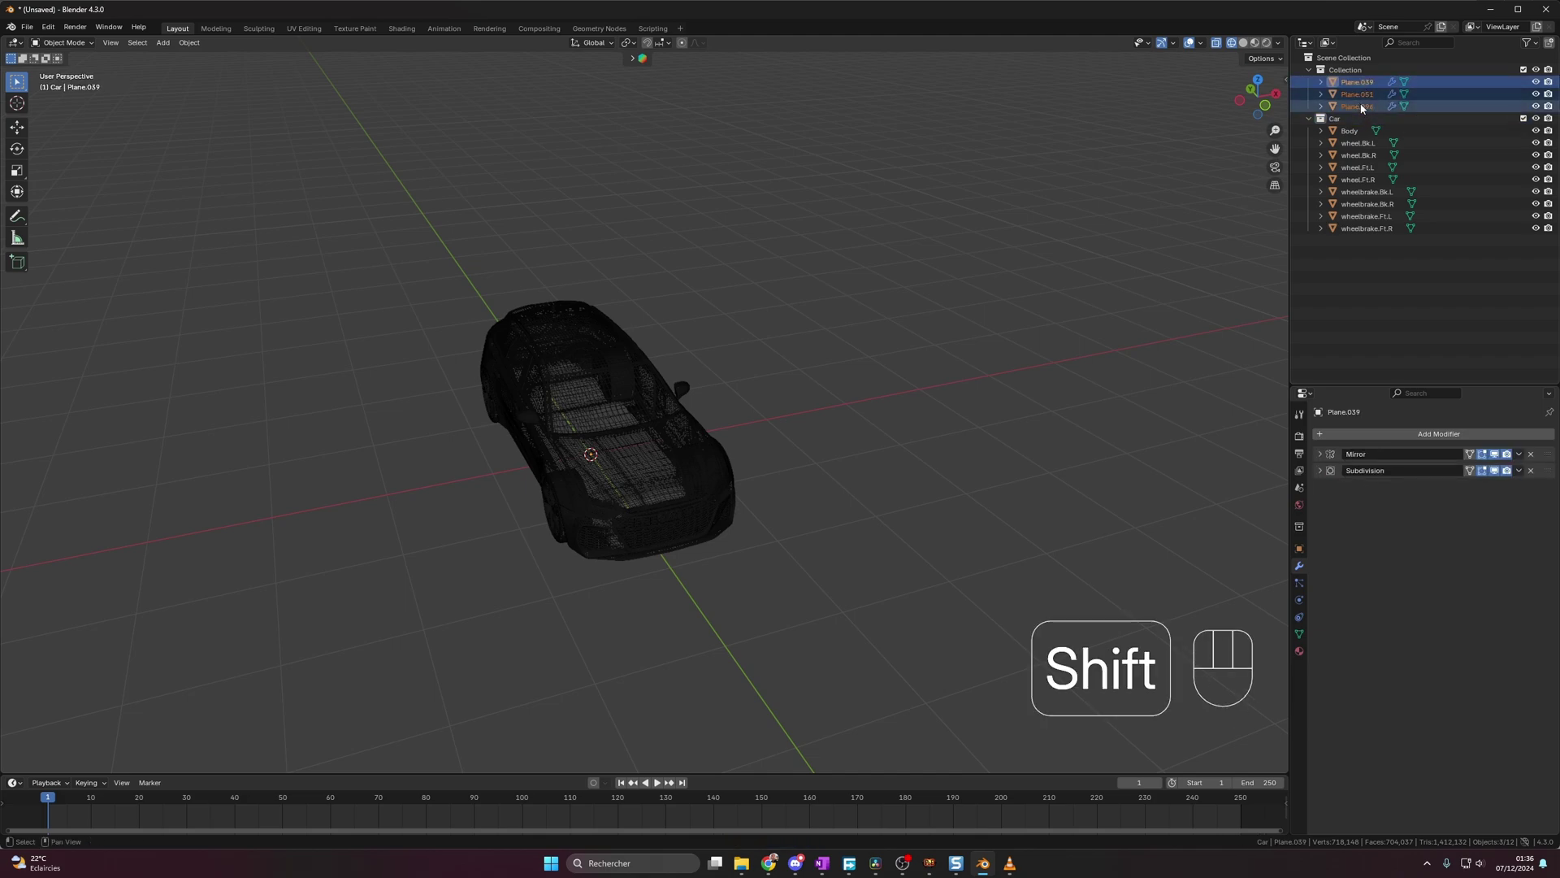
{"action": "left_click", "coordinate": [1369, 91]}
{"action": "left_click", "coordinate": [1364, 109]}
- Delete the leftover plane objects and select all the car's objects
{"action": "left_click", "coordinate": [1368, 94]}
{"action": "key", "text": "Delete"}
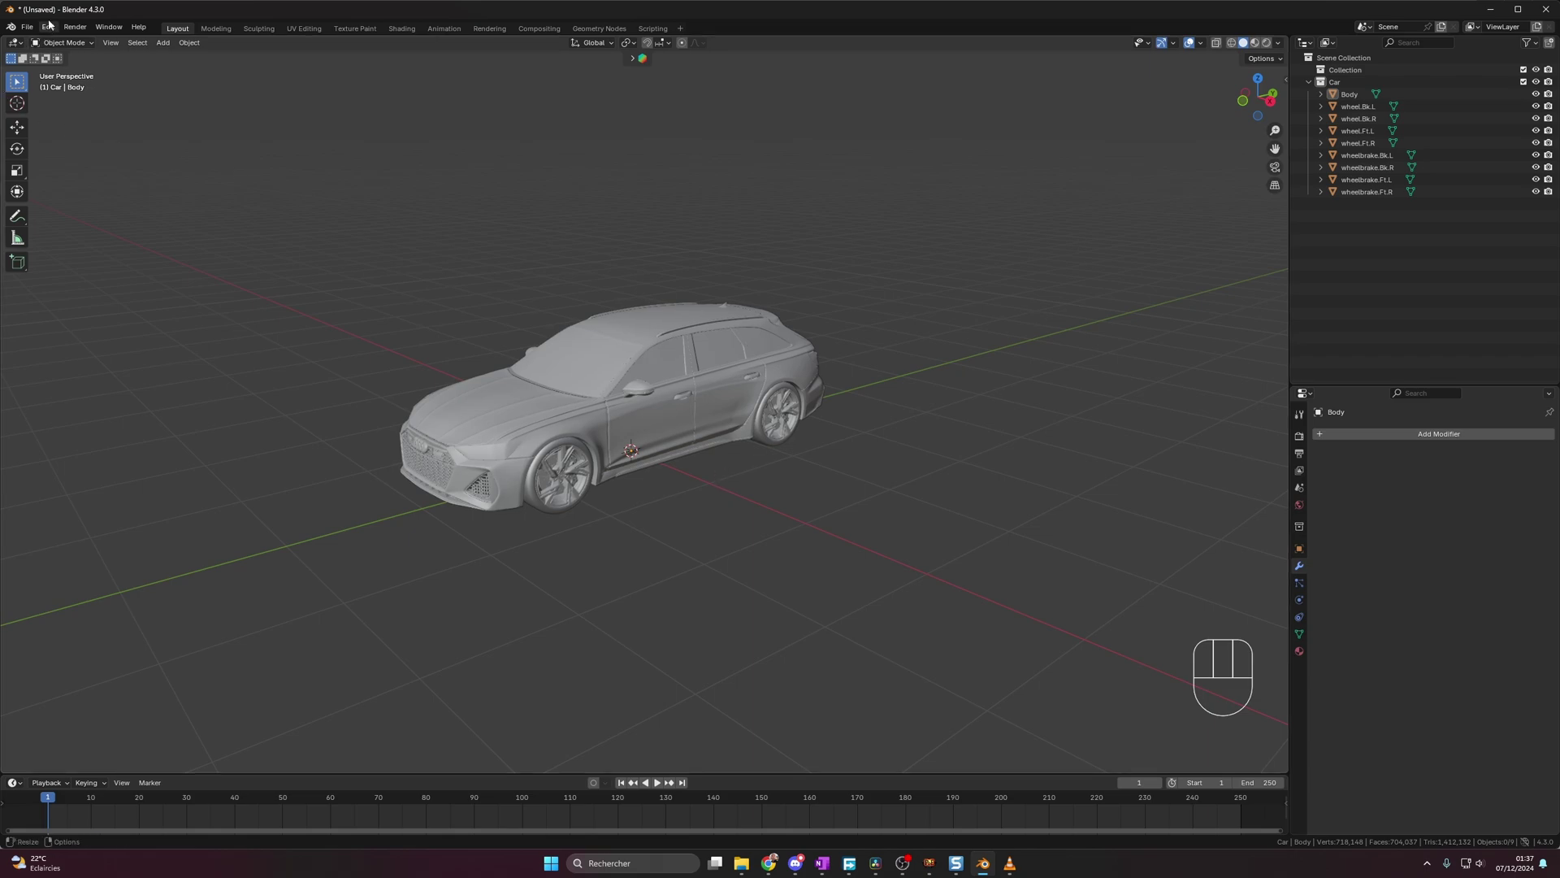
{"action": "left_click_drag", "start_coordinate": [52, 34], "coordinate": [85, 190]}
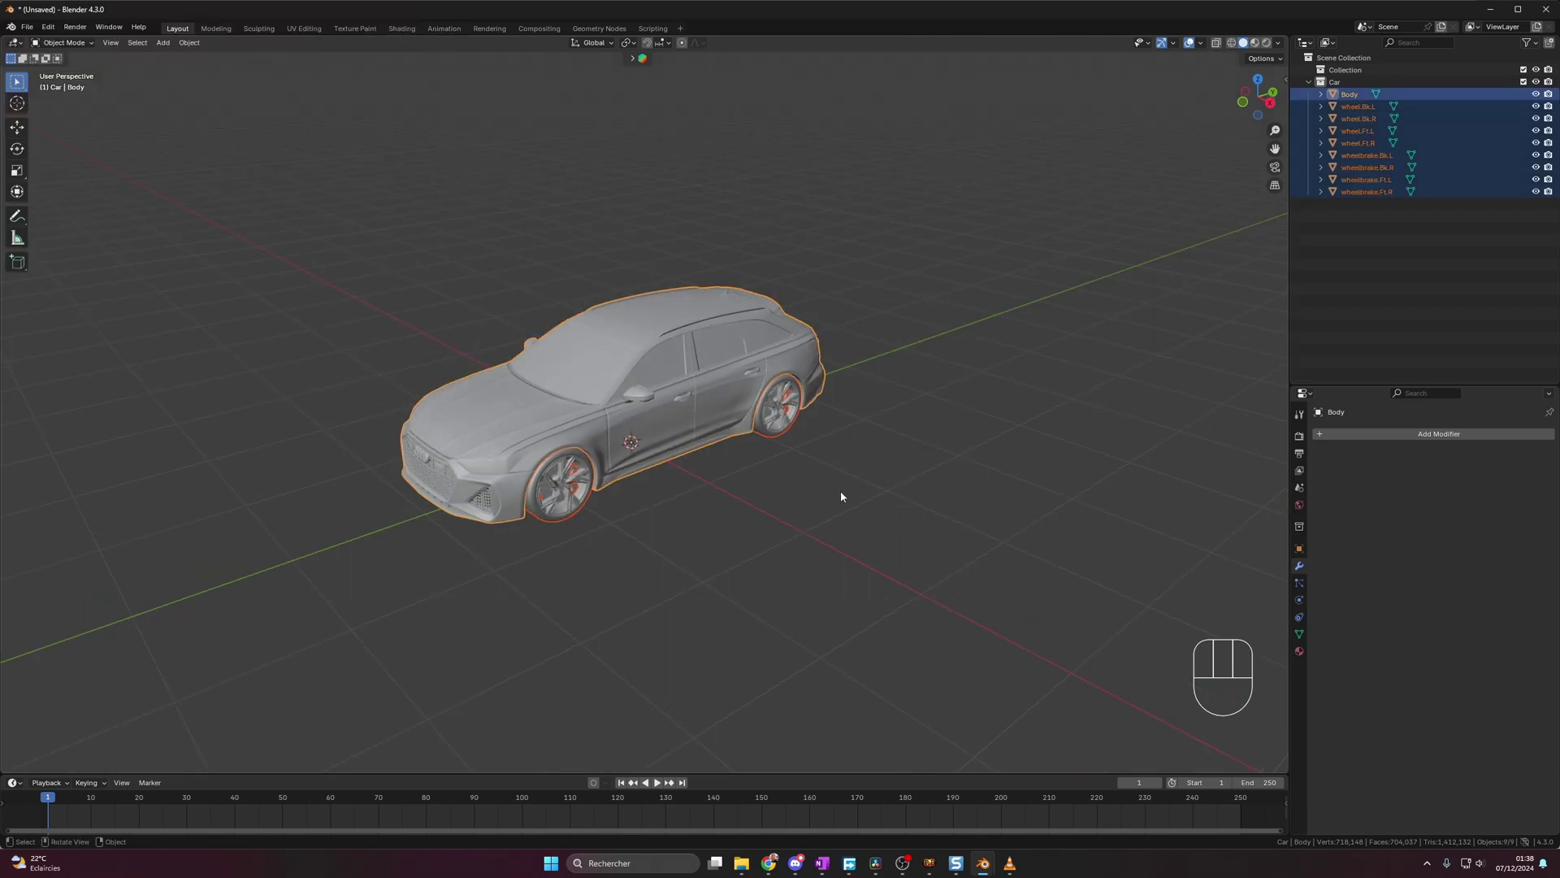
{"action": "left_click_drag", "start_coordinate": [655, 355], "coordinate": [740, 434]}
- Add a Car deformation rig armature from the selection and show the car in wireframe
{"action": "key", "text": "shift+a"}
{"action": "key", "text": "shift+a"}
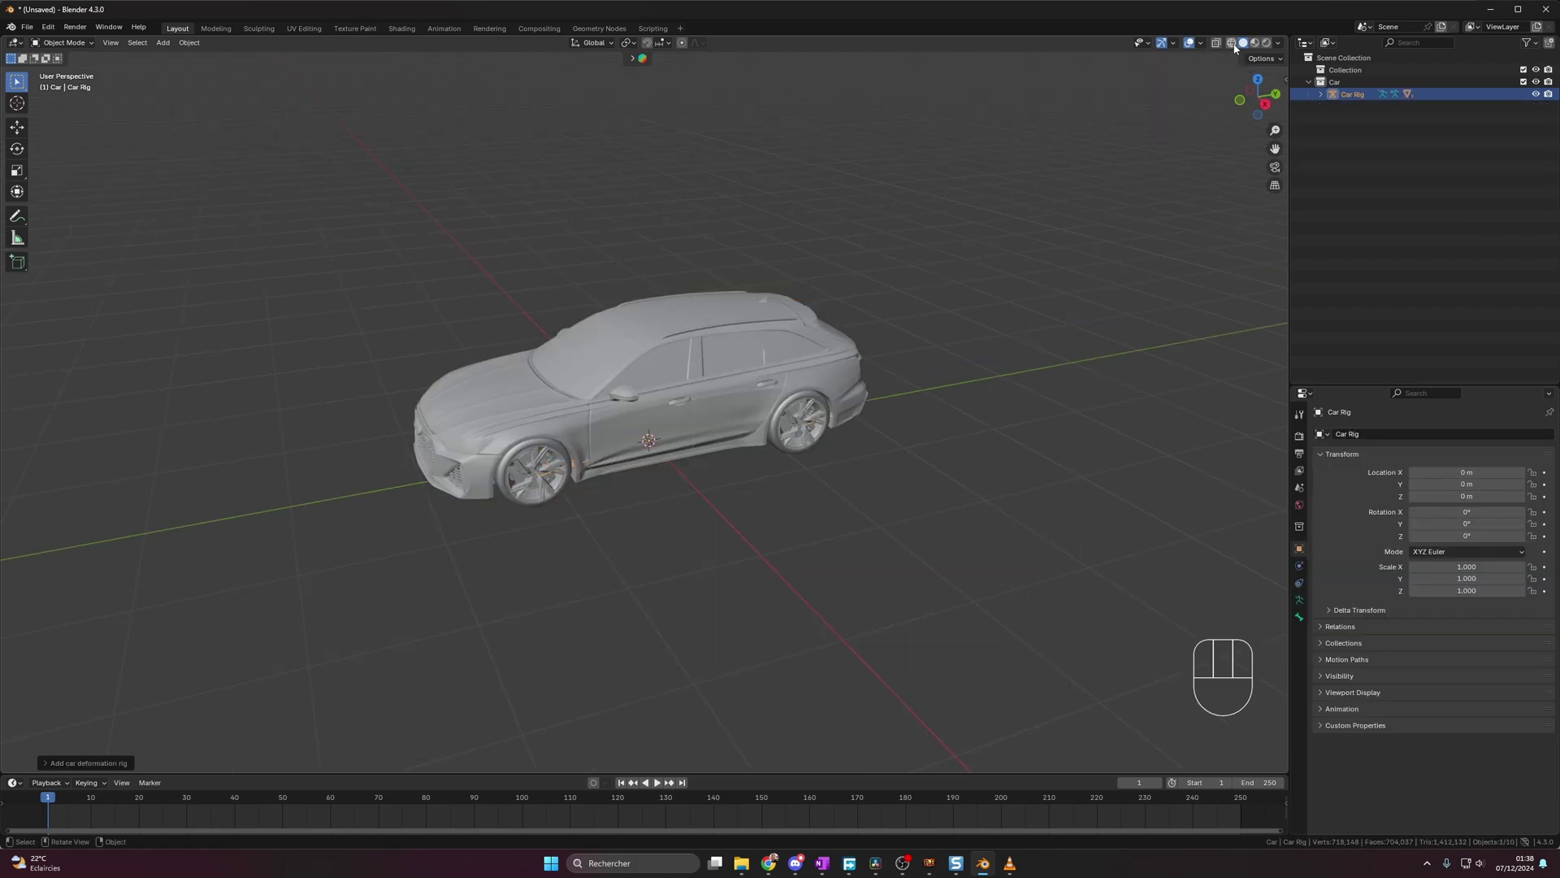
{"action": "left_click", "coordinate": [1238, 50]}
- View the car side-on and expand the rig panel to set Body Delta Location Y −0.03 m, Z −0.39 m
{"action": "middle_click", "coordinate": [648, 535]}
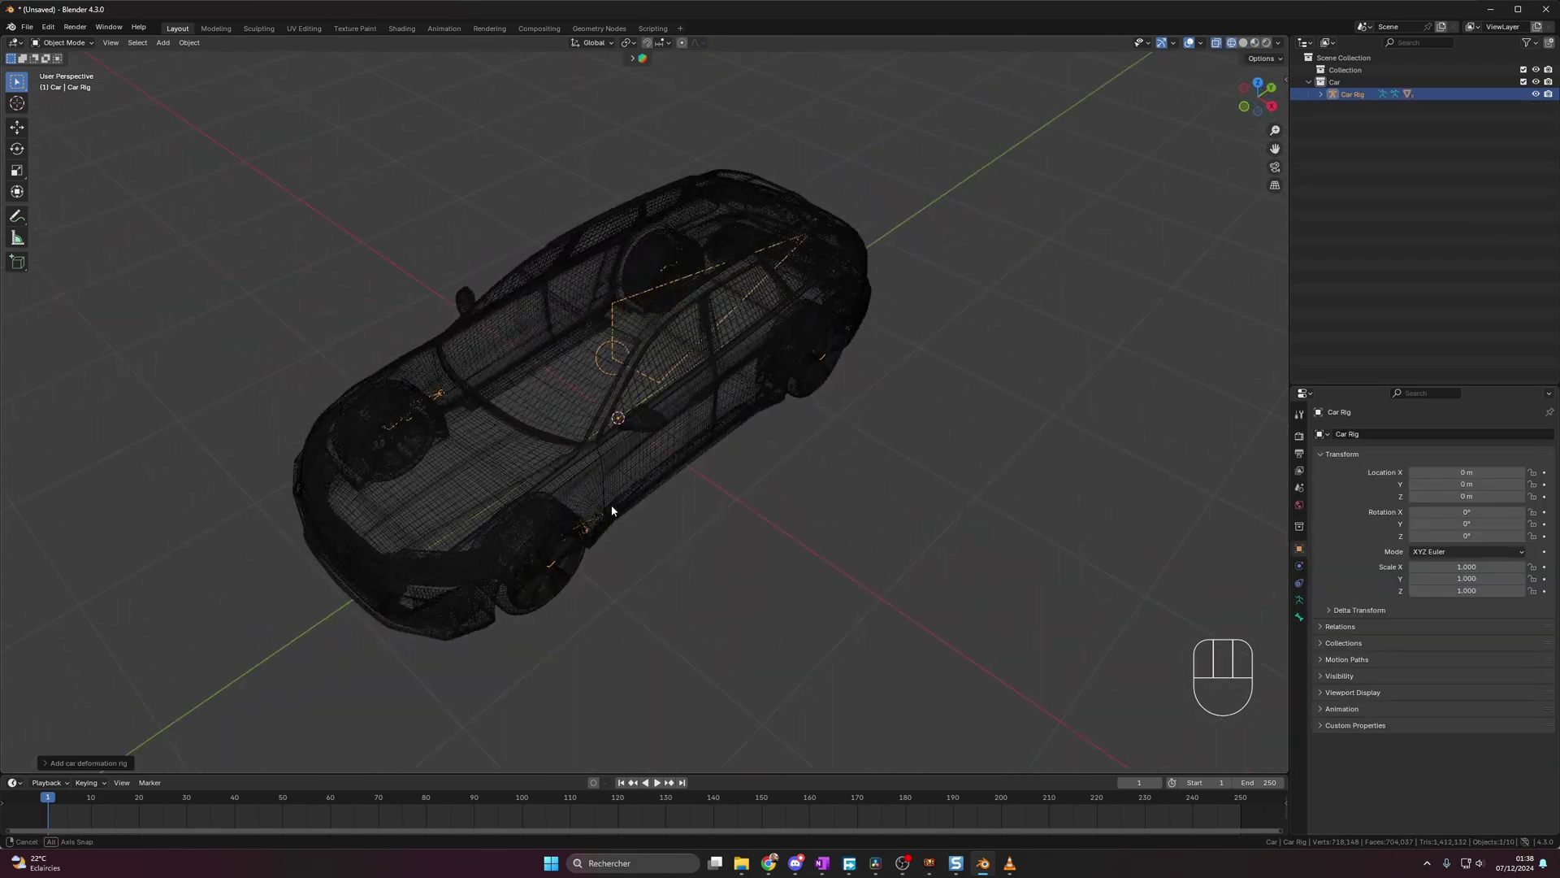
{"action": "middle_click", "coordinate": [604, 548]}
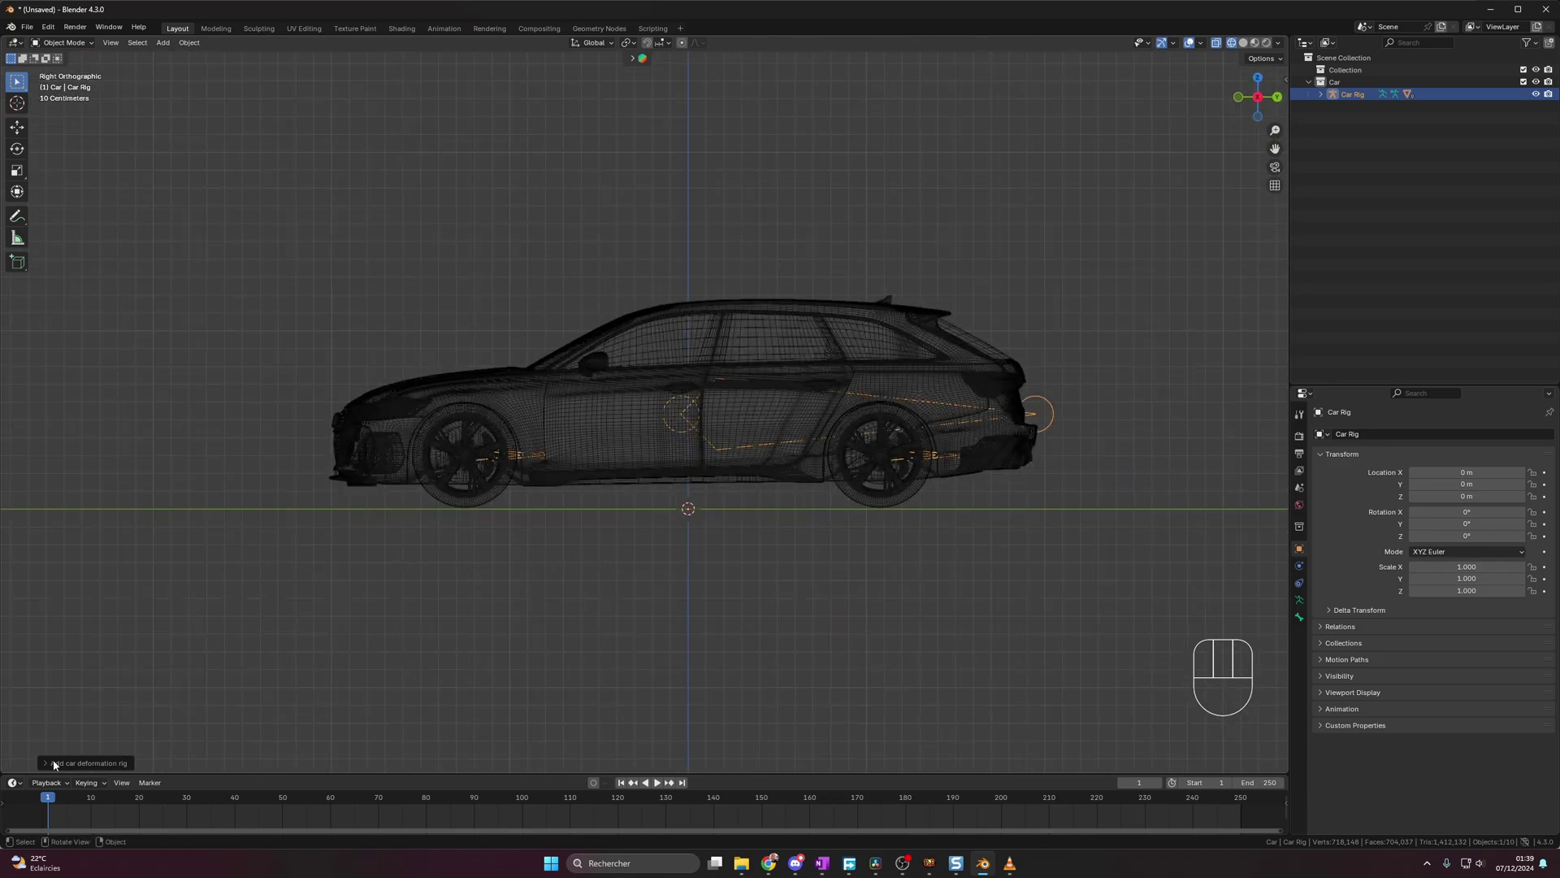
{"action": "left_click", "coordinate": [50, 768]}
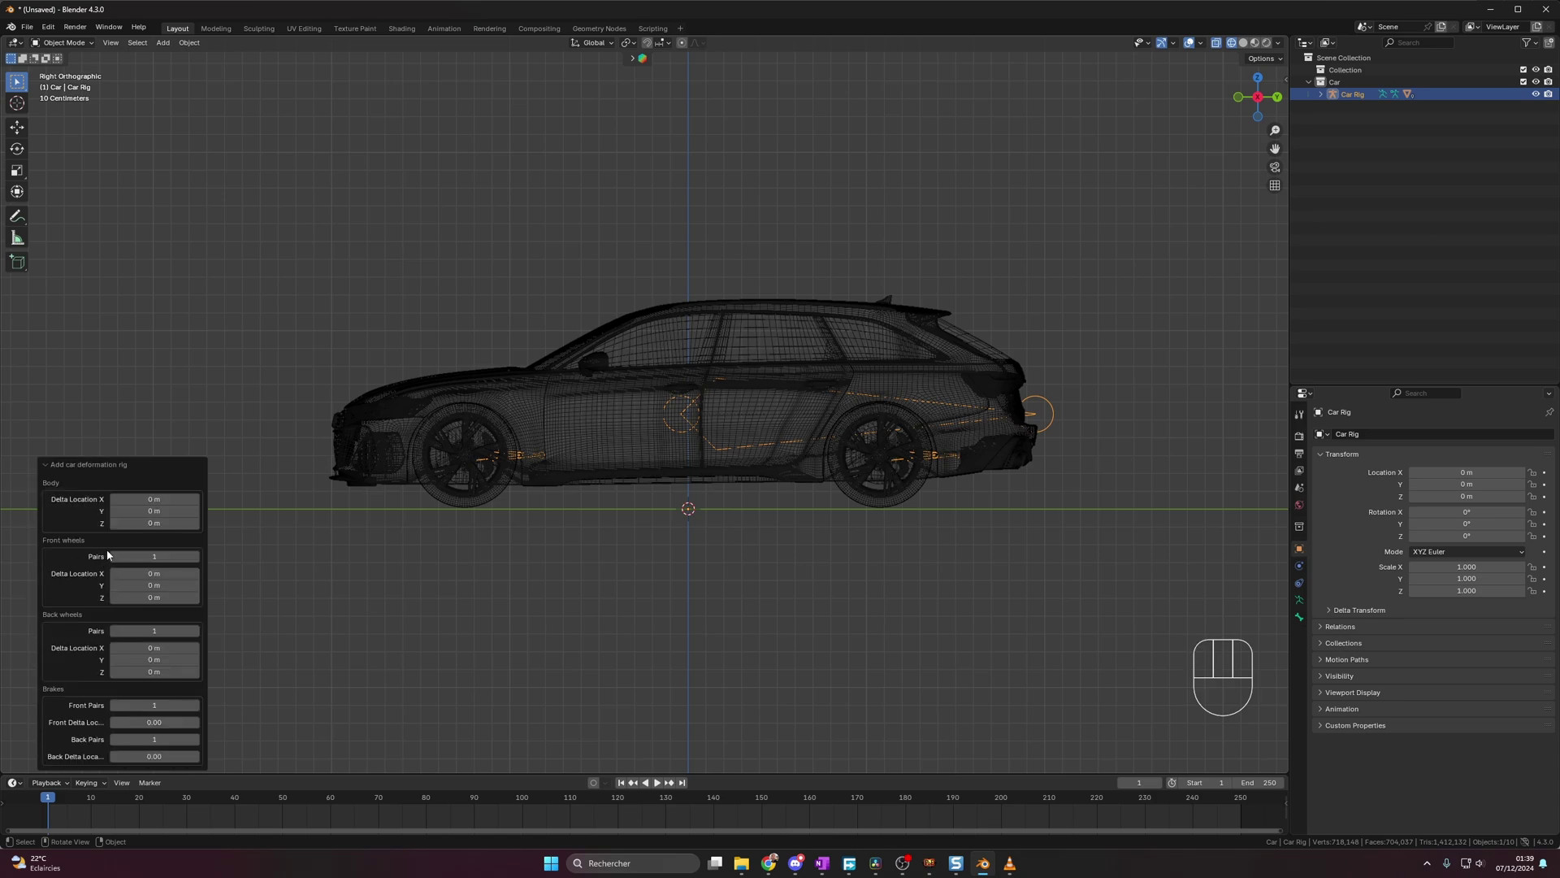
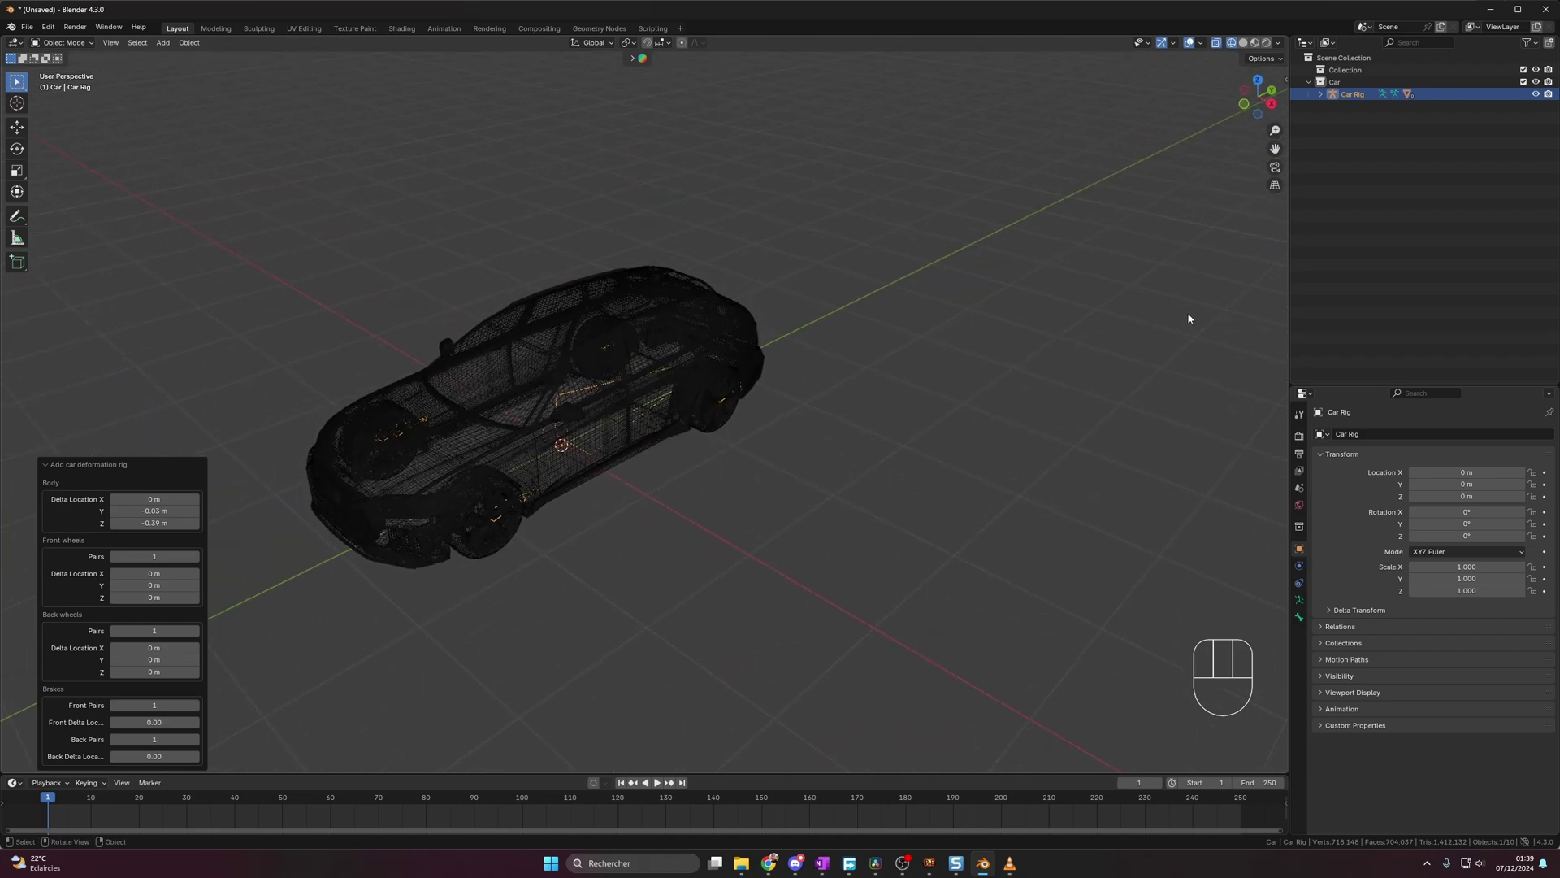
- Generate the car animation rig from the RigaCar panel and test its drive controls
{"action": "key", "text": "n"}
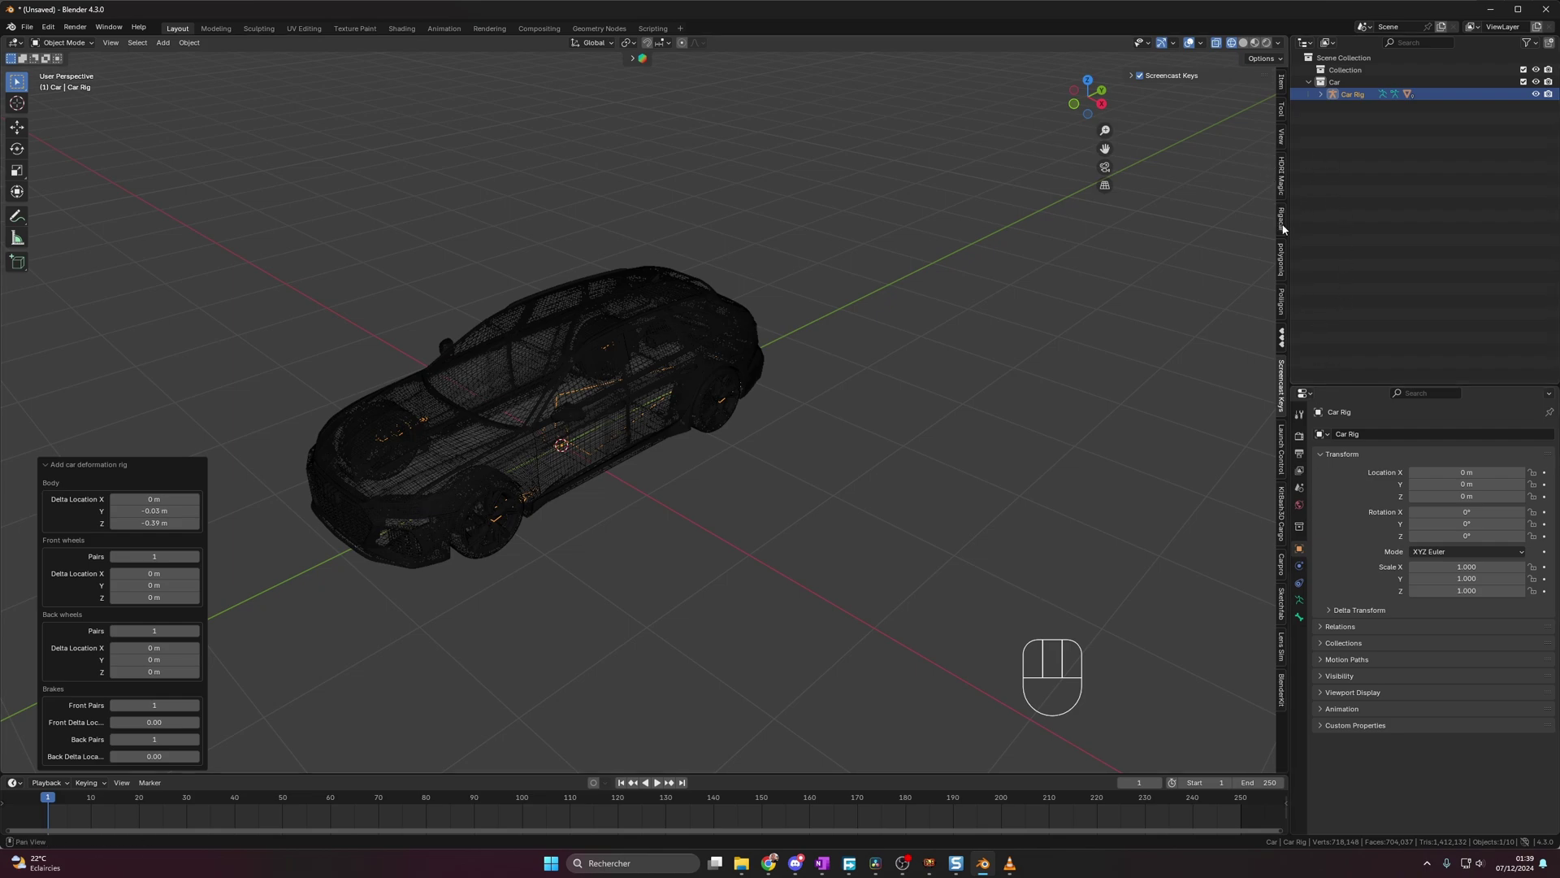
{"action": "left_click", "coordinate": [1287, 231]}
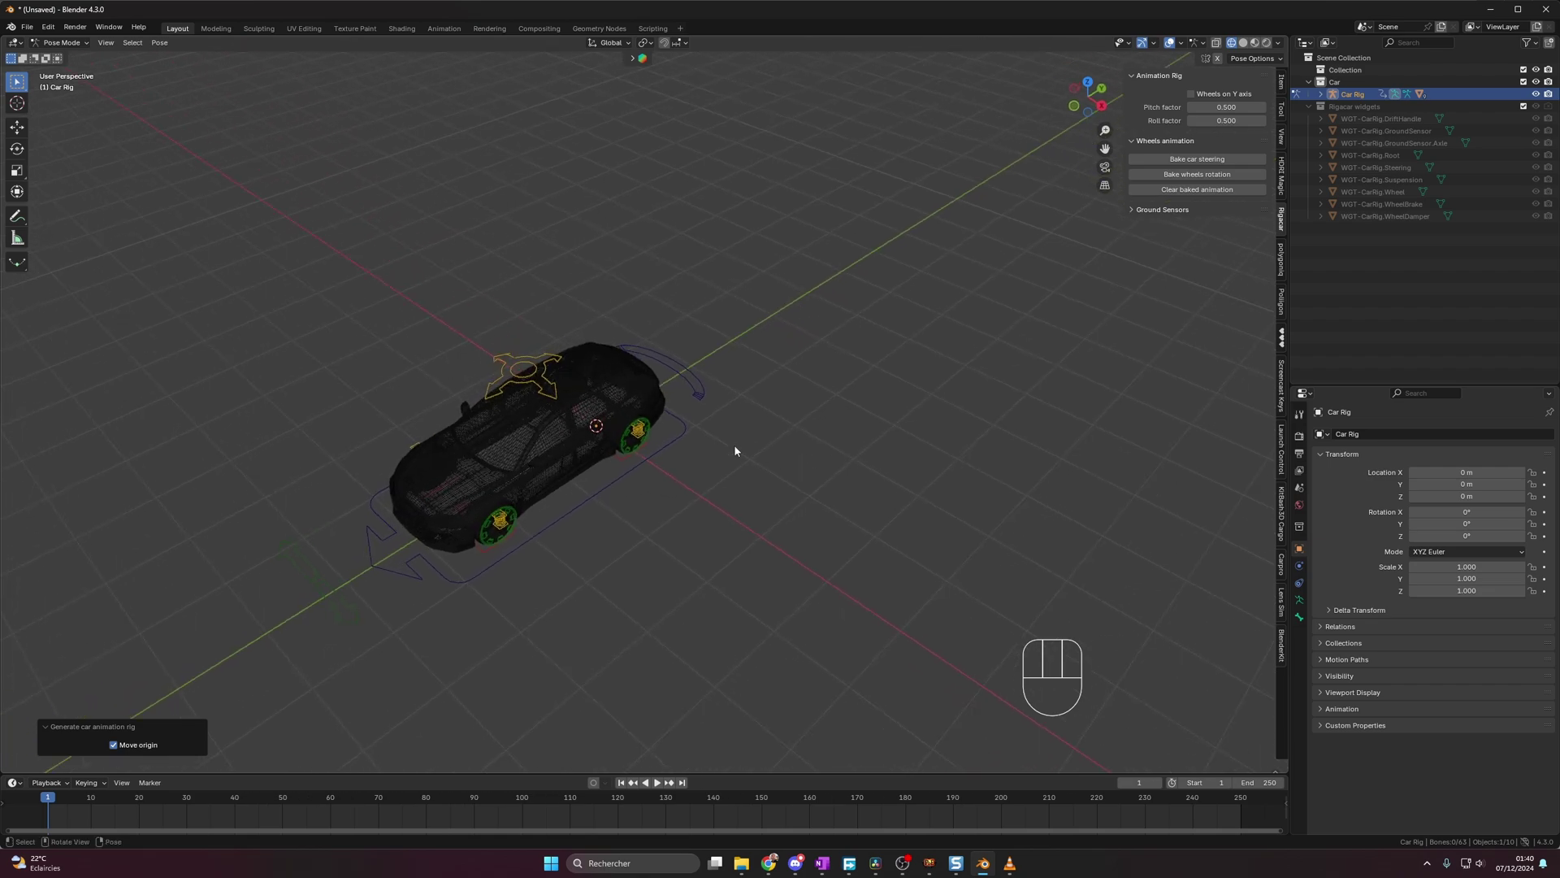
{"action": "key", "text": "g"}
{"action": "key", "text": "Escape"}
{"action": "key", "text": "g"}
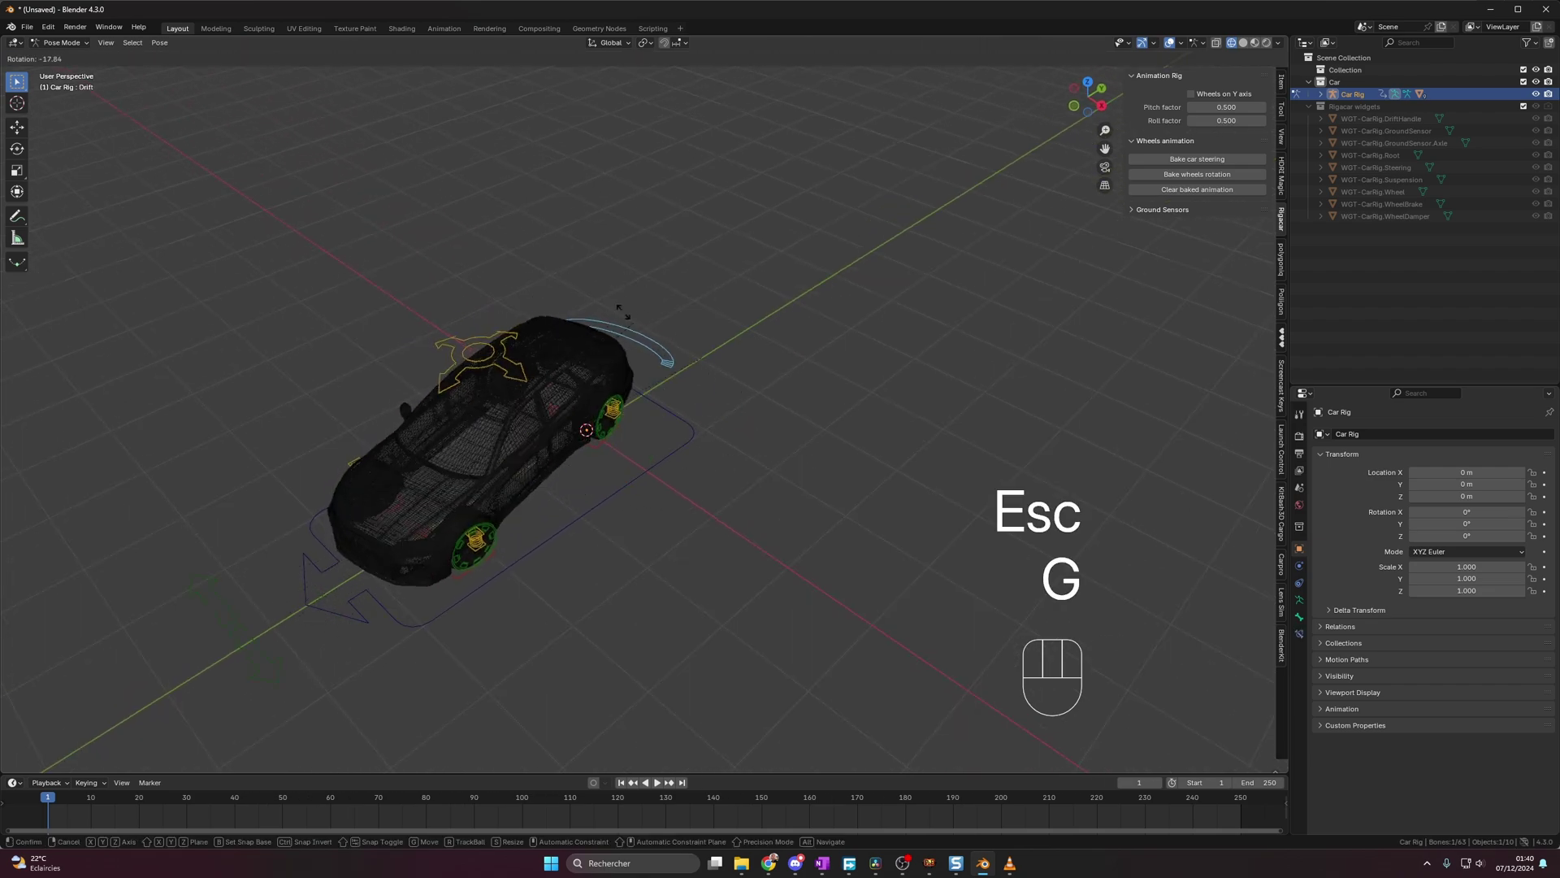
{"action": "key", "text": "Escape"}
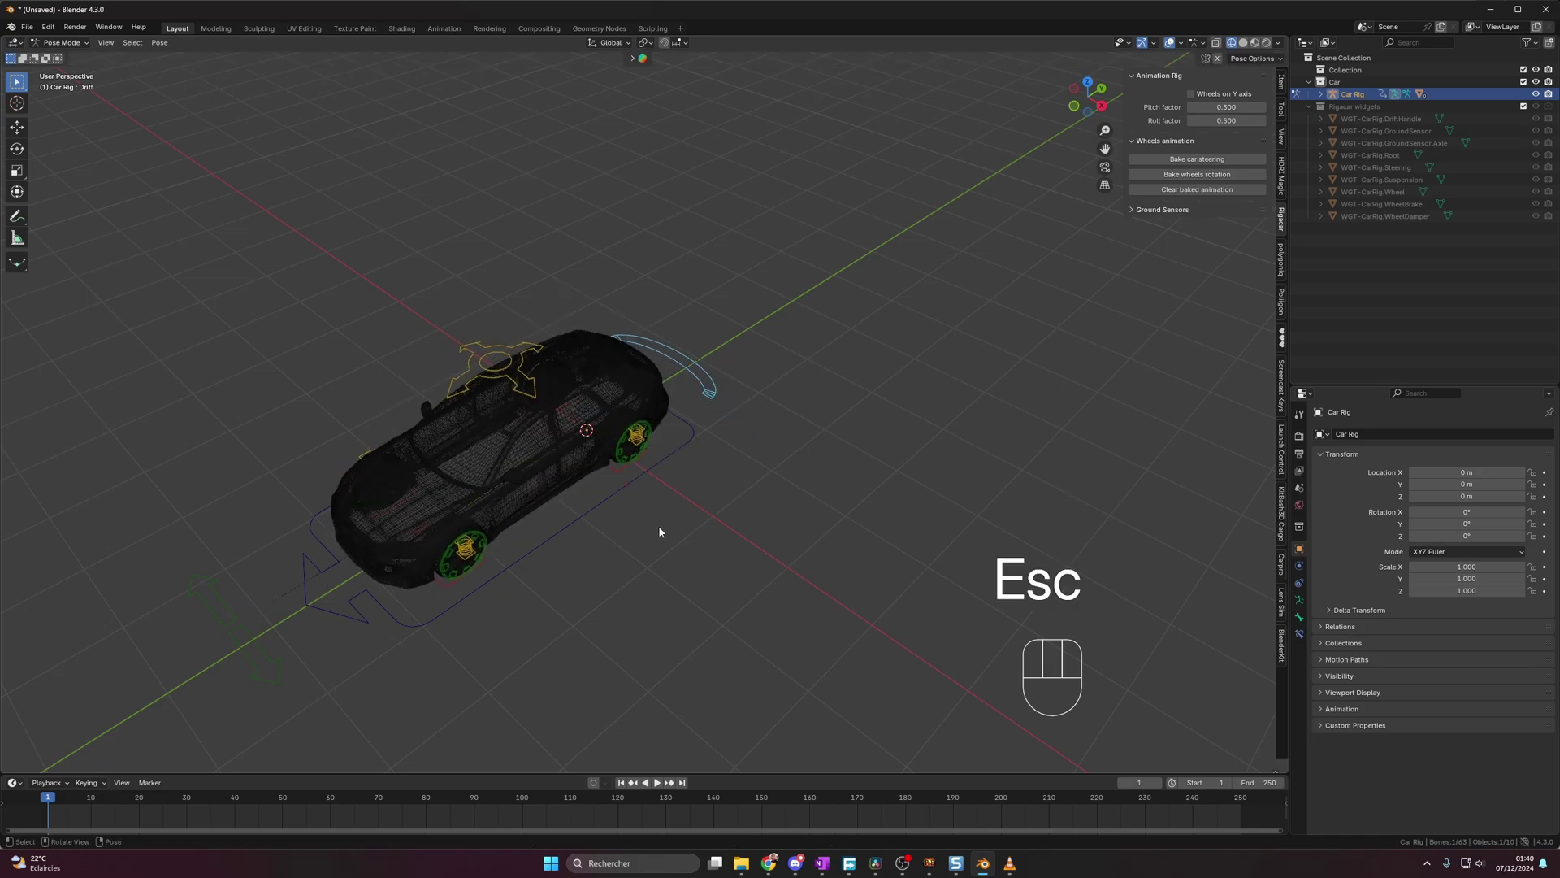
{"action": "left_click_drag", "start_coordinate": [650, 467], "coordinate": [645, 446]}
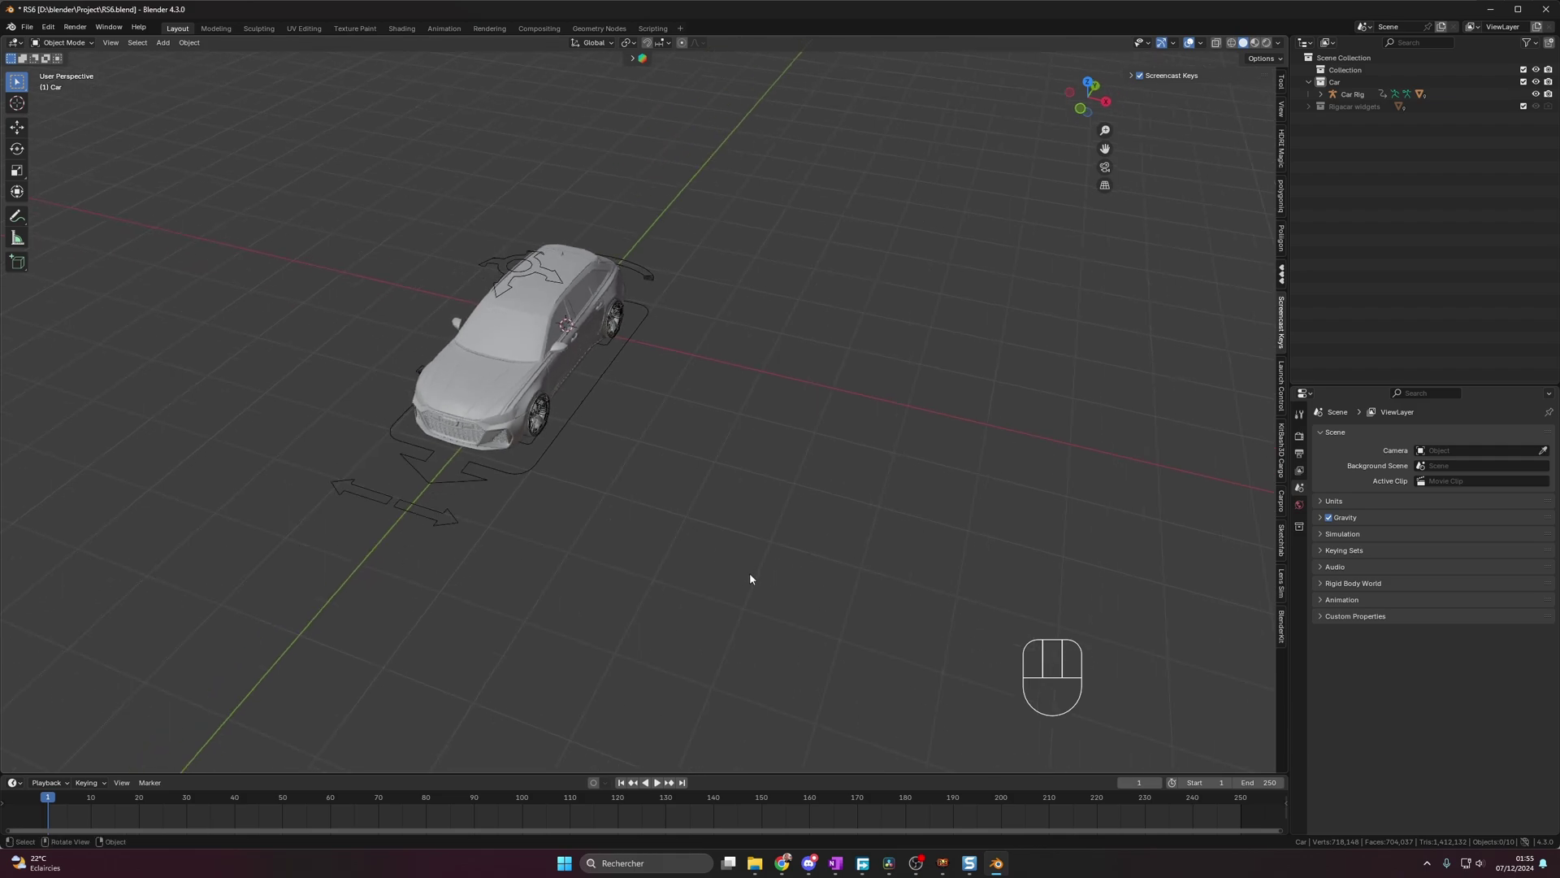
- Add a Nurbs Path curve and move it about 3.56 m along X beside the car
{"action": "key", "text": "shift+a"}
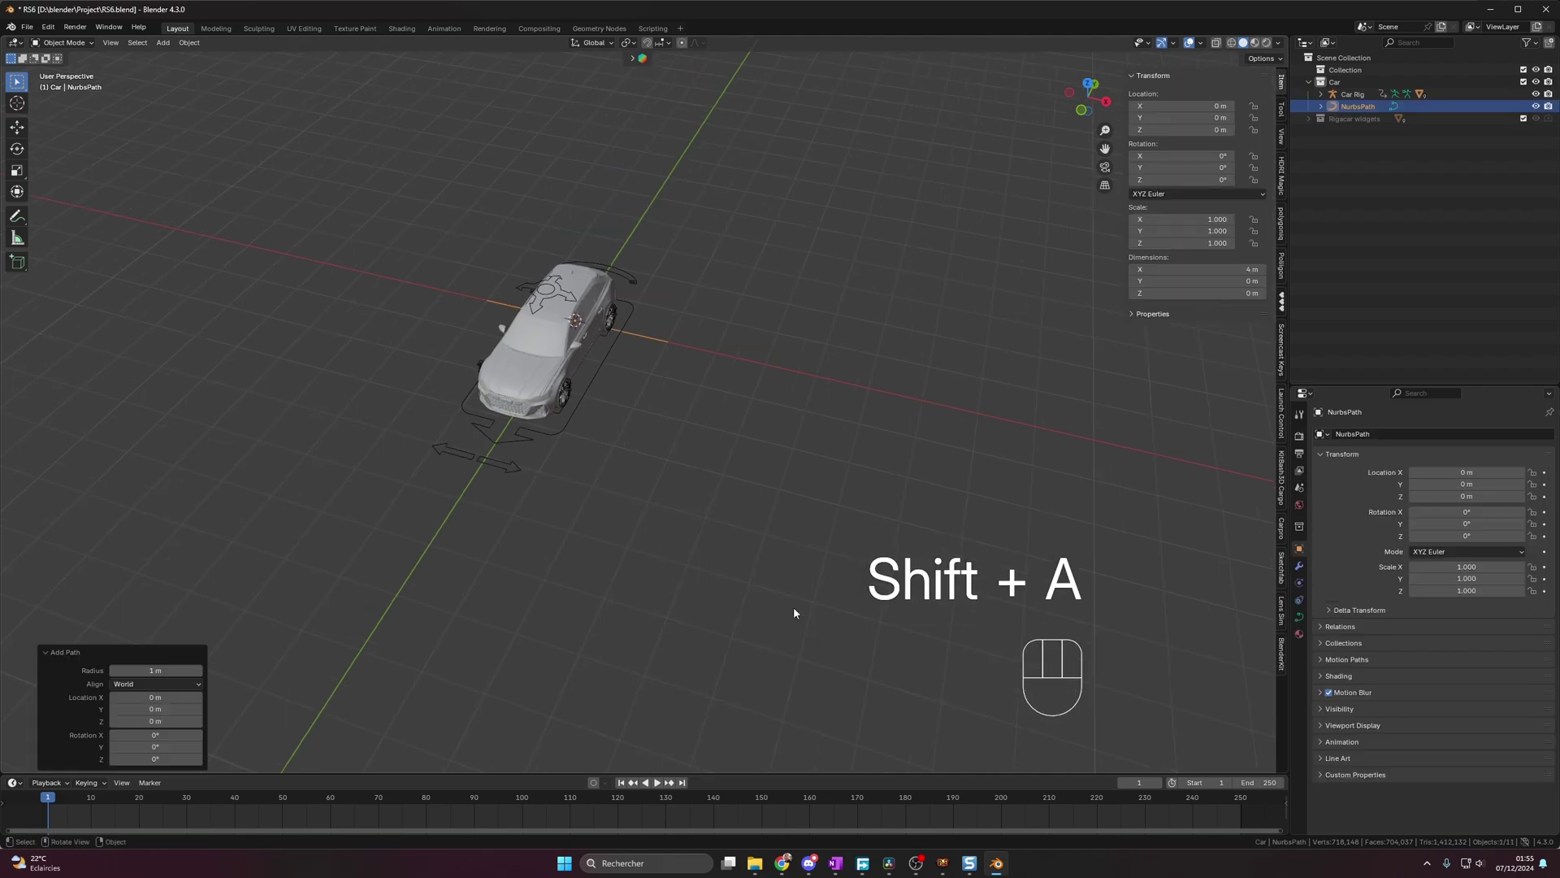
{"action": "key", "text": "g"}
{"action": "key", "text": "x"}
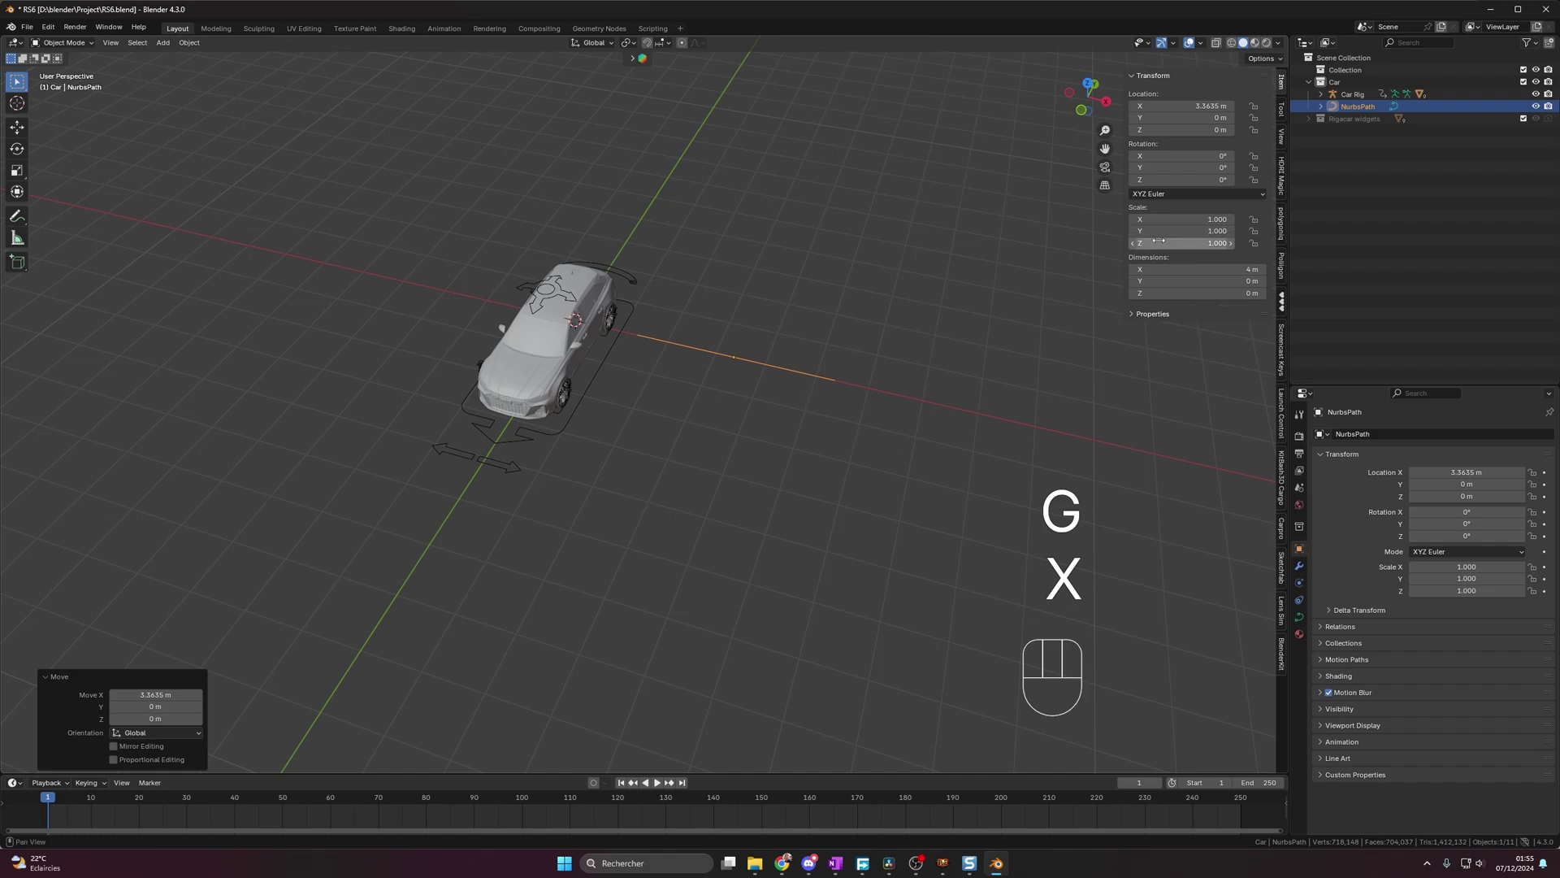
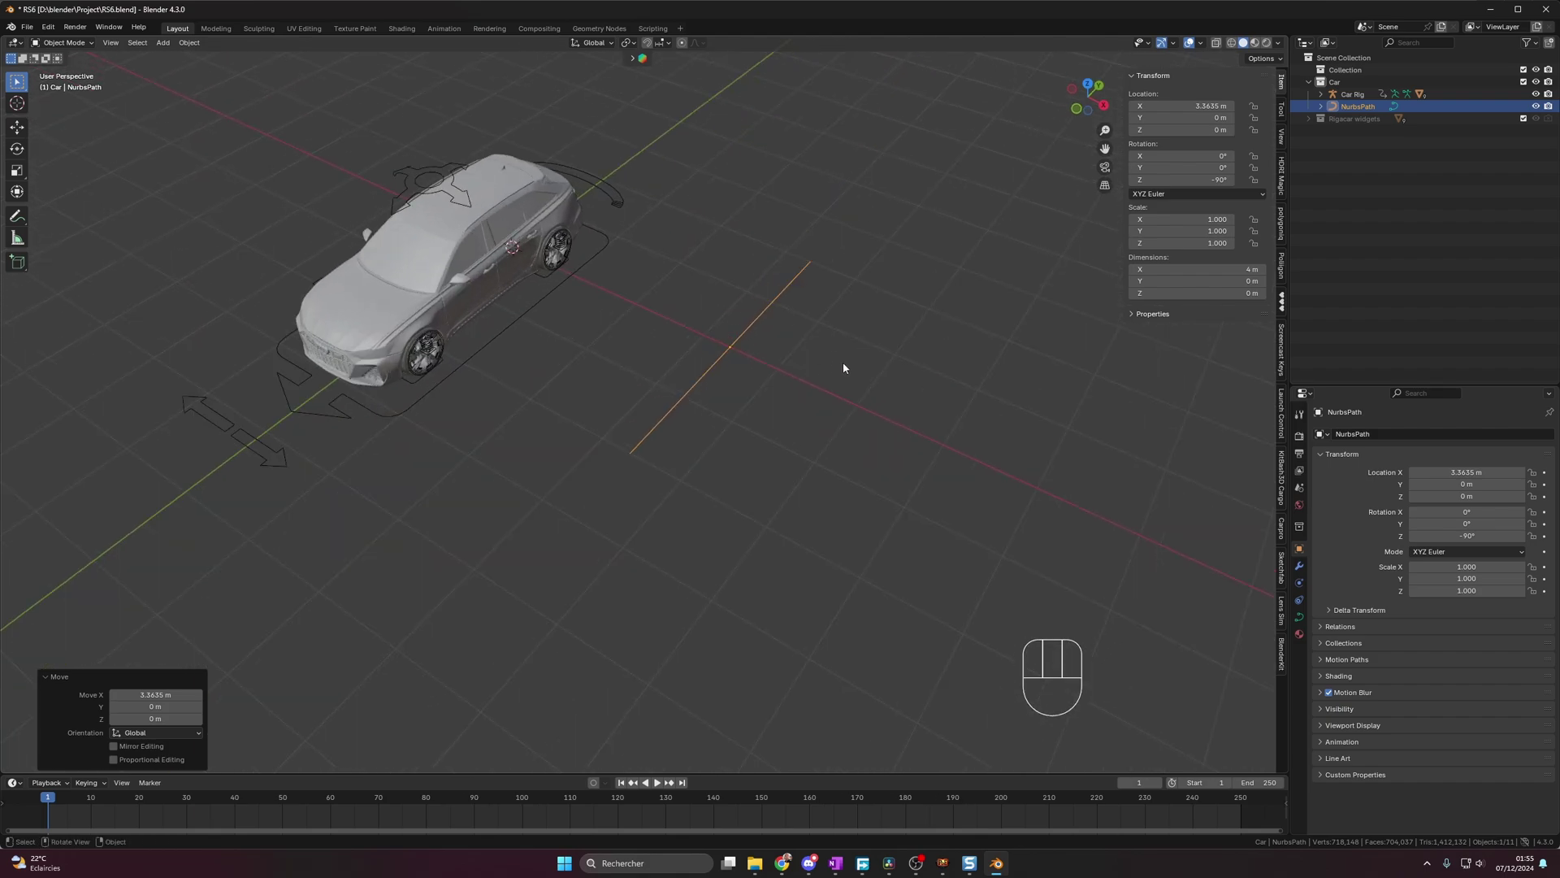
- Stretch the NurbsPath control points along Y into a long line running past the car
{"action": "key", "text": "Tab"}
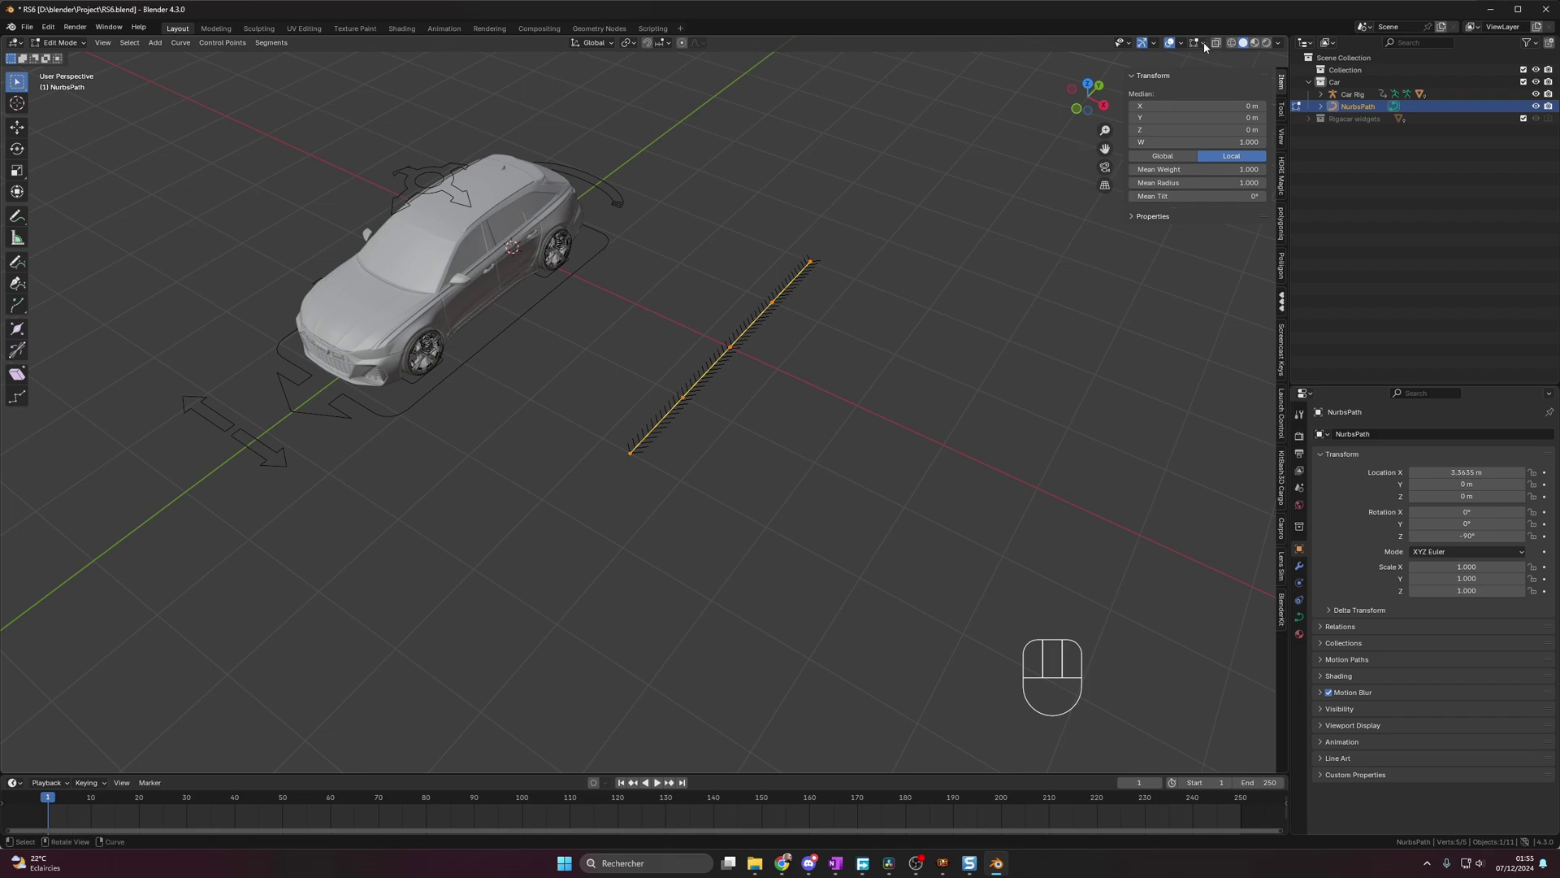
{"action": "left_click_drag", "start_coordinate": [1208, 49], "coordinate": [1142, 102]}
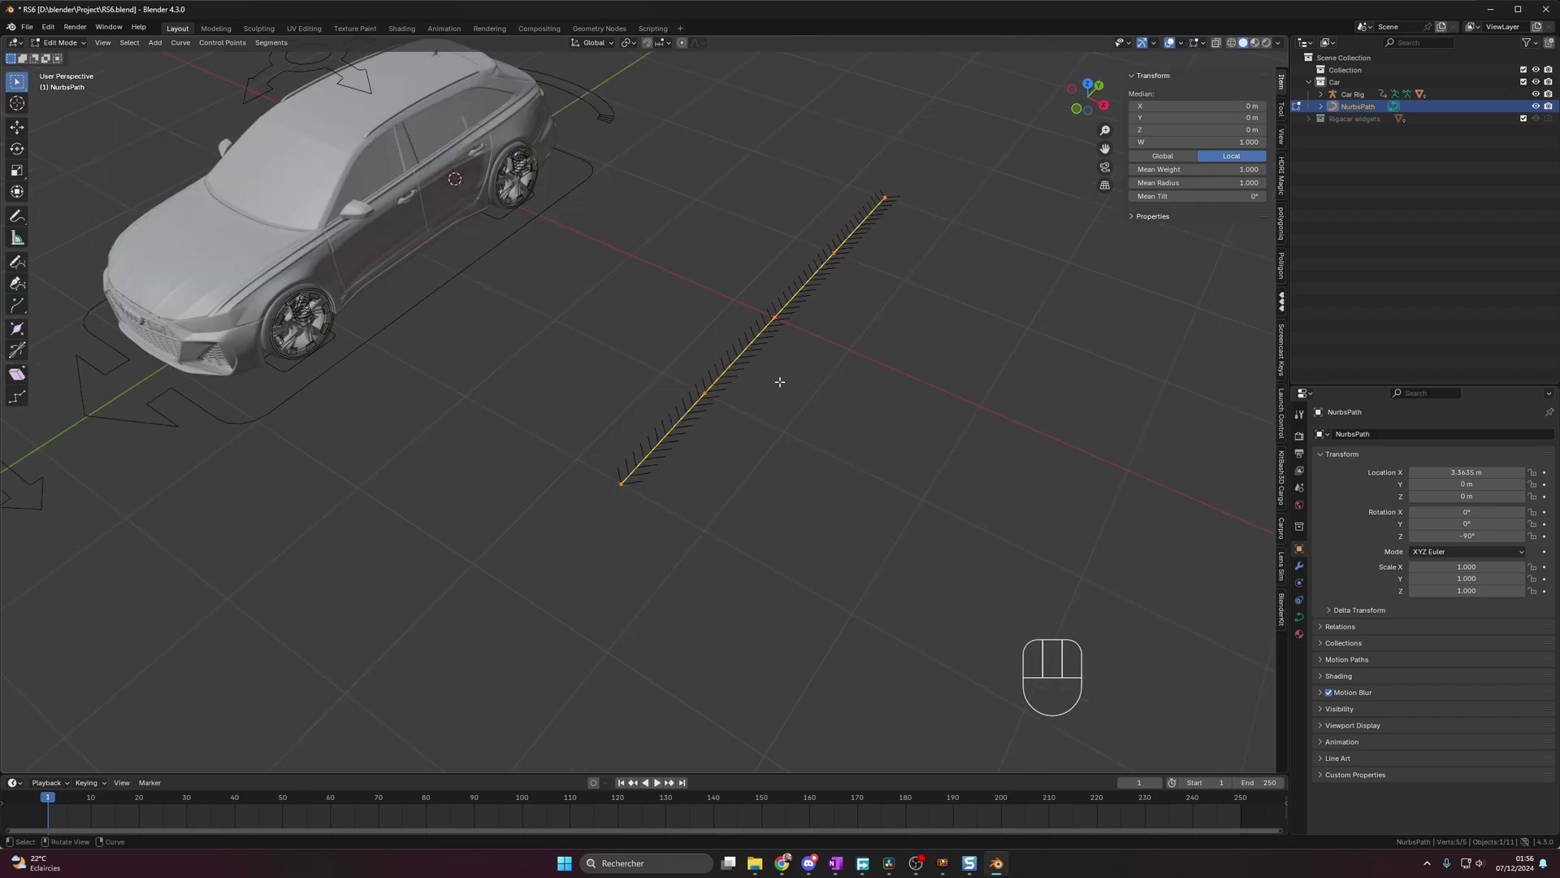
{"action": "key", "text": "Tab"}
{"action": "key", "text": "Tab"}
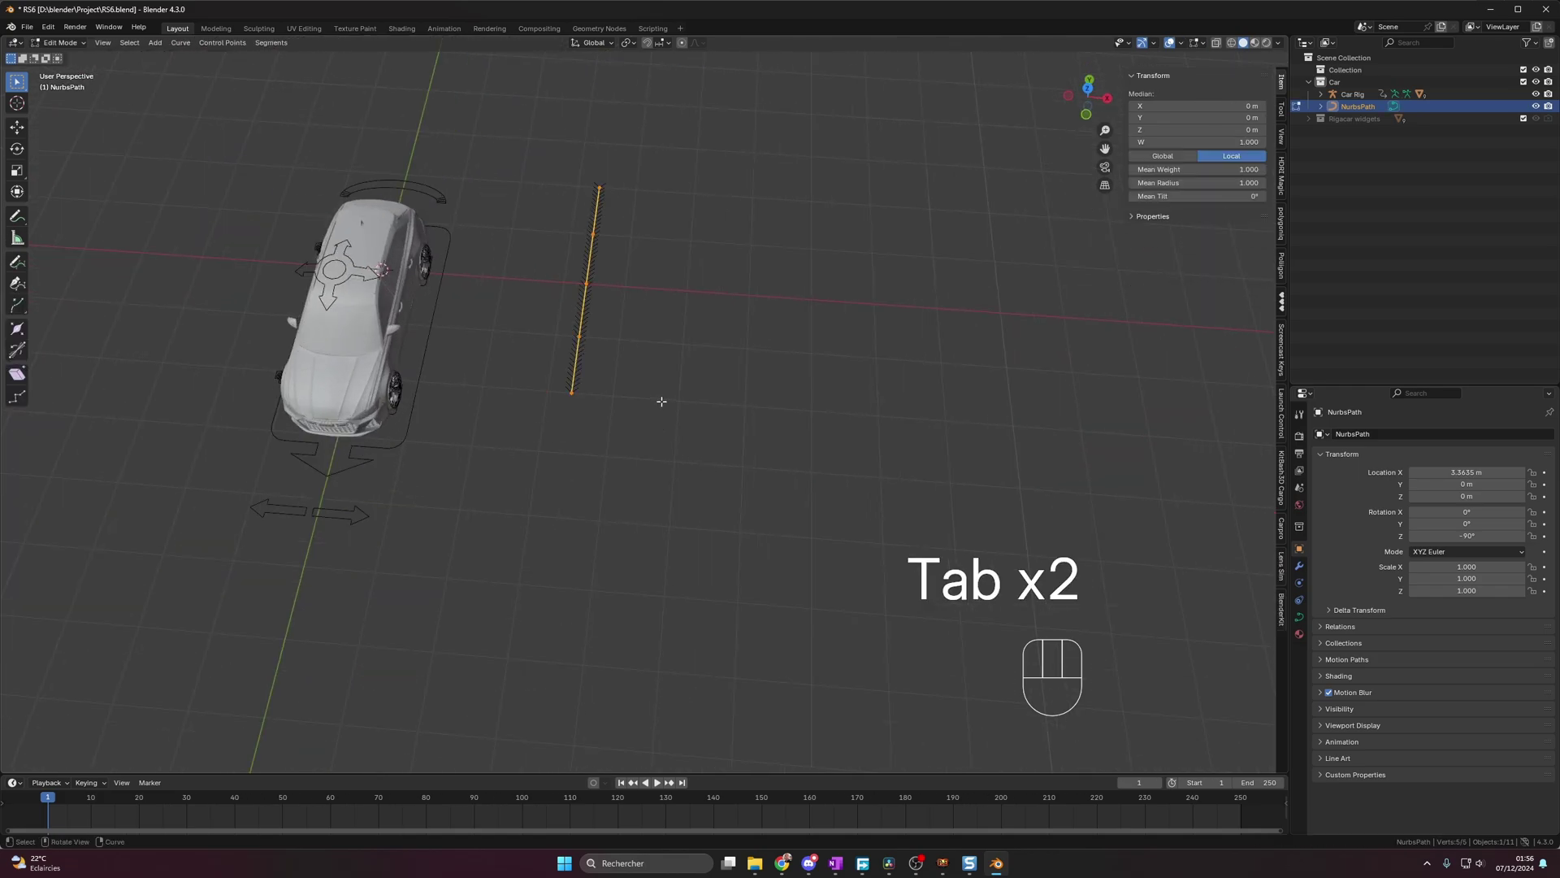
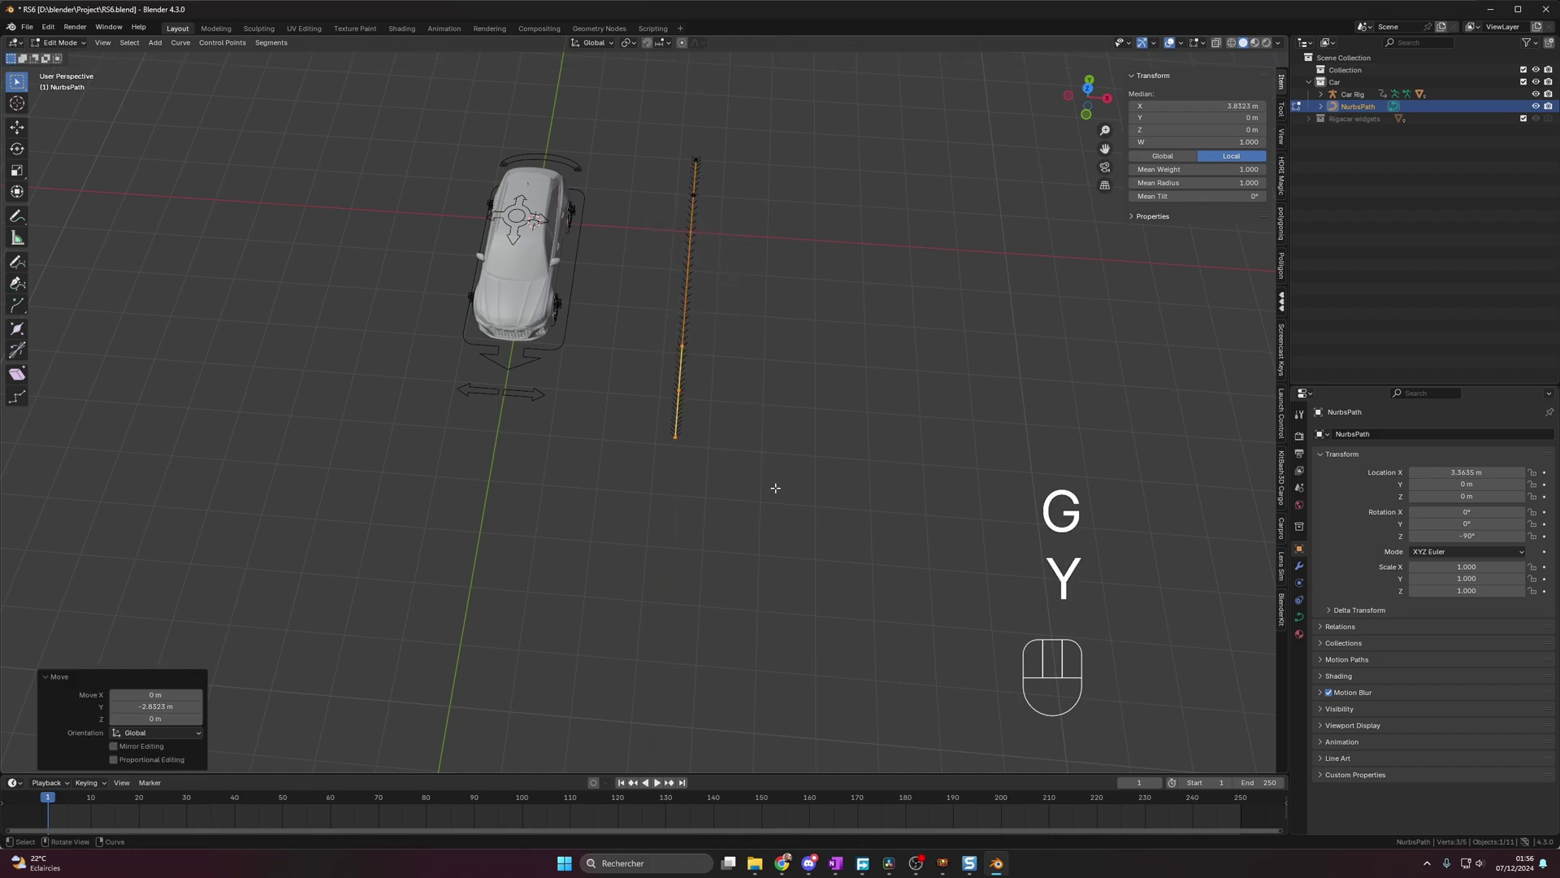
{"action": "key", "text": "g"}
{"action": "key", "text": "y"}
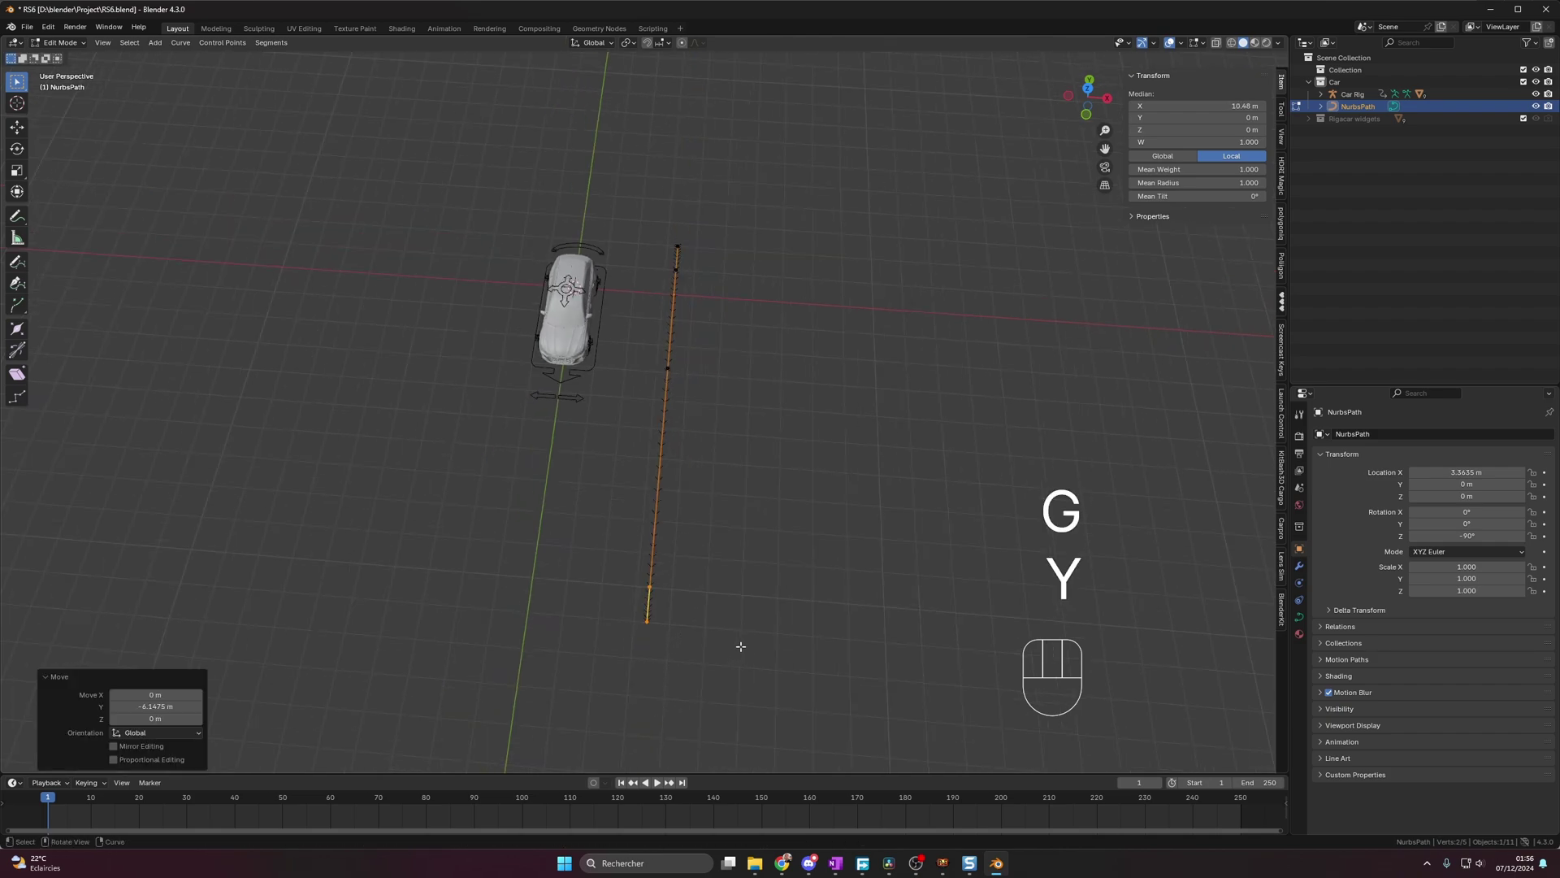
{"action": "key", "text": "g"}
{"action": "key", "text": "y"}
{"action": "key", "text": "Escape"}
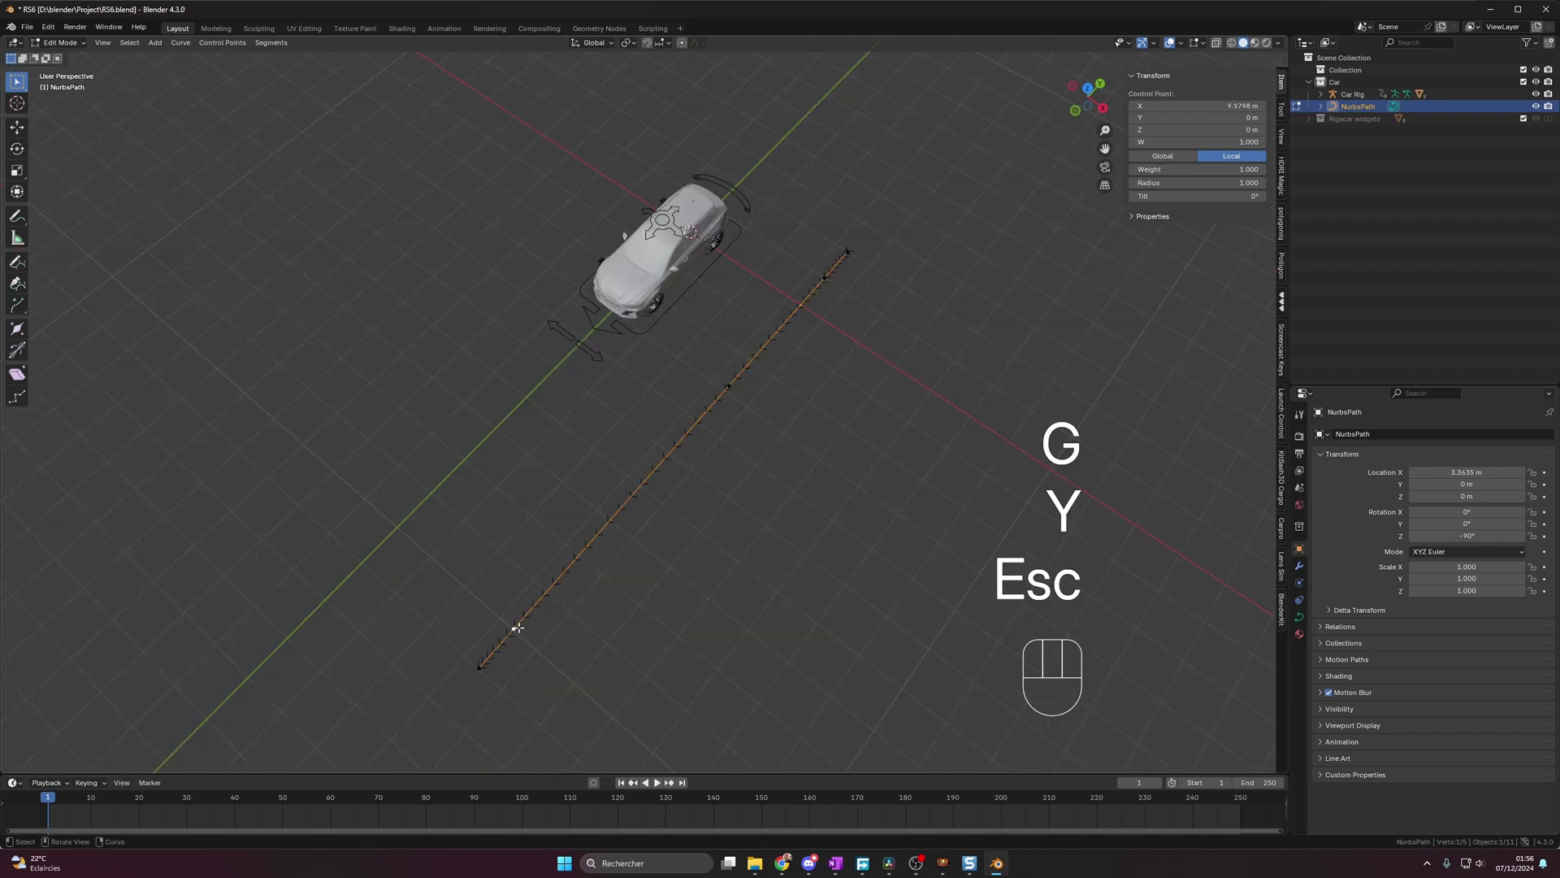
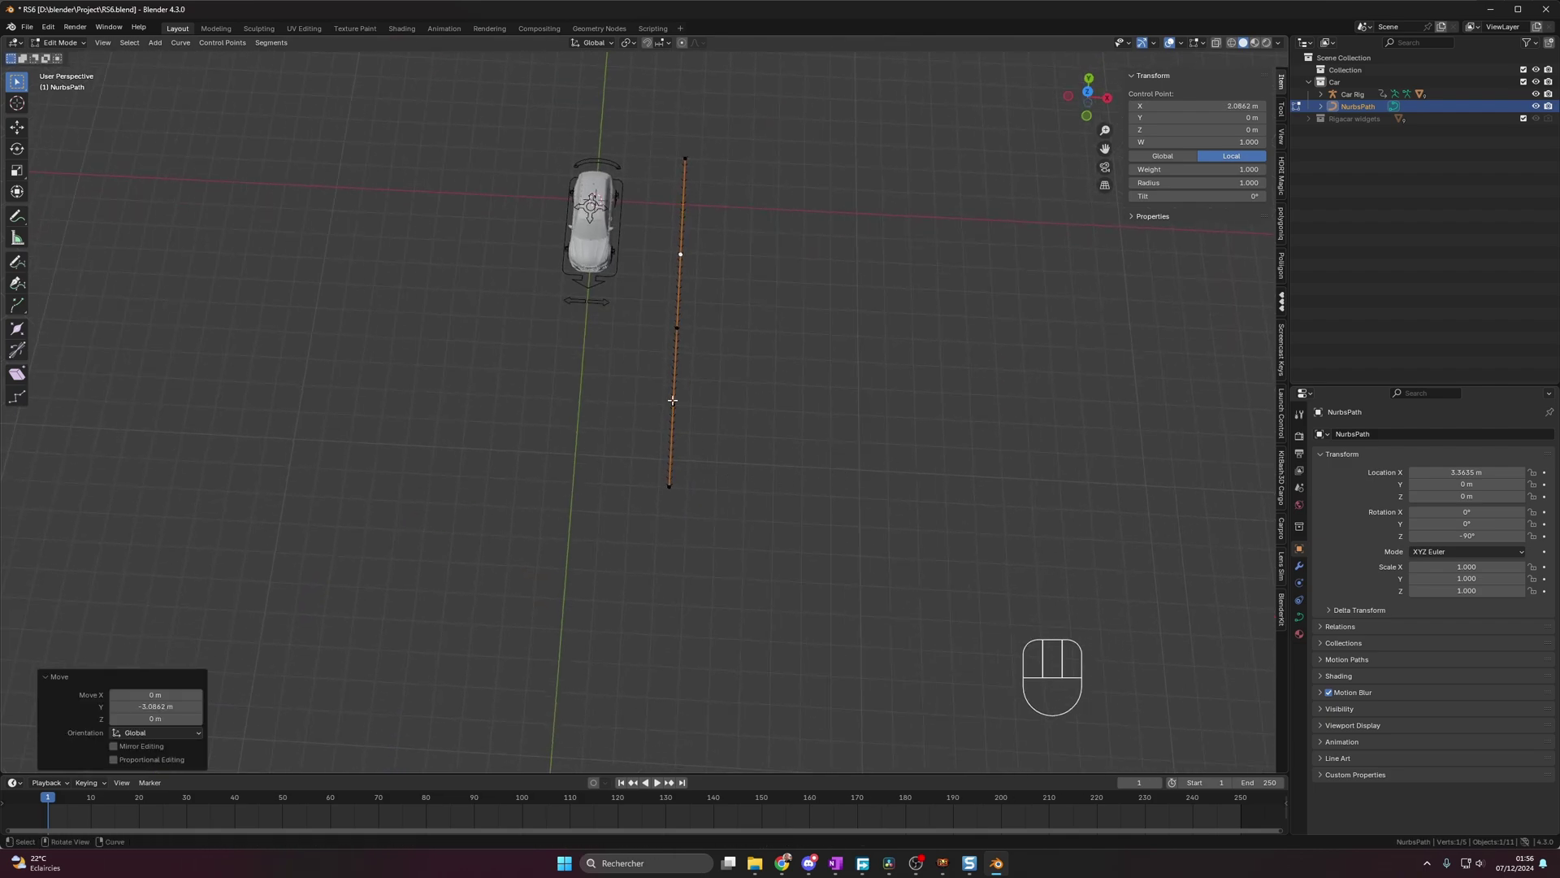
{"action": "key", "text": "g"}
{"action": "key", "text": "y"}
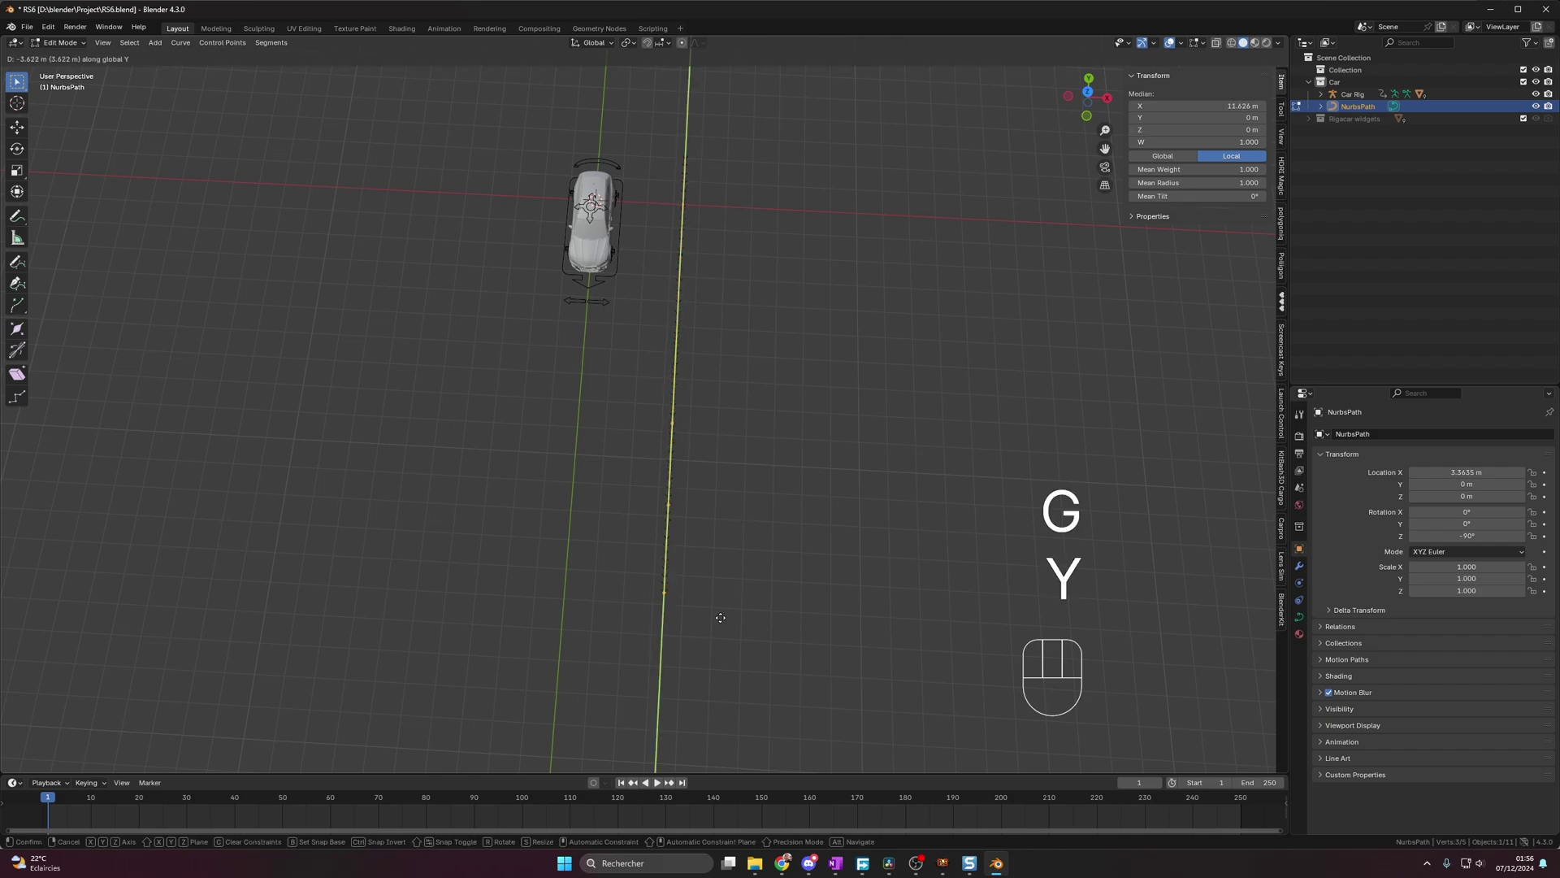
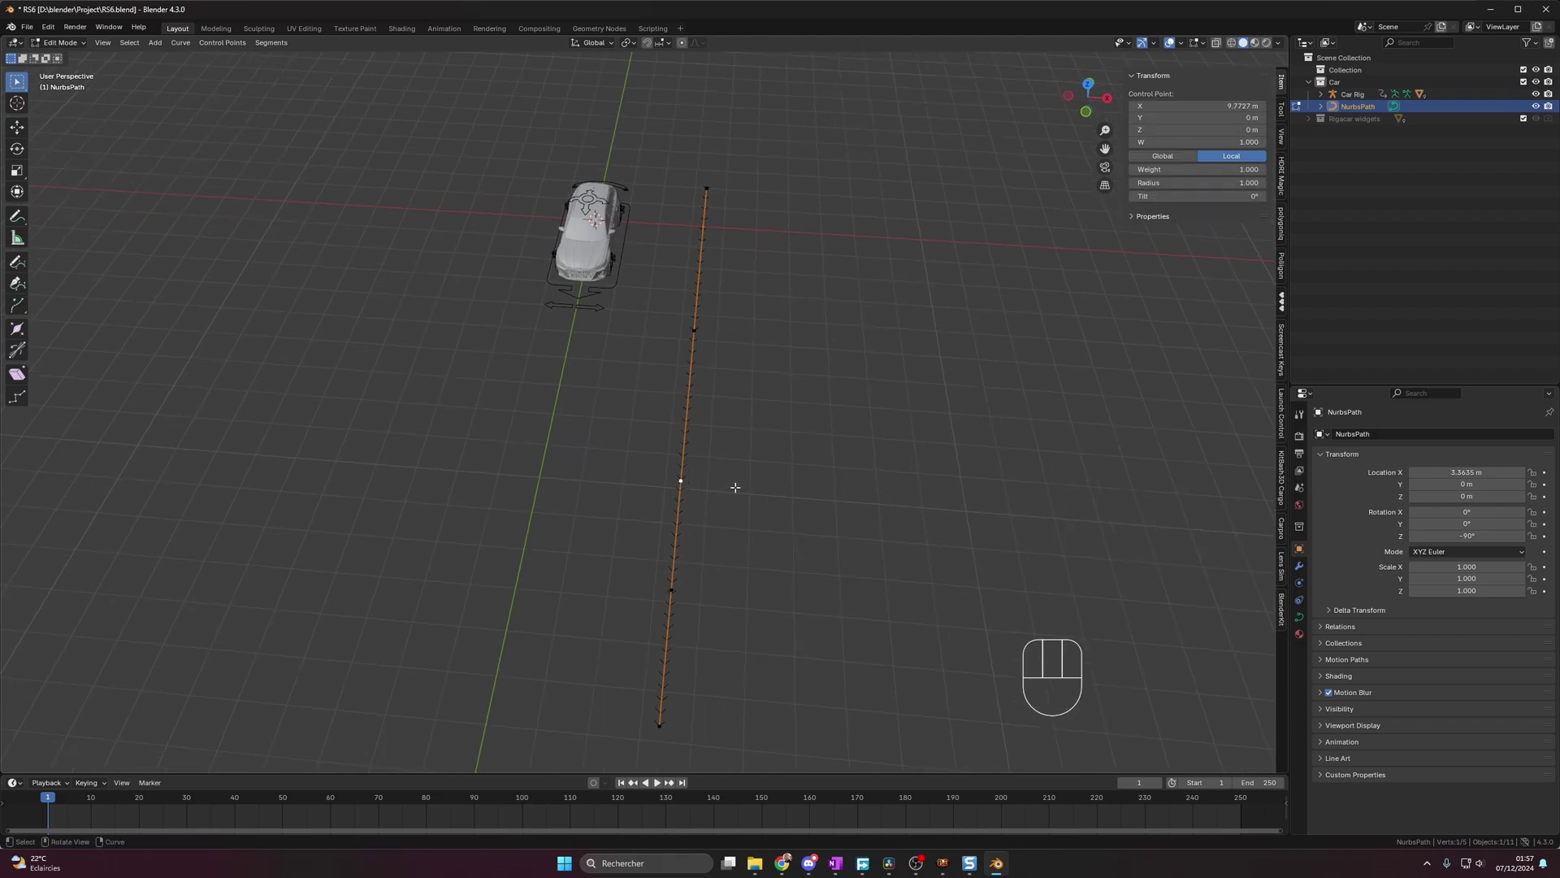
- Pull a middle control point sideways along X to start bending the path into an S-curve
{"action": "key", "text": "g"}
{"action": "key", "text": "x"}
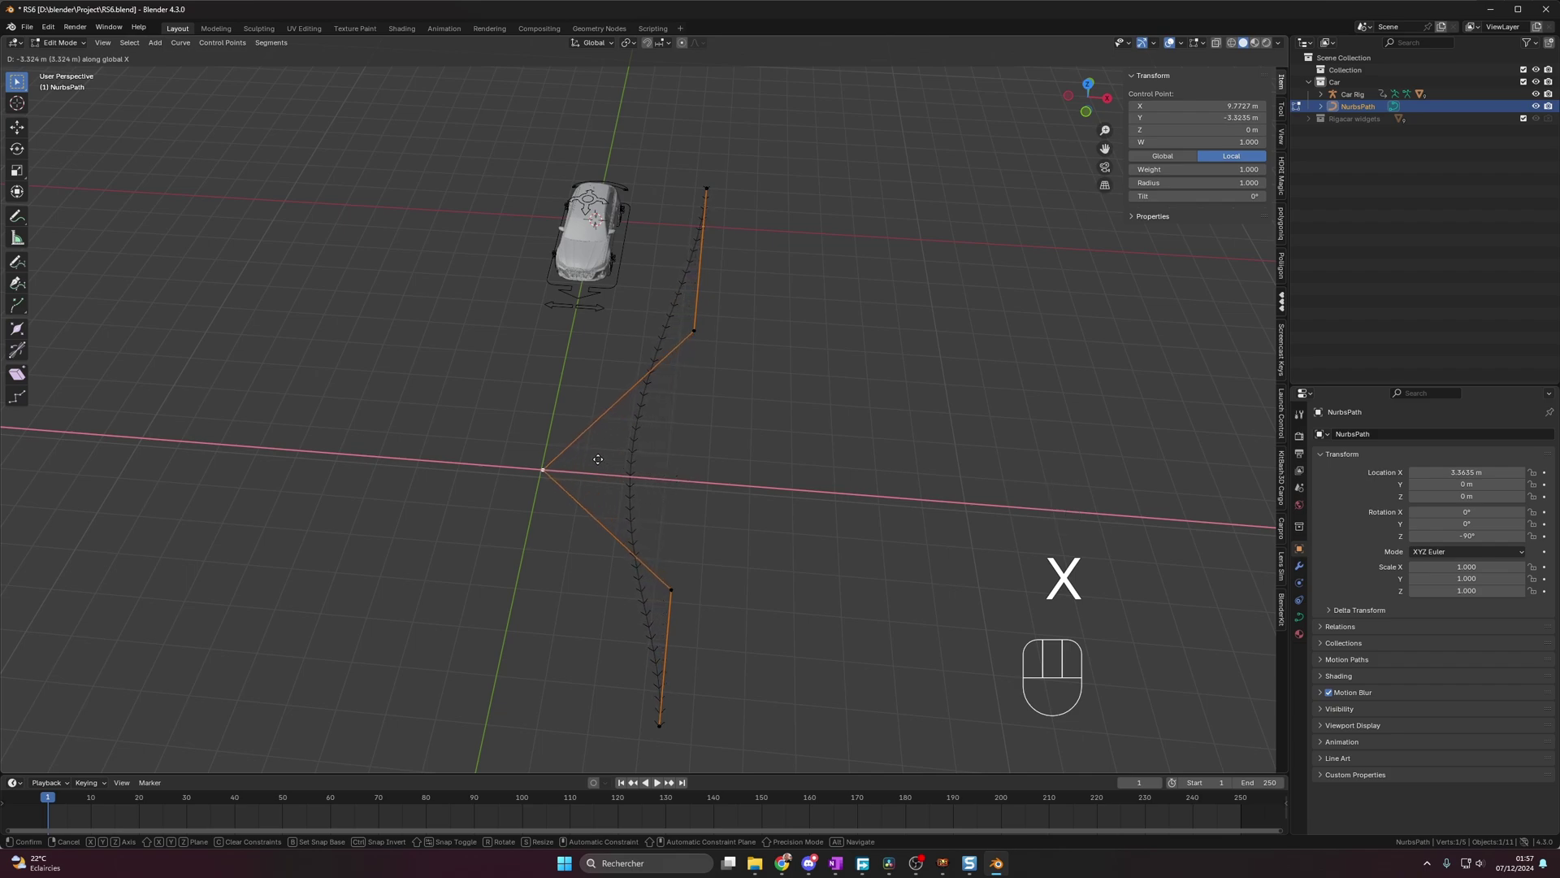
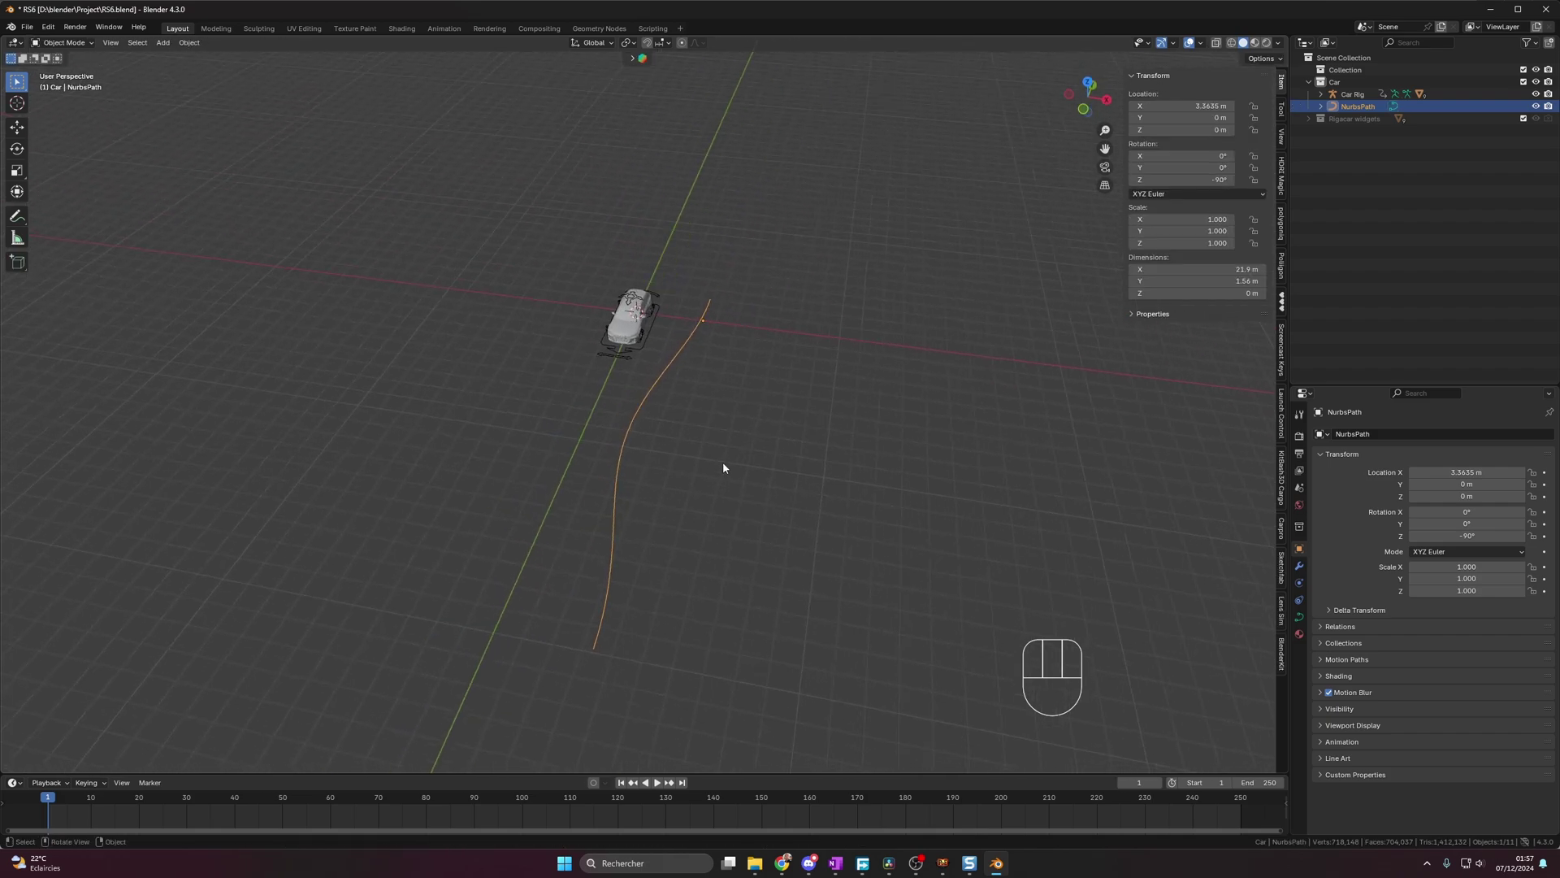
- Apply All Transforms to the NurbsPath so its location, rotation and scale reset to zero
{"action": "key", "text": "Tab"}
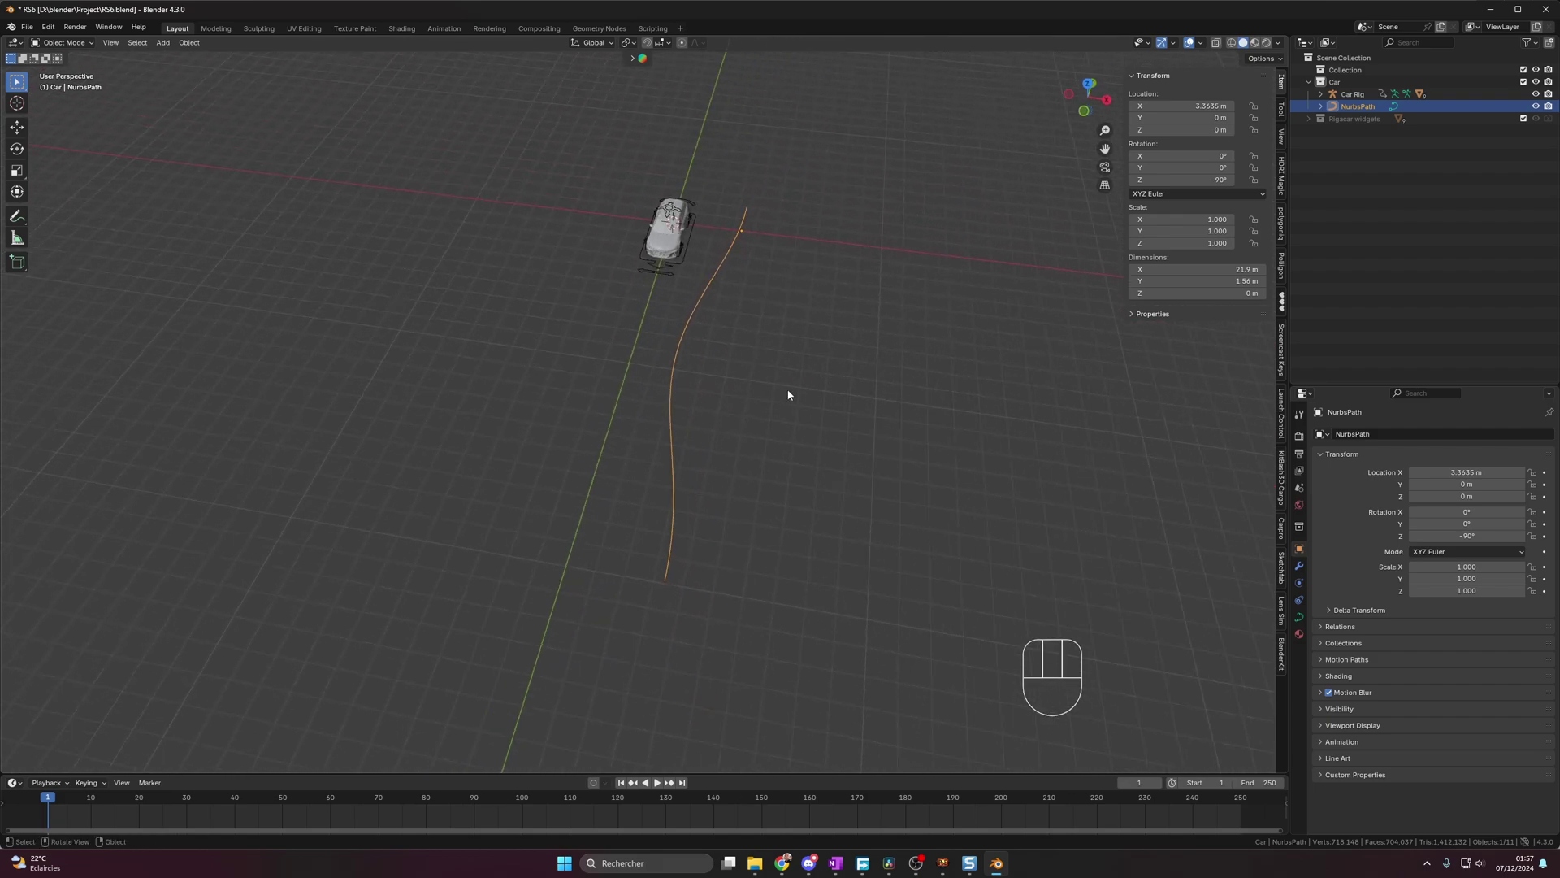
{"action": "left_click", "coordinate": [707, 305]}
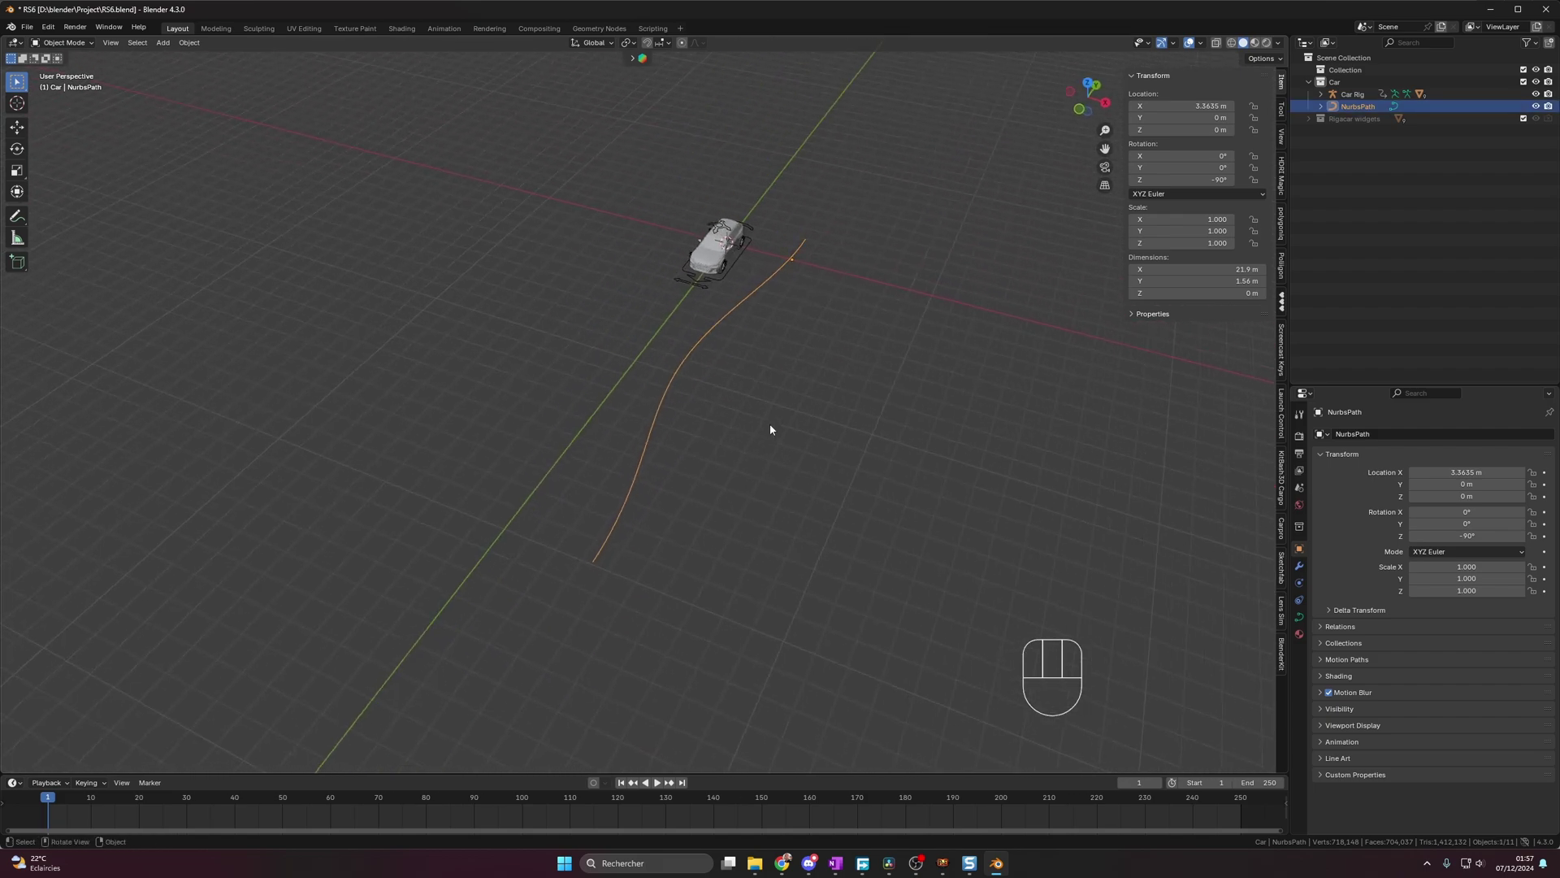
{"action": "key", "text": "ctrl+a"}
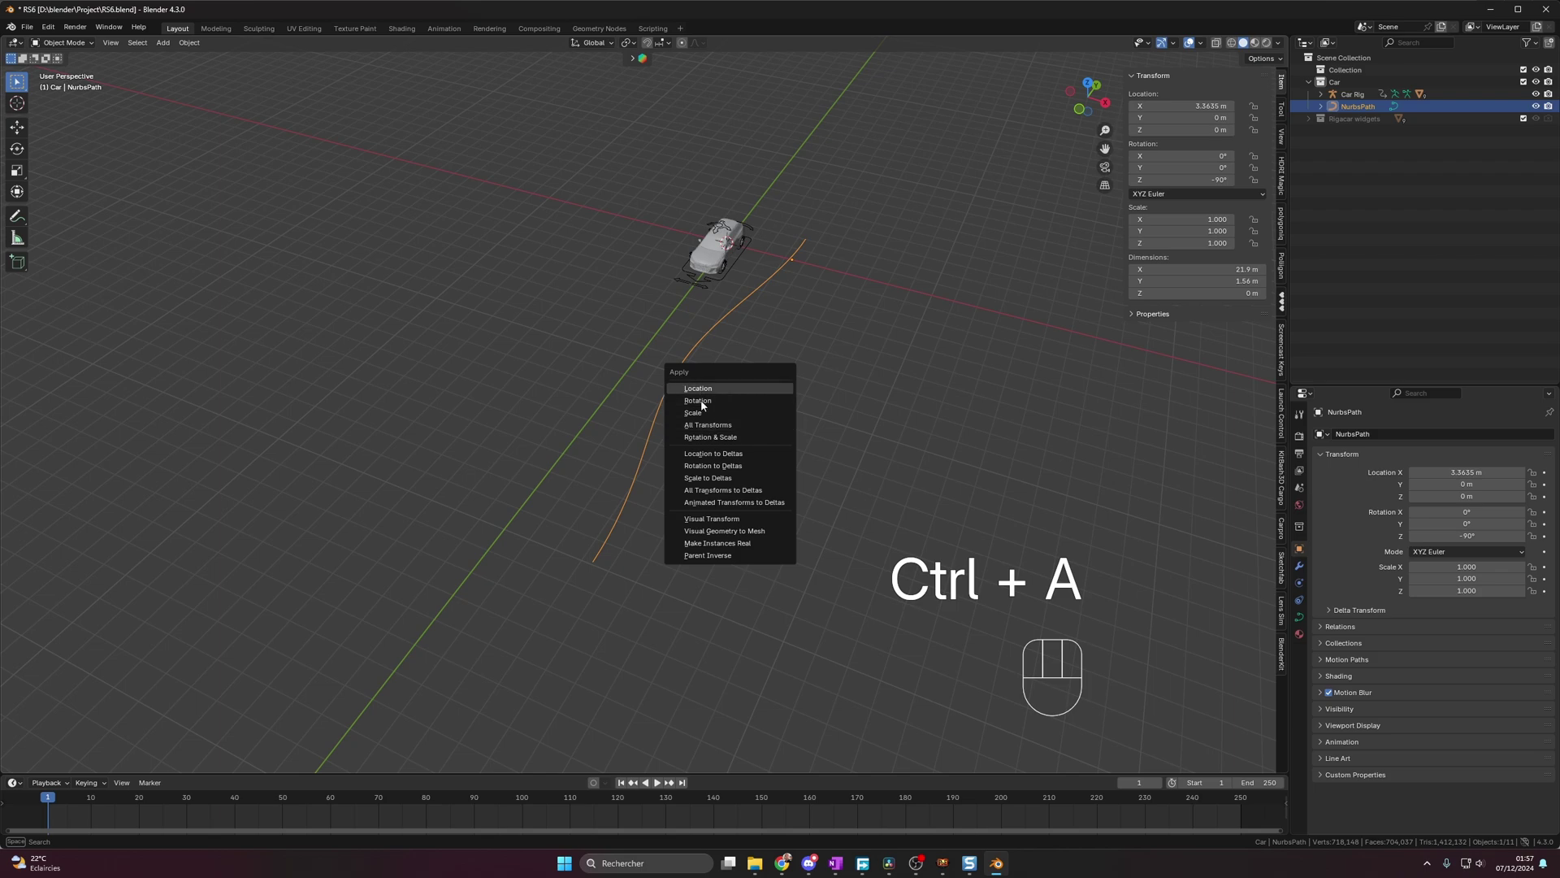
{"action": "left_click_drag", "start_coordinate": [721, 382], "coordinate": [747, 375]}
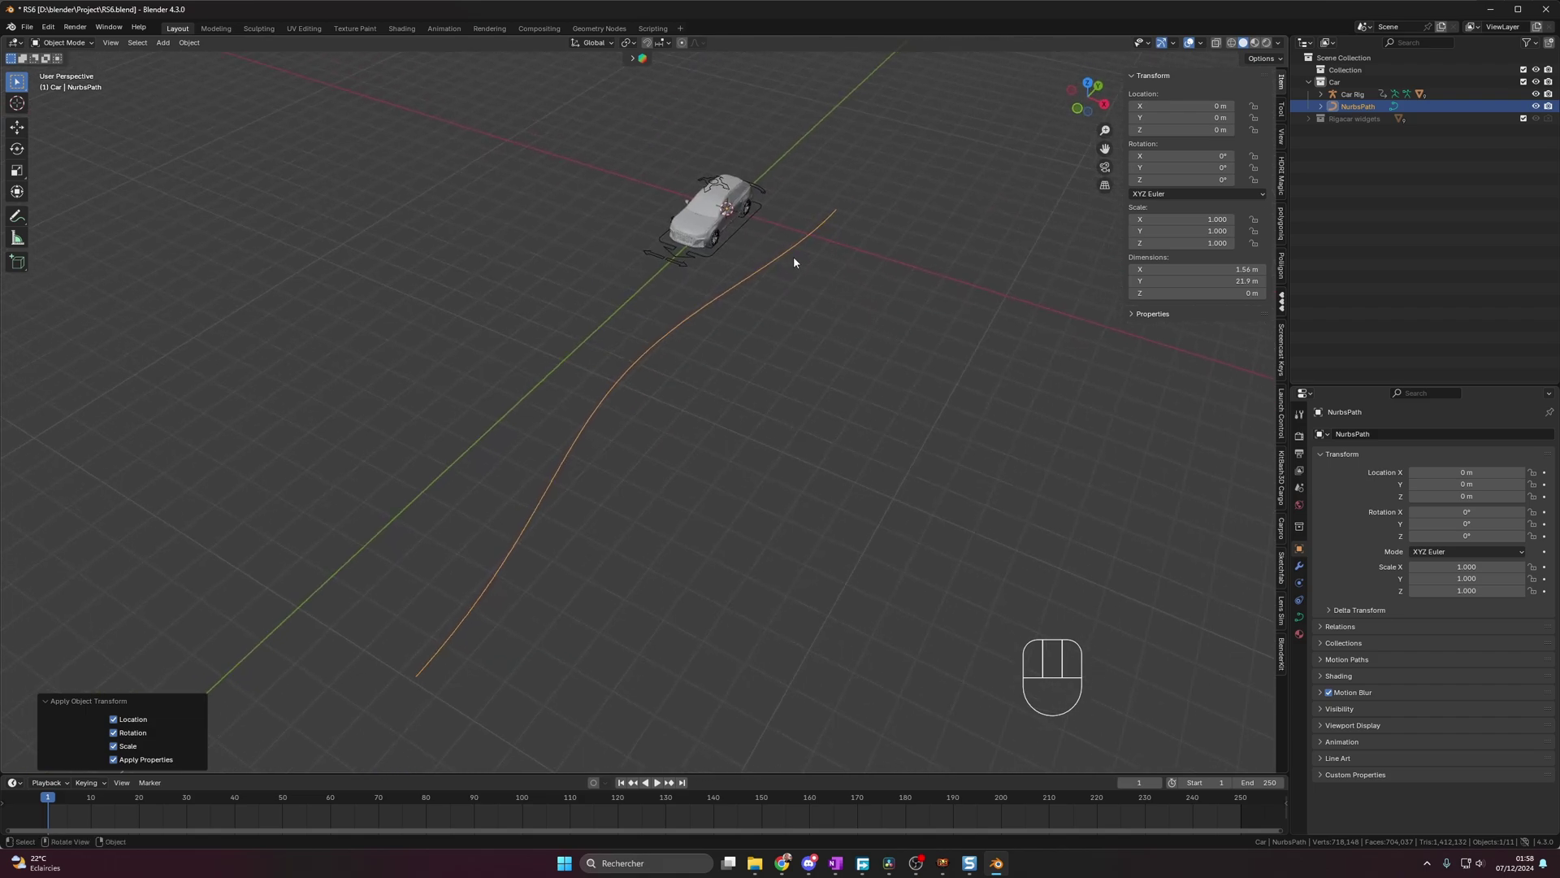
- Select the Car Rig and enter Pose Mode on its Root bone
{"action": "left_click", "coordinate": [742, 234]}
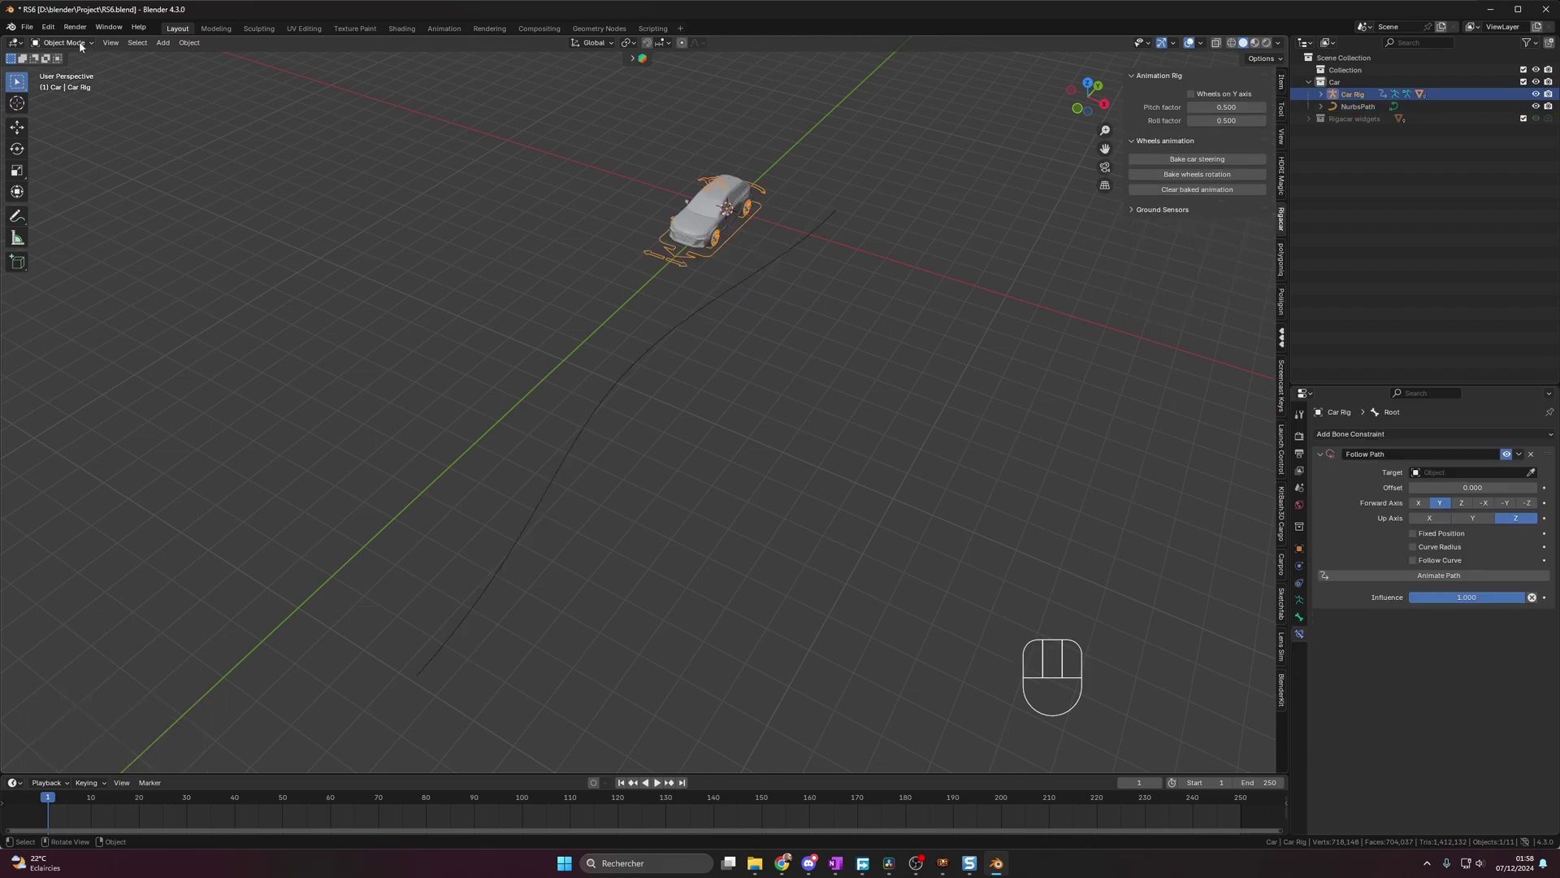
{"action": "left_click_drag", "start_coordinate": [84, 49], "coordinate": [77, 88]}
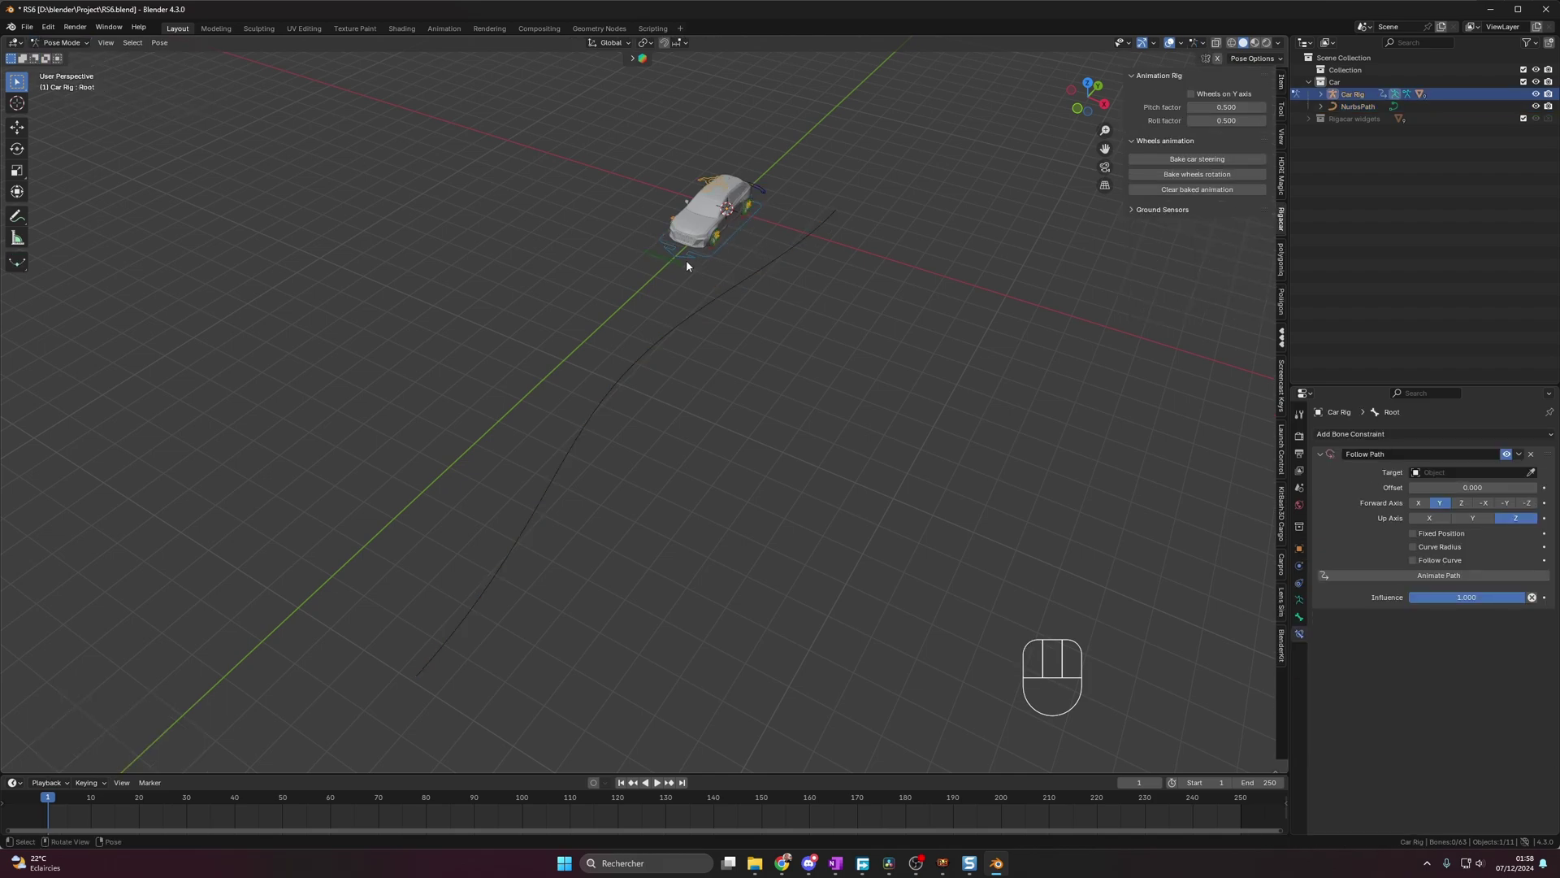
{"action": "key", "text": "ctrl+Tab"}
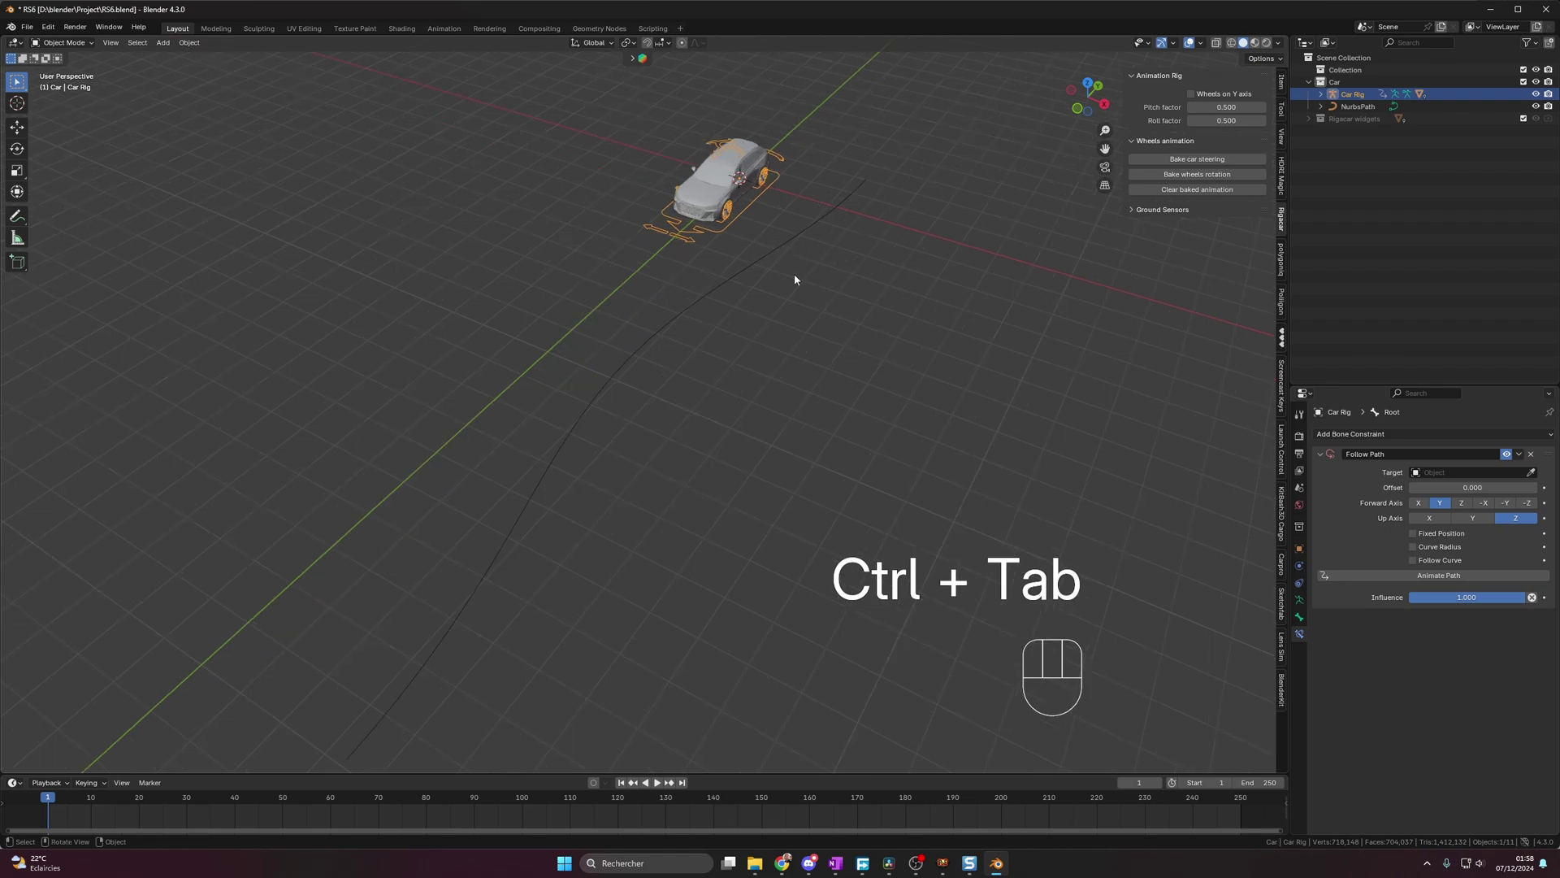
{"action": "key", "text": "ctrl+Tab"}
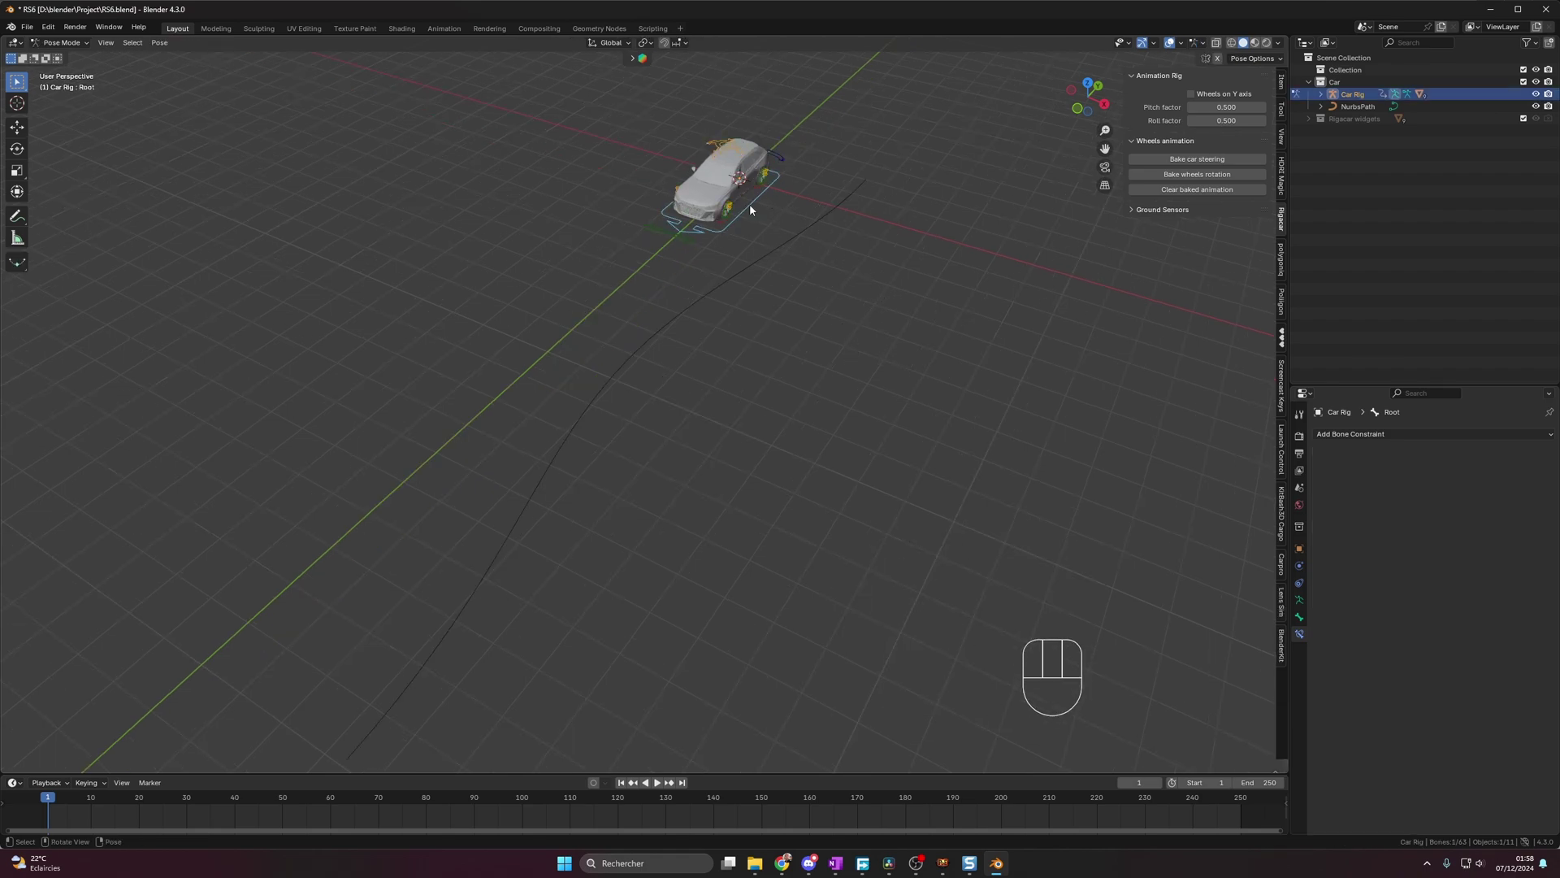
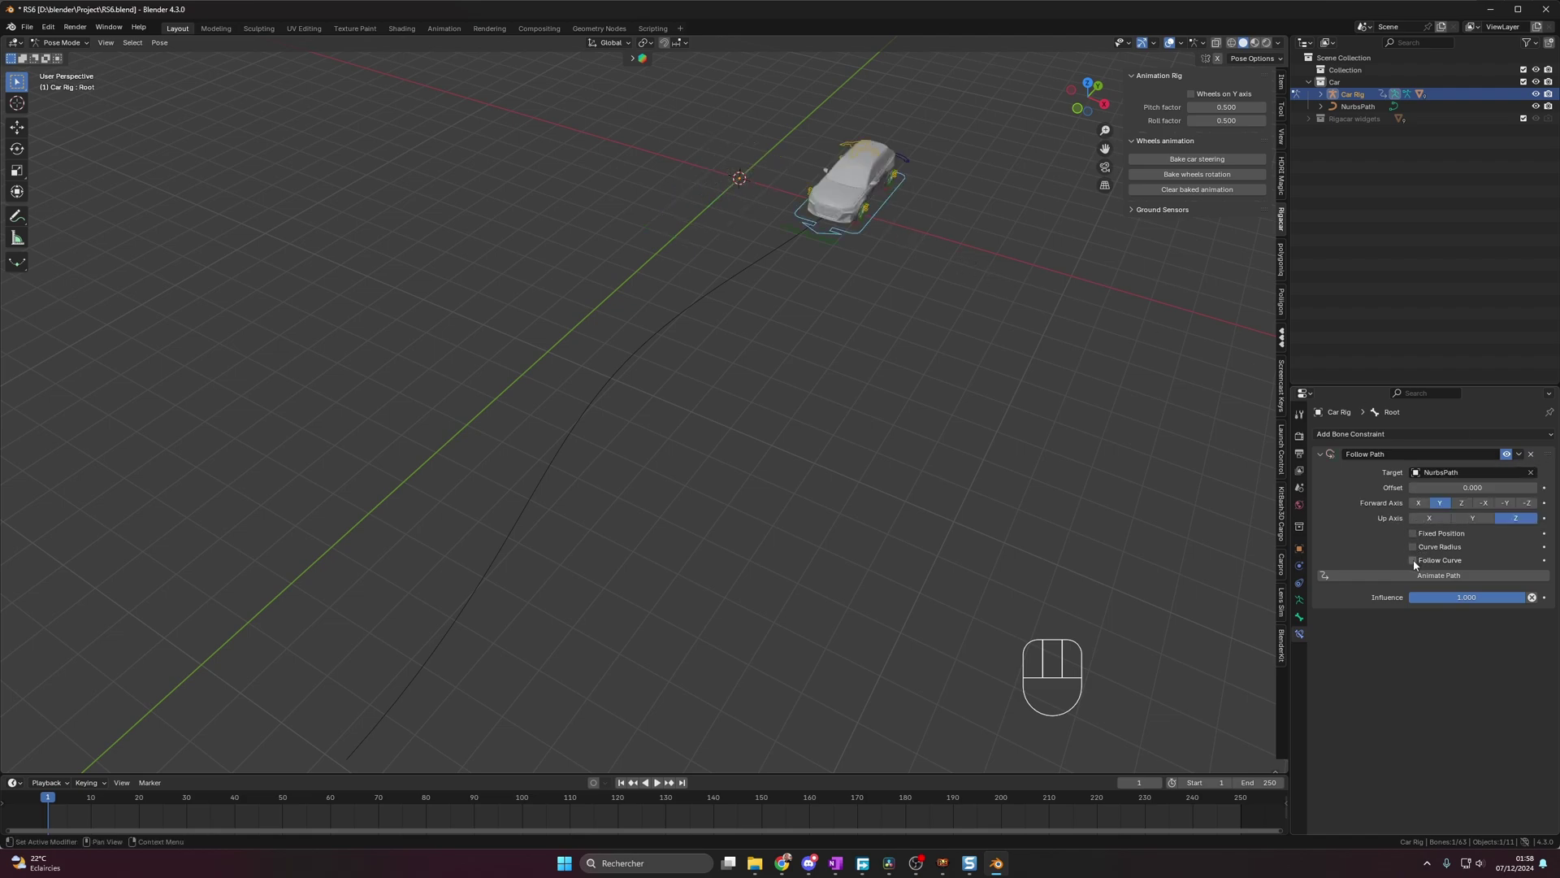
- Add a Follow Path constraint targeting NurbsPath with Follow Curve enabled, keyed at frame 1
{"action": "left_click", "coordinate": [1418, 568]}
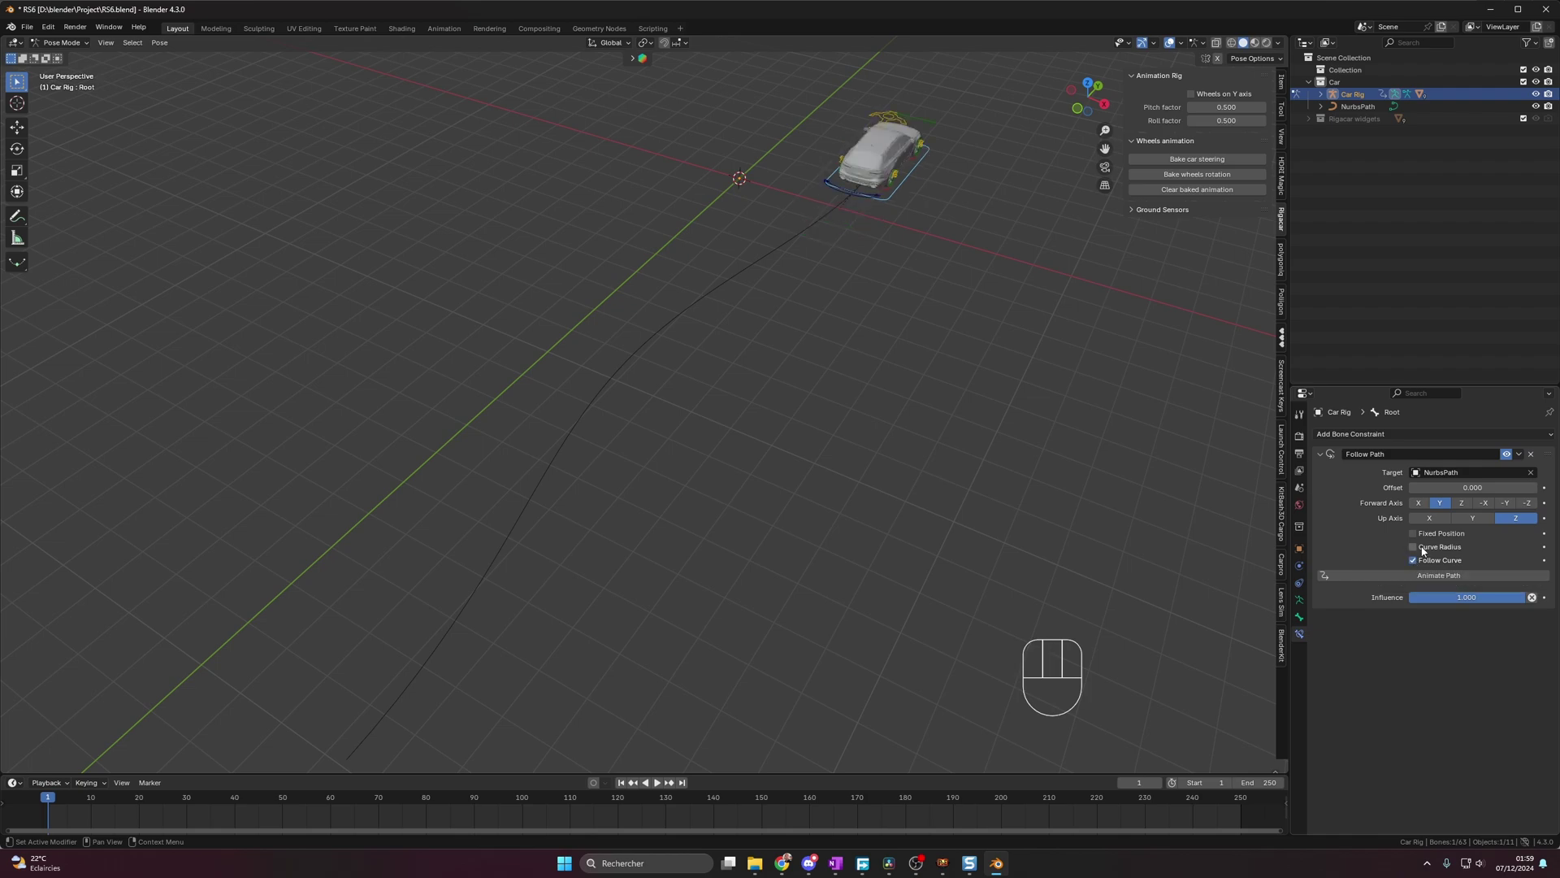
{"action": "left_click", "coordinate": [1418, 539]}
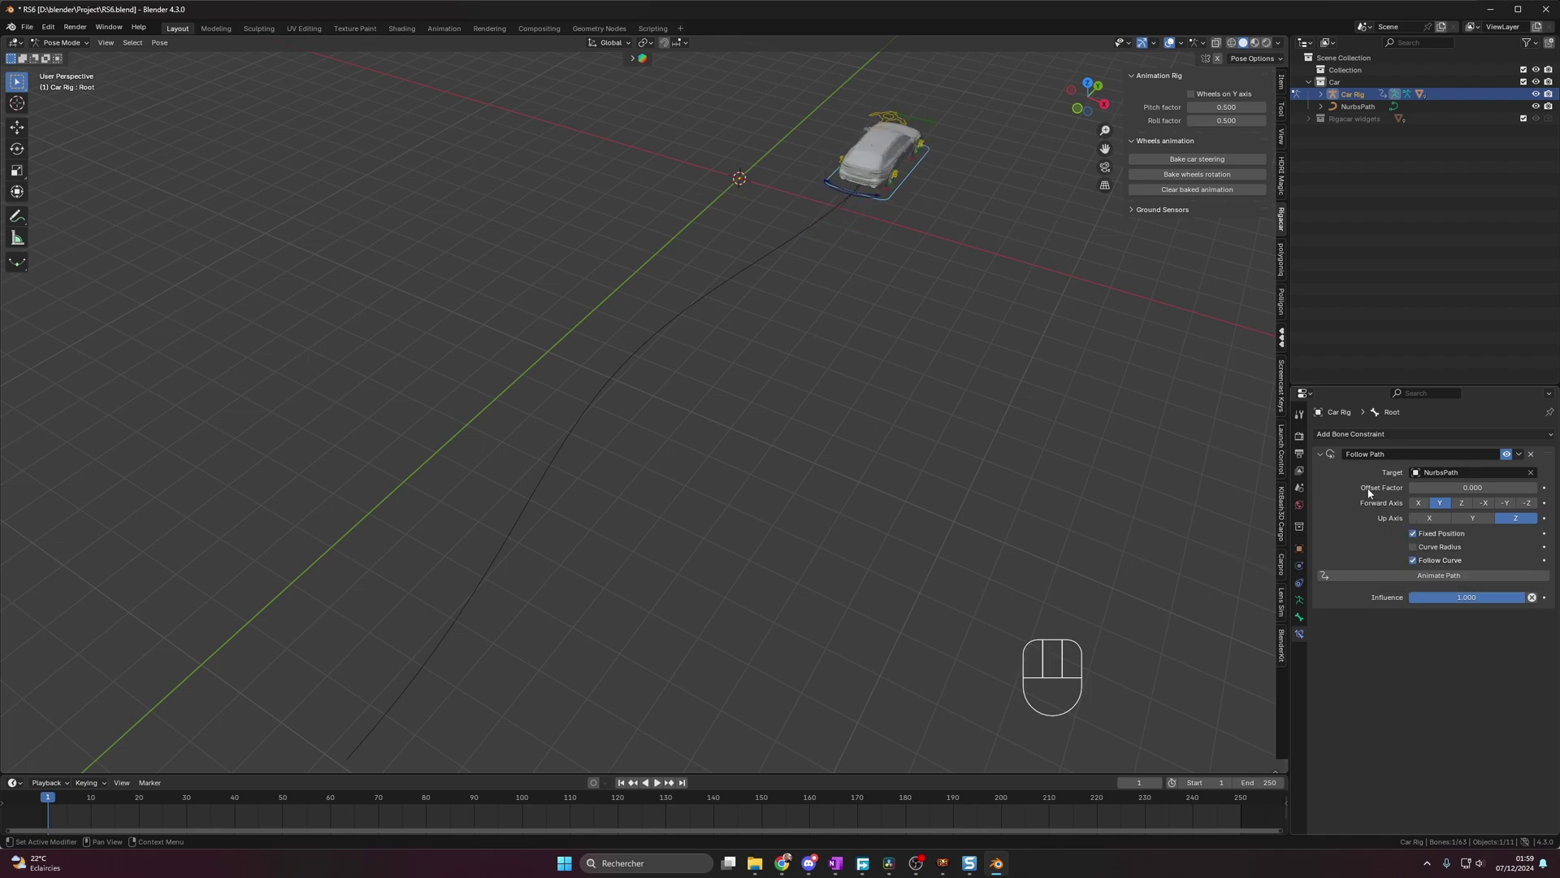
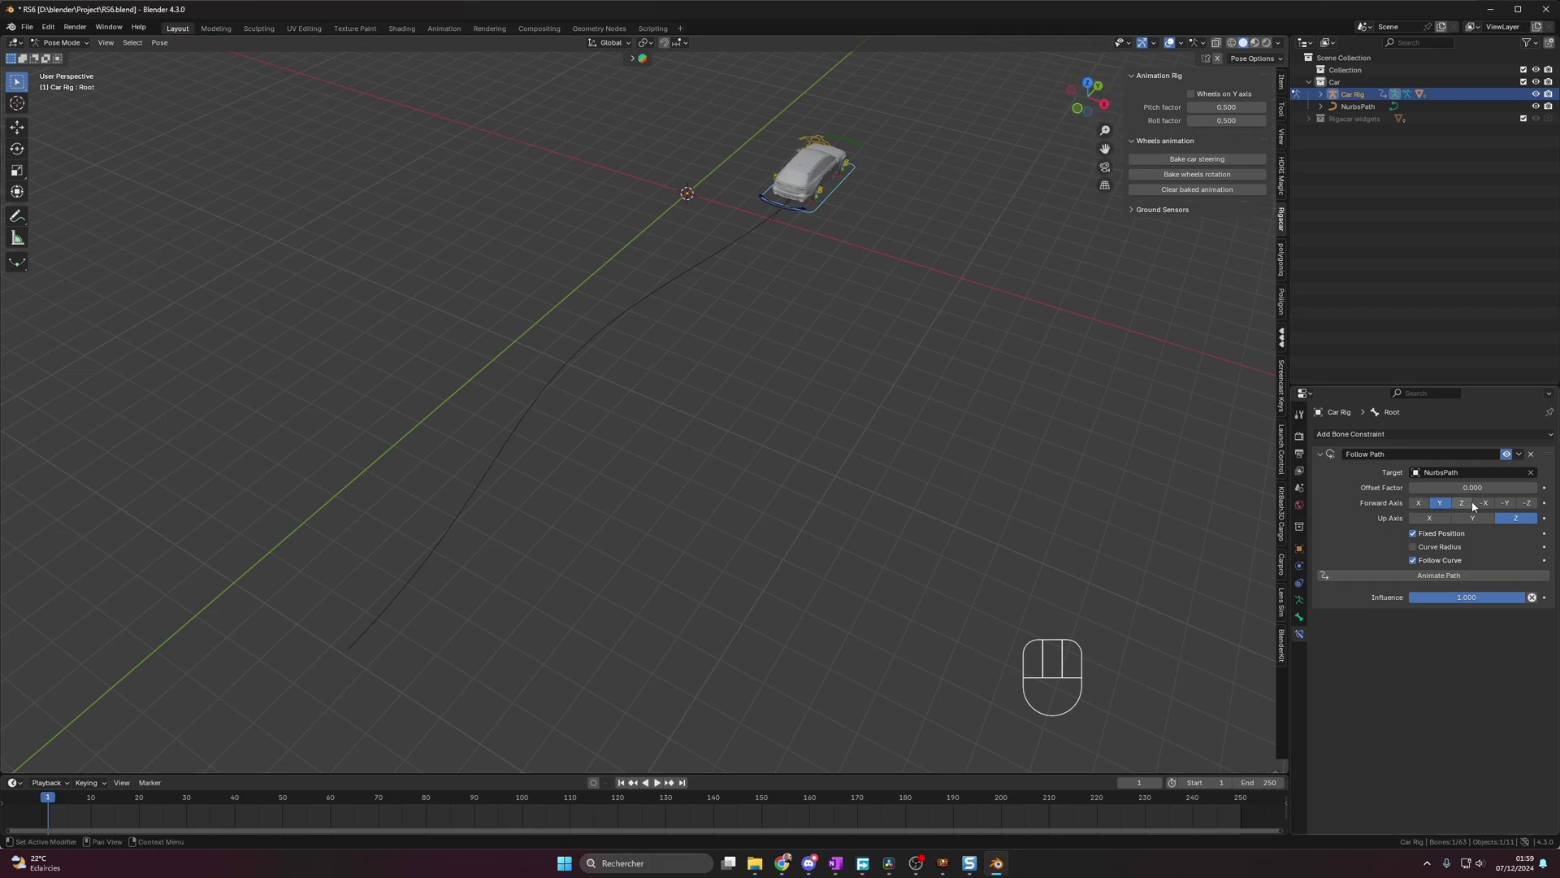
{"action": "left_click", "coordinate": [1514, 508]}
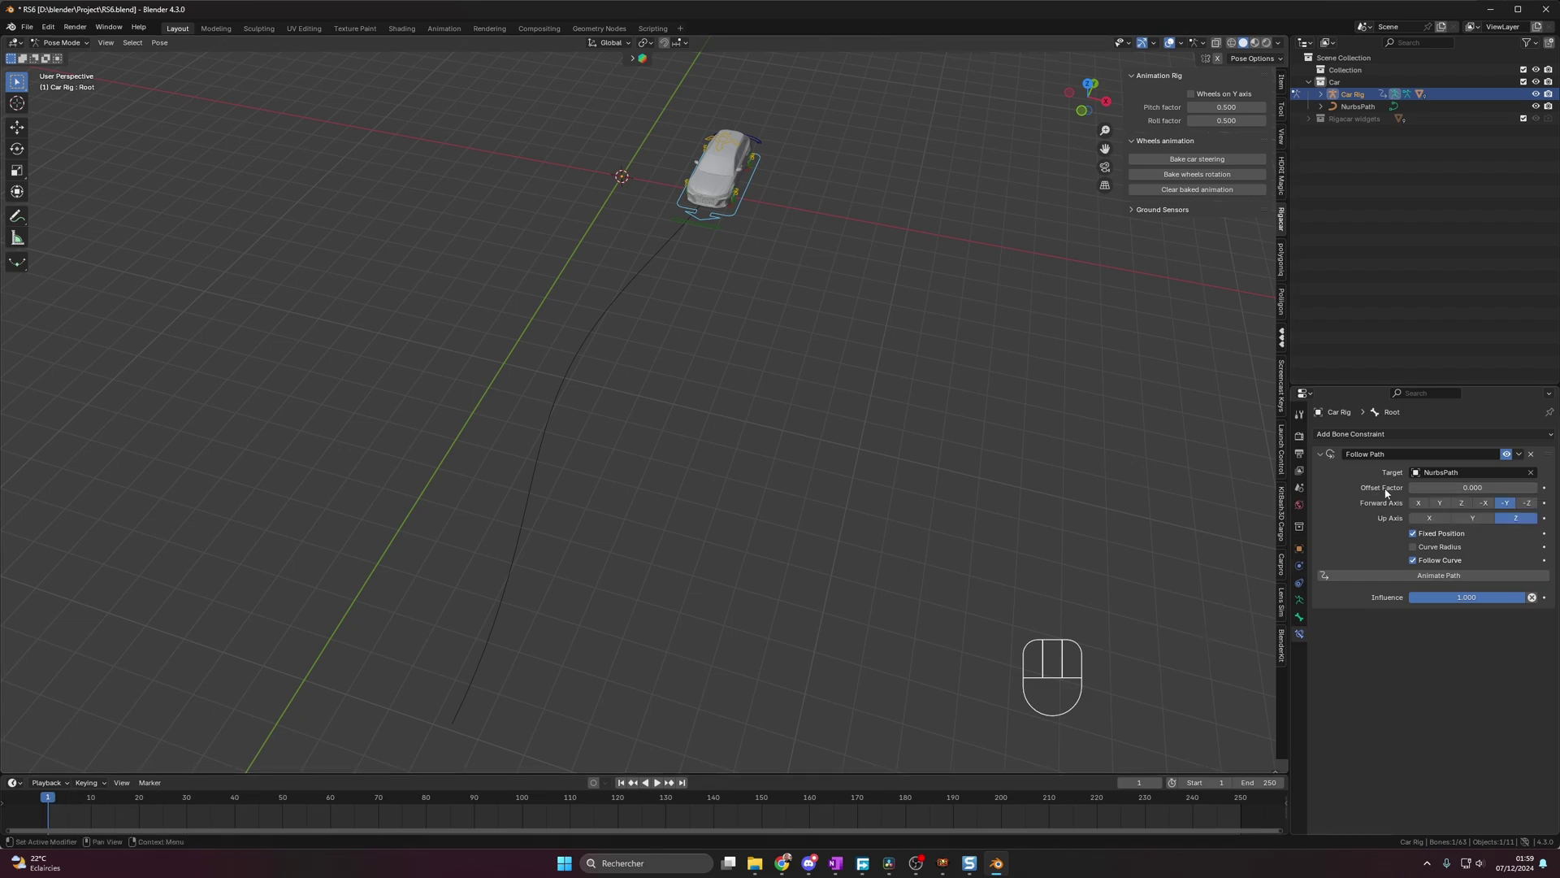
- Keyframe the Follow Path offset at the curve end on frame 120 and return to frame 1
{"action": "key", "text": "i"}
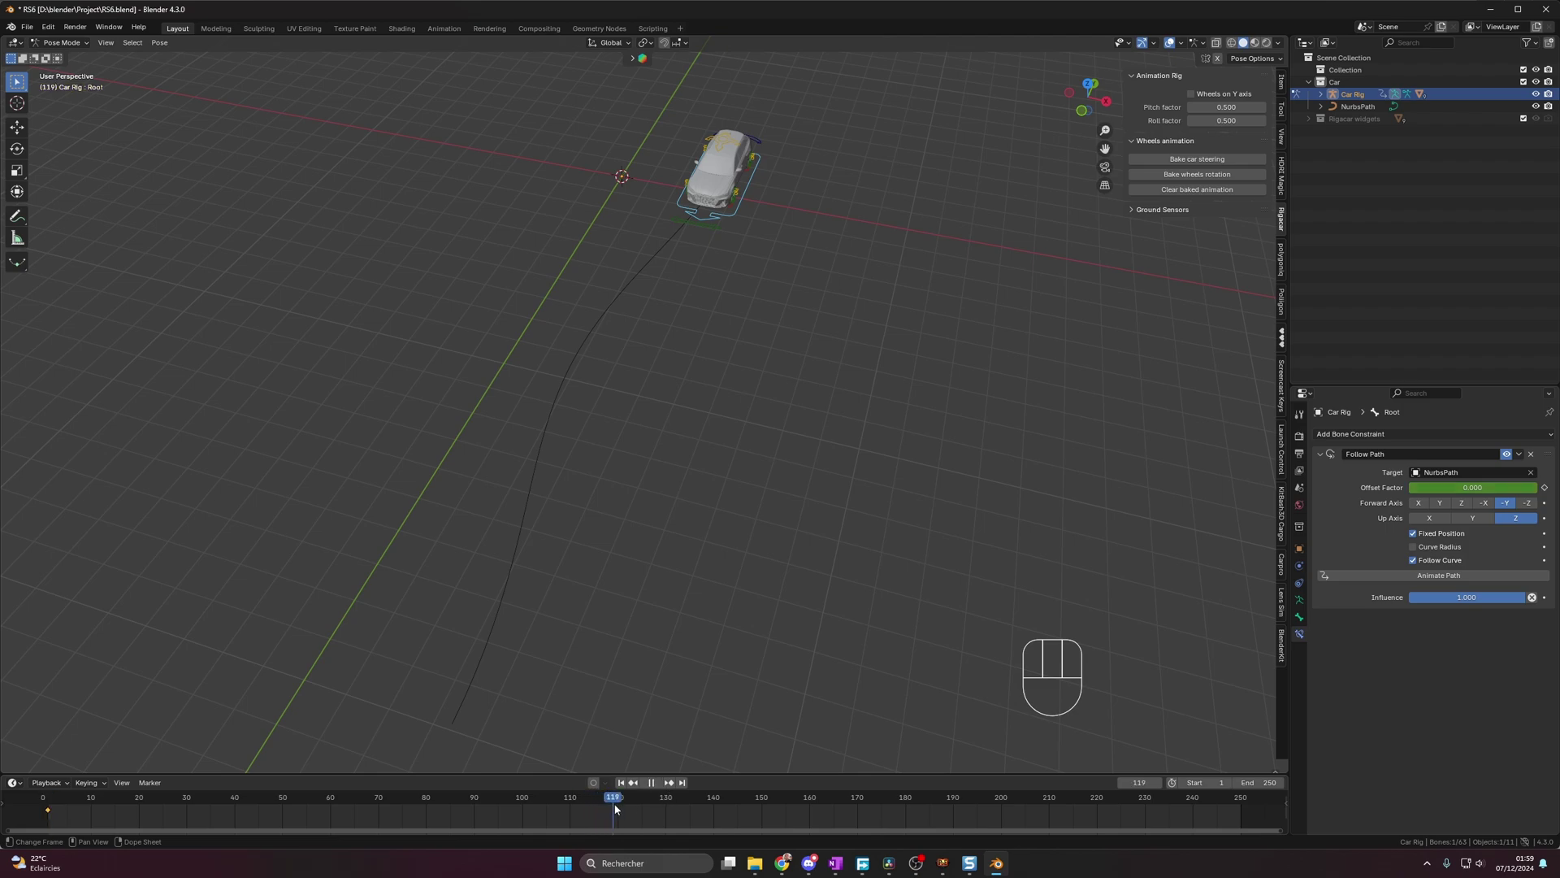
{"action": "left_click_drag", "start_coordinate": [1439, 492], "coordinate": [1438, 492]}
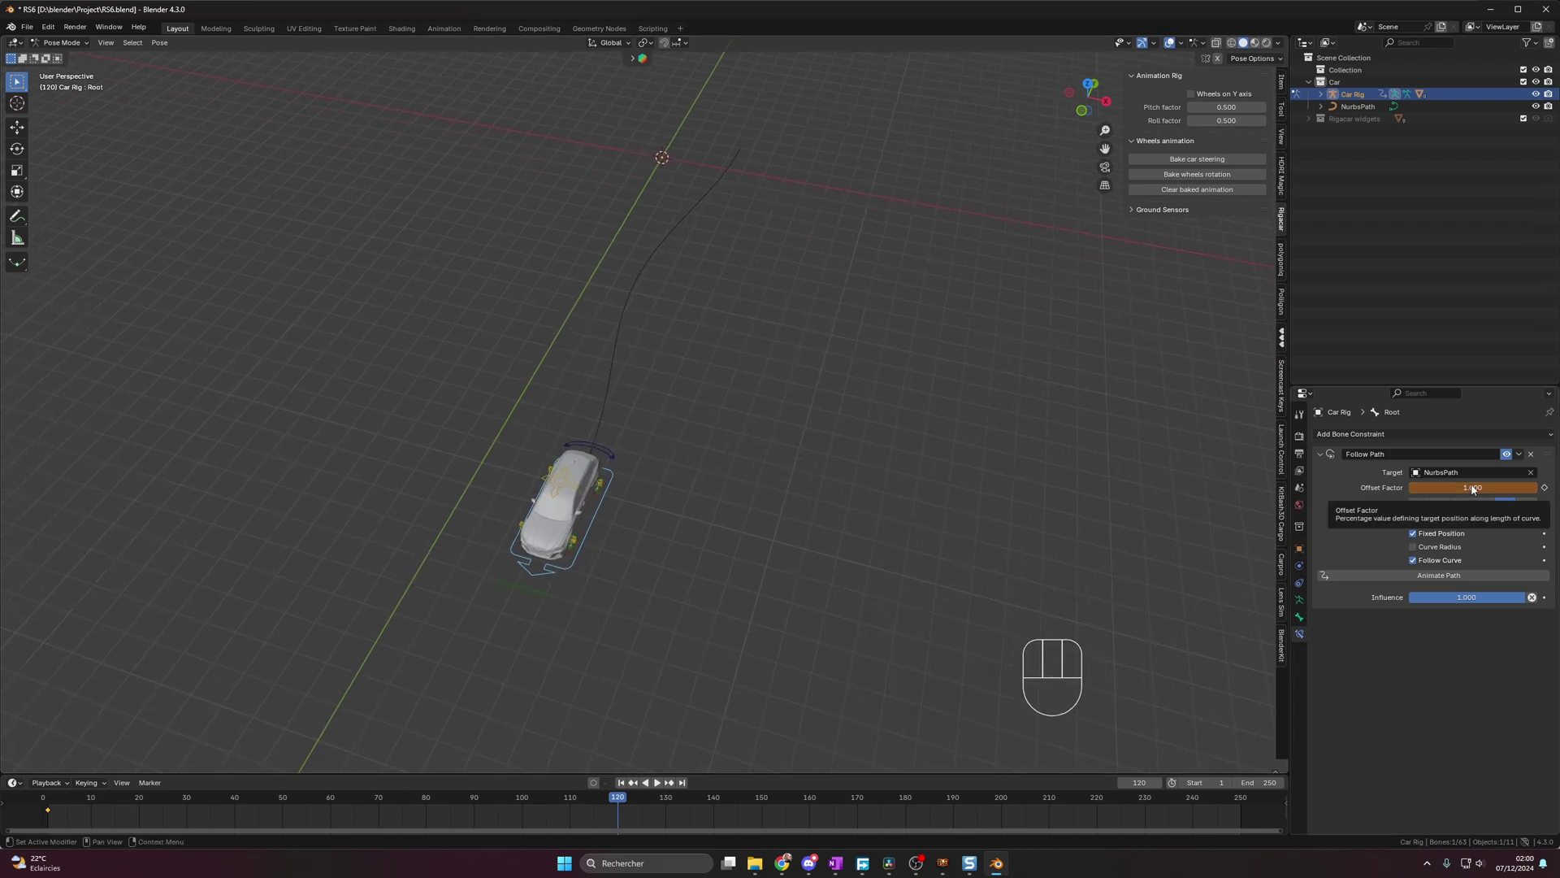
{"action": "key", "text": "i"}
{"action": "left_click", "coordinate": [53, 805]}
- Play back the timeline to watch the car drive along the curved path
{"action": "key", "text": "space"}
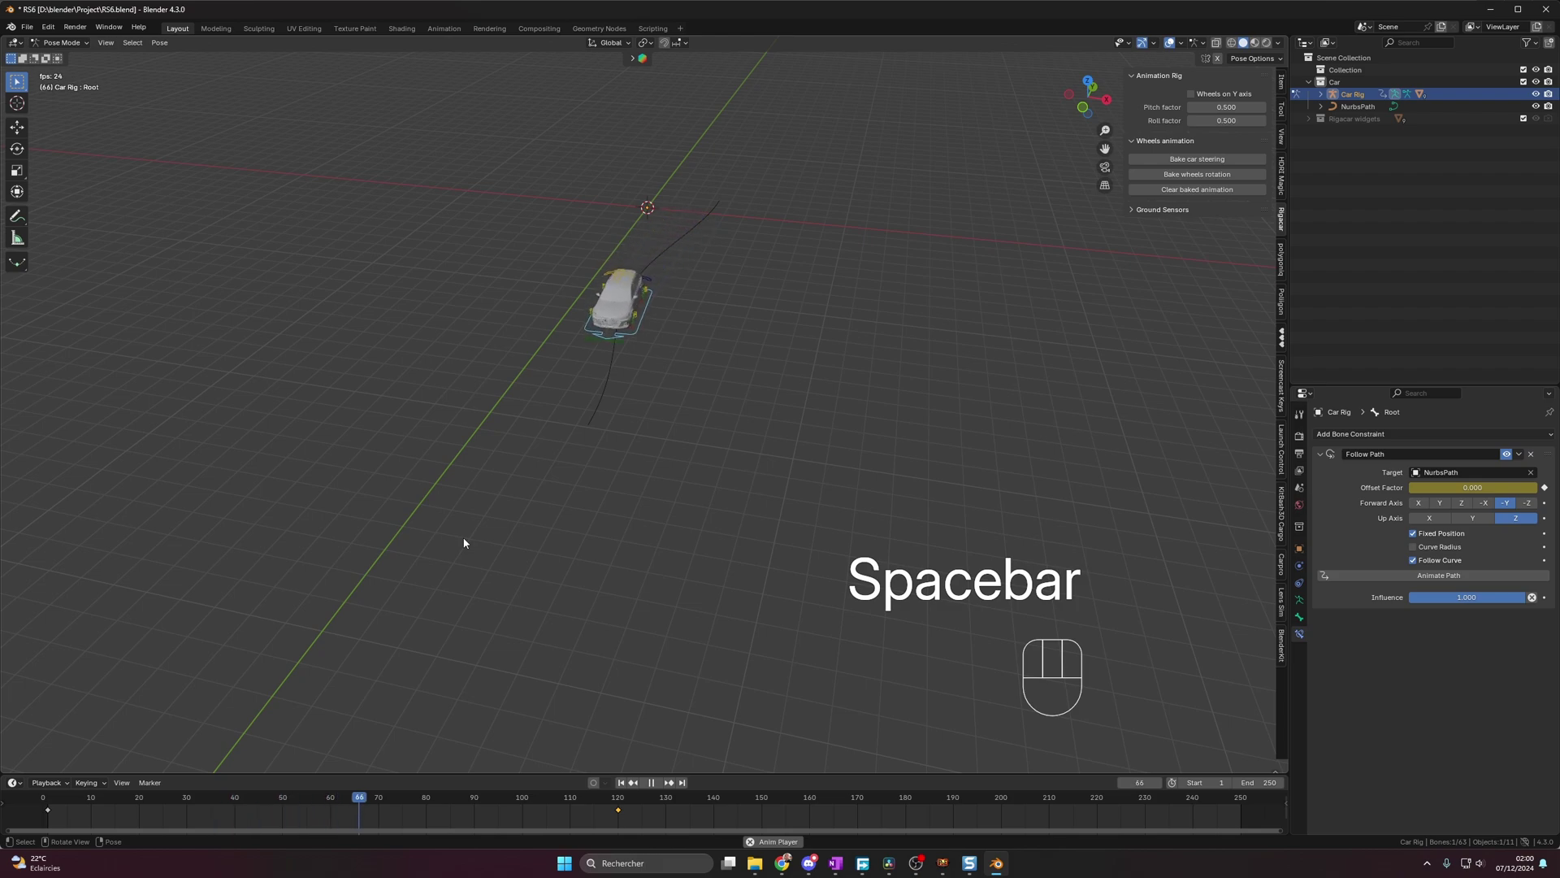
{"action": "key", "text": "space"}
{"action": "middle_click", "coordinate": [512, 587]}
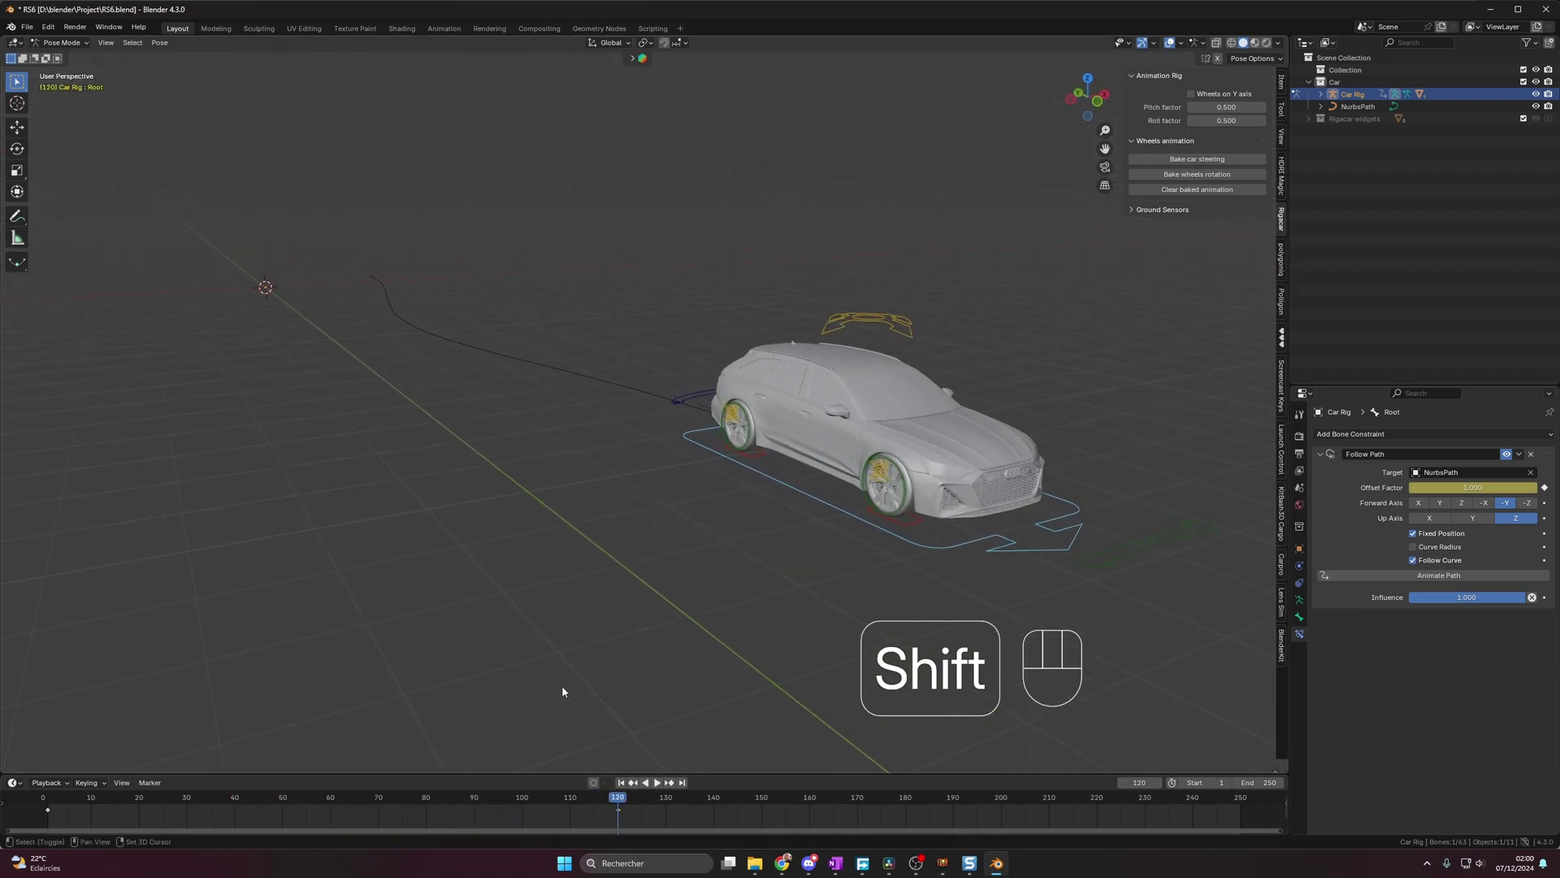
{"action": "key", "text": "space"}
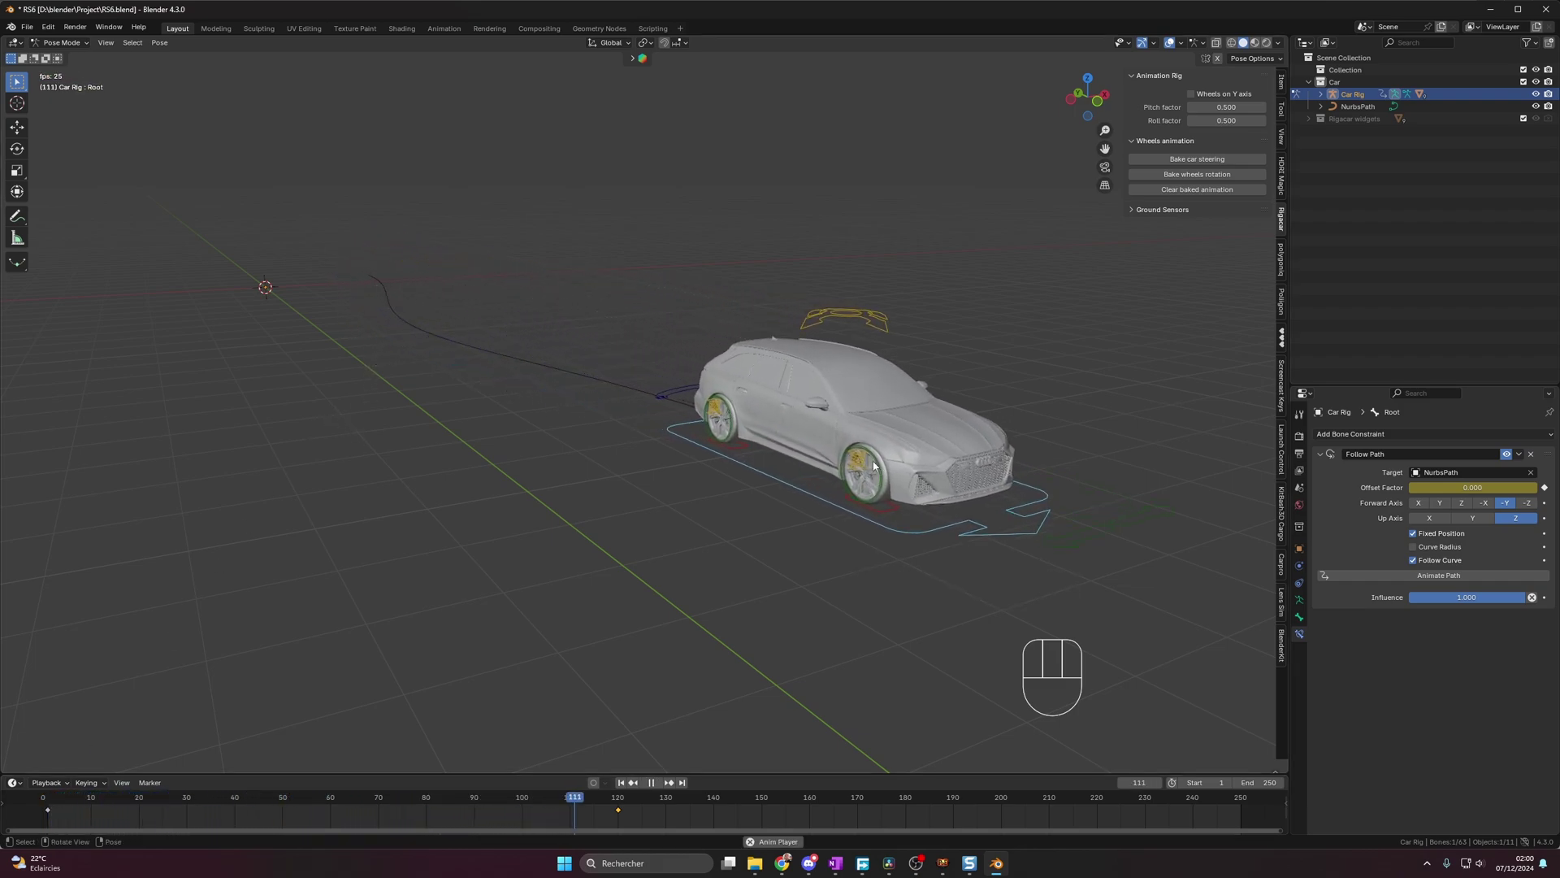
{"action": "key", "text": "space"}
{"action": "left_click", "coordinate": [613, 806]}
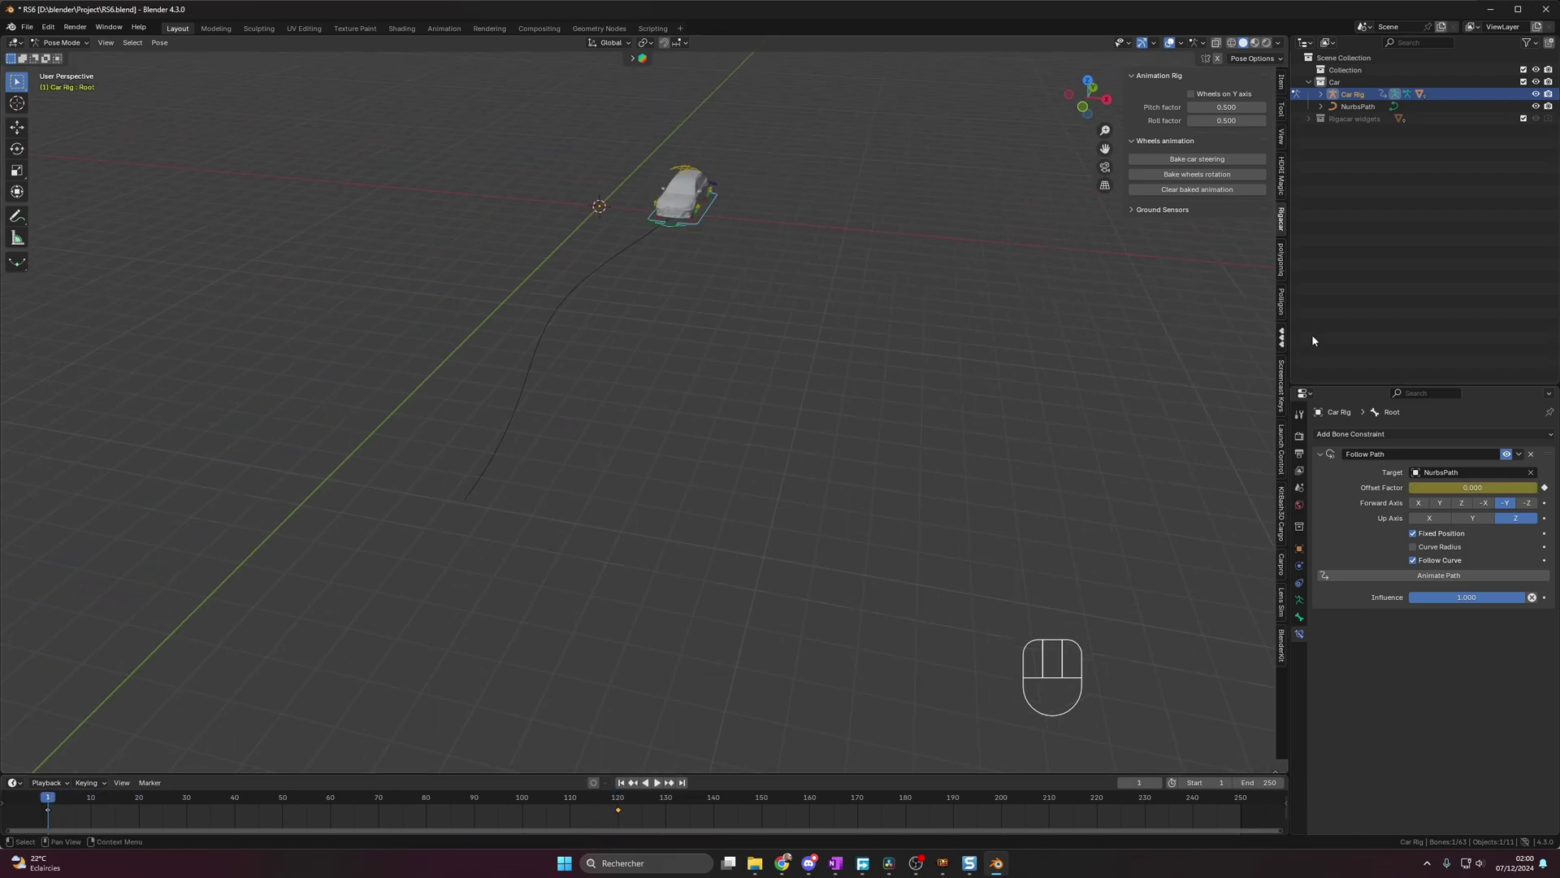
- Bake car steering in the Rigacar tab for frames 1–120 and play the result
{"action": "left_click", "coordinate": [1286, 230]}
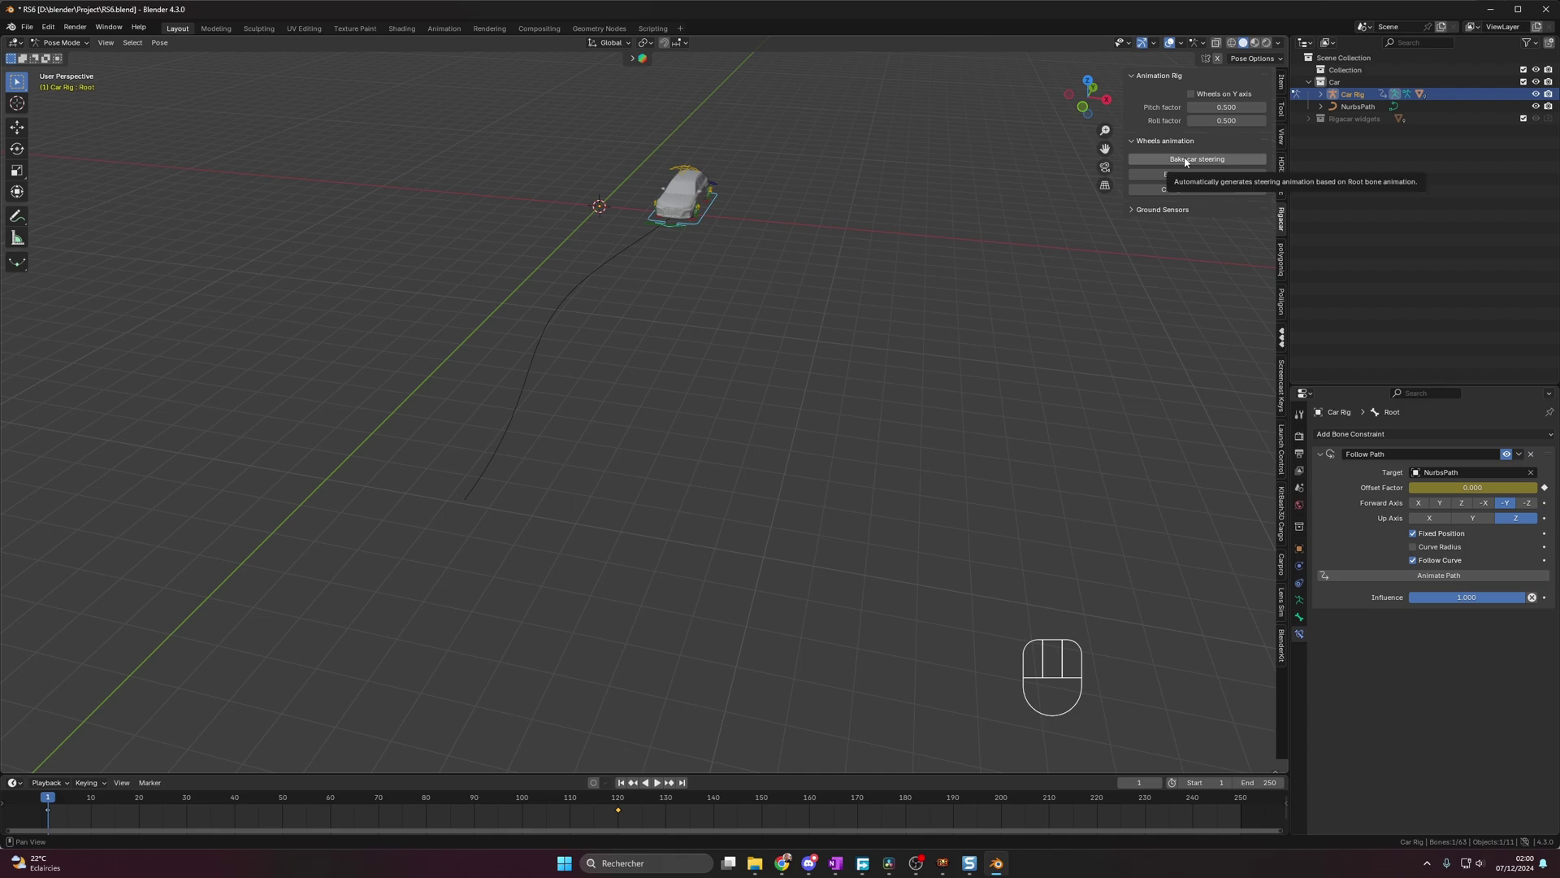
{"action": "left_click_drag", "start_coordinate": [1189, 165], "coordinate": [1160, 234]}
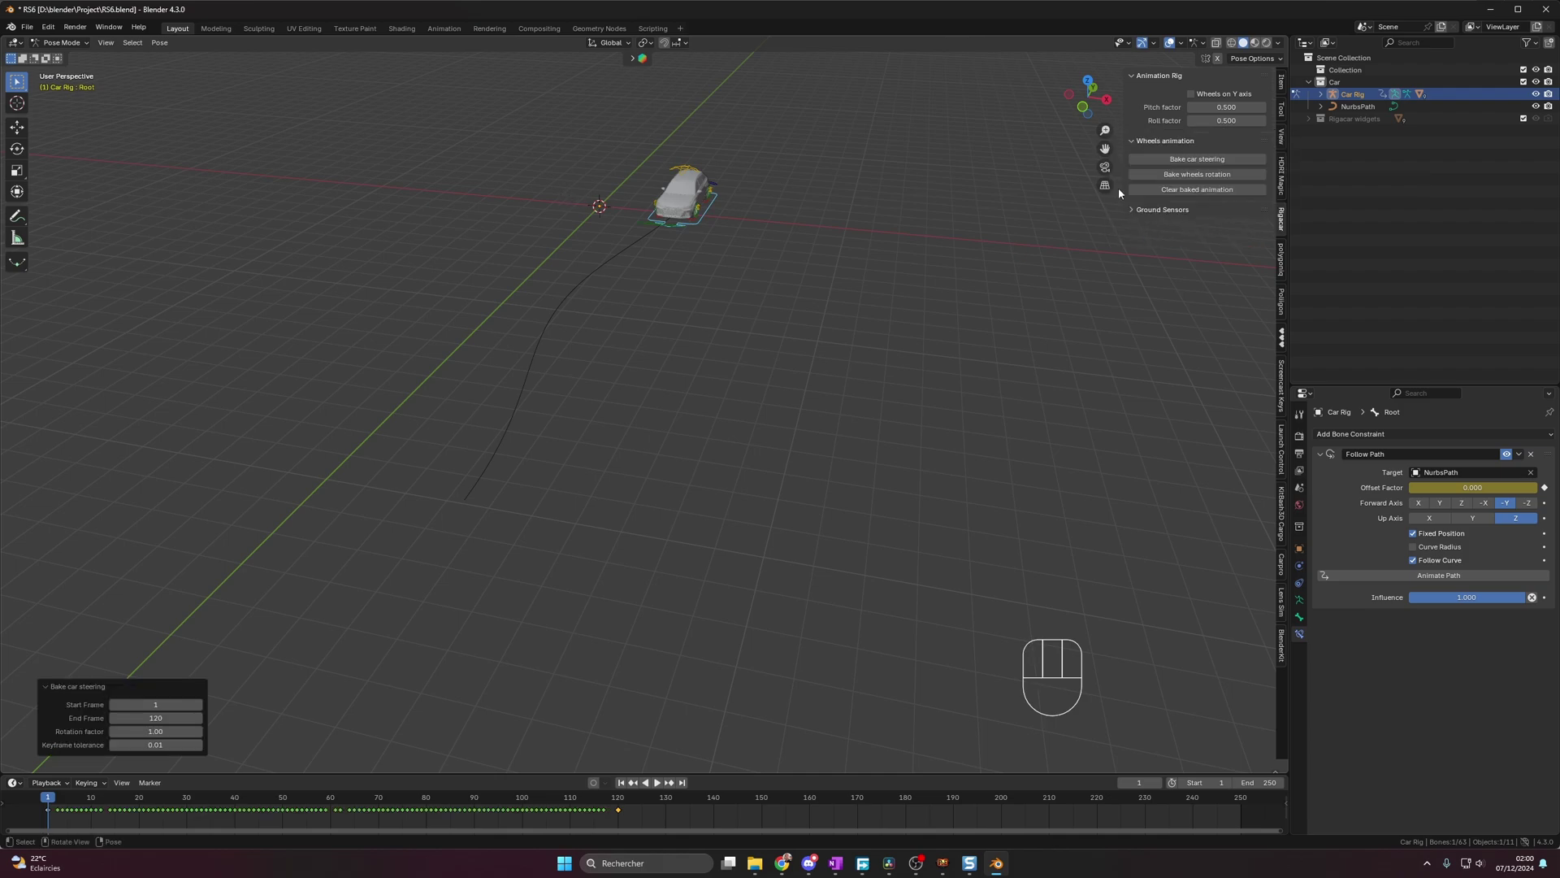
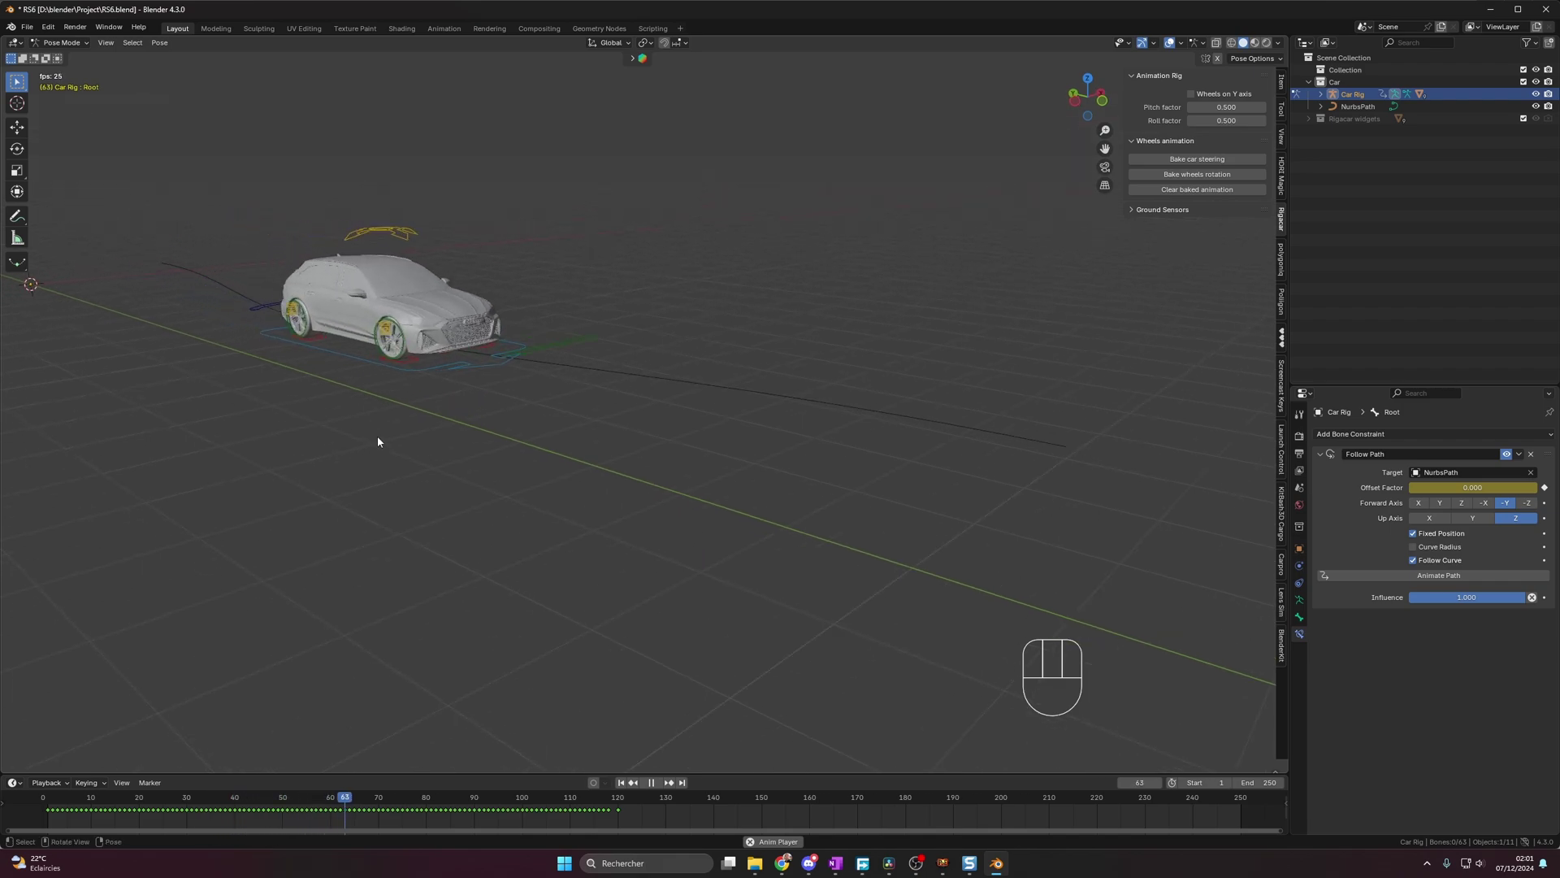
{"action": "key", "text": "space"}
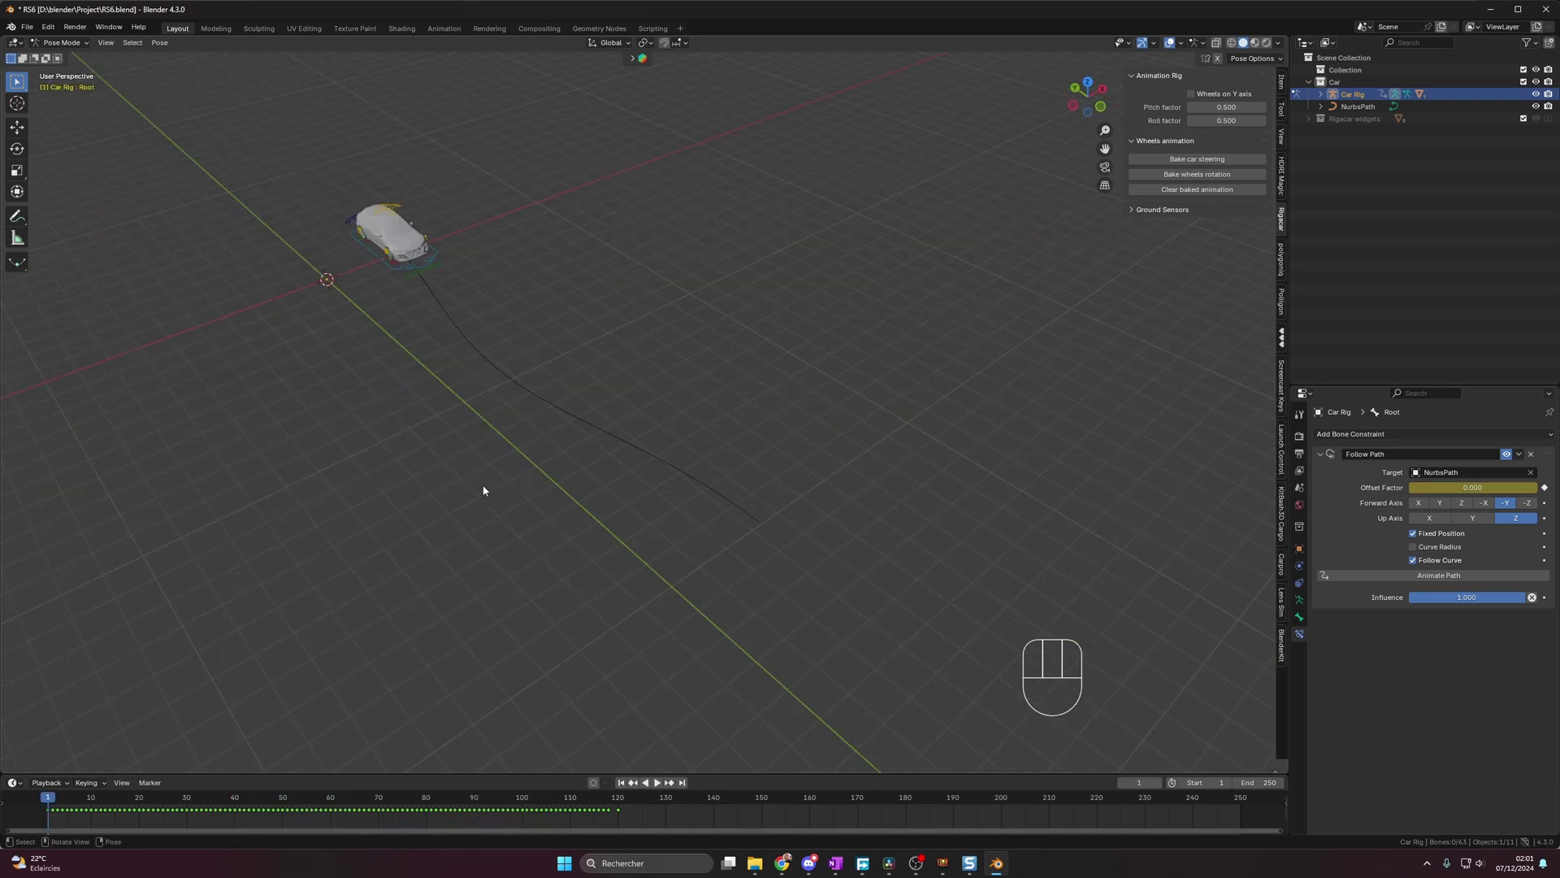
{"action": "key", "text": "space"}
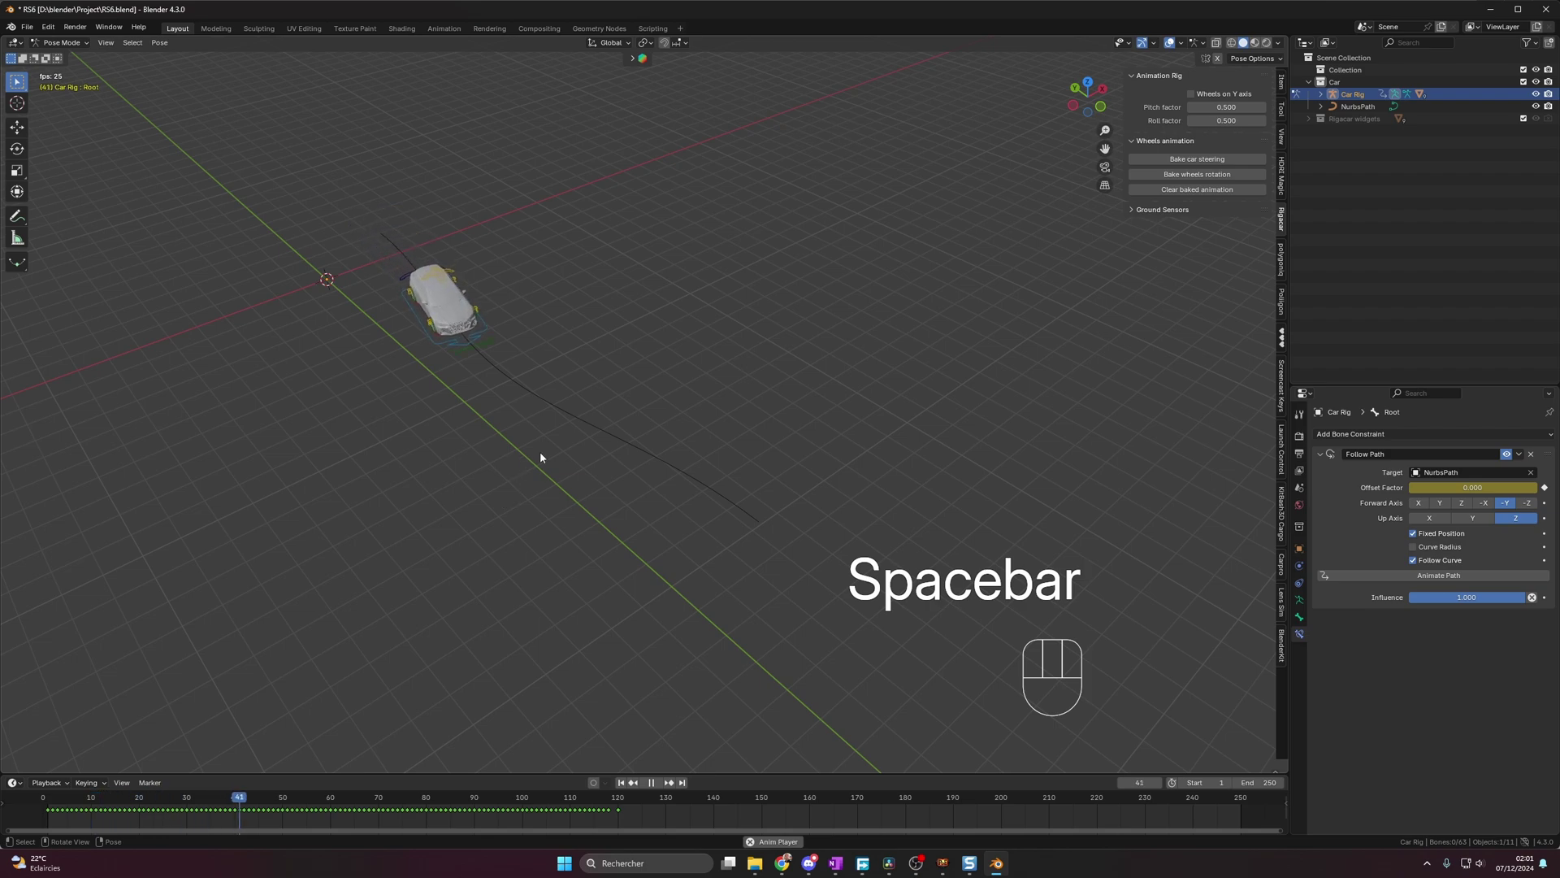